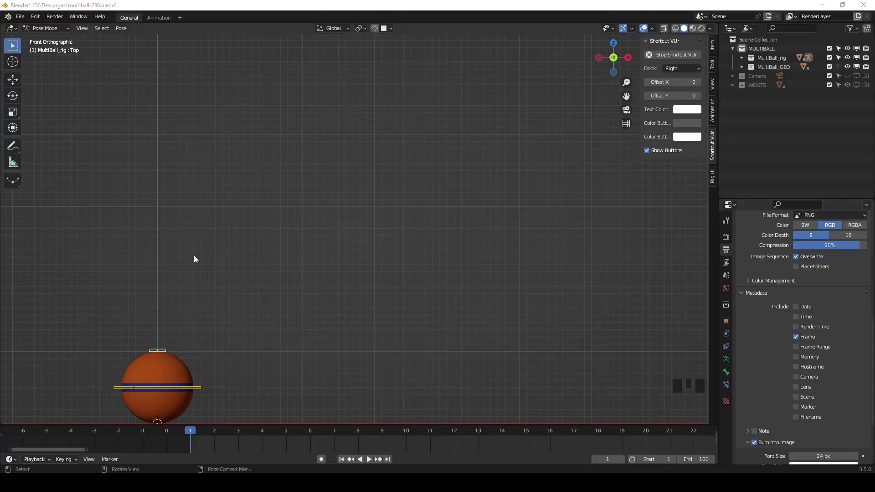
Frame the ball rig in the viewport and select the ball's Body control
drag(306, 338, 476, 351)
drag(421, 366, 411, 335)
scroll(up, 3)
drag(420, 340, 425, 287)
click(424, 287)
drag(429, 293, 291, 179)
key(ctrl+4)
drag(46, 29, 326, 255)
drag(326, 255, 618, 60)
click(618, 59)
click(617, 60)
drag(473, 283, 392, 380)
click(393, 379)
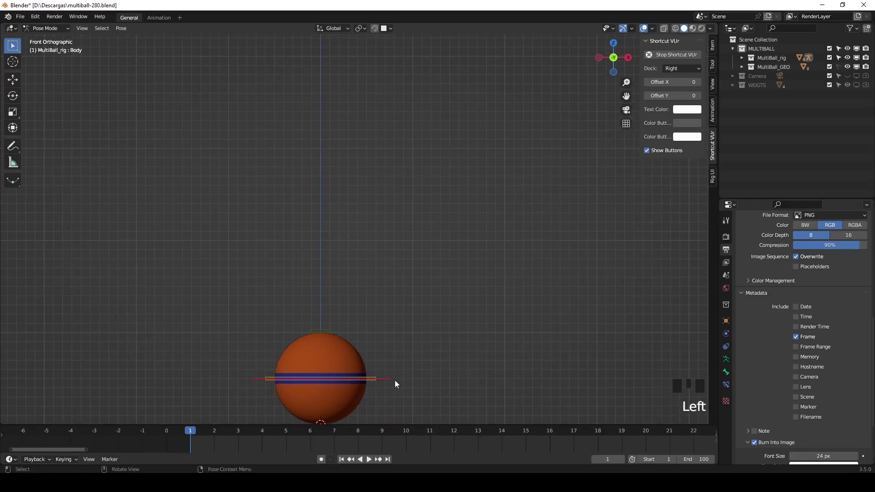
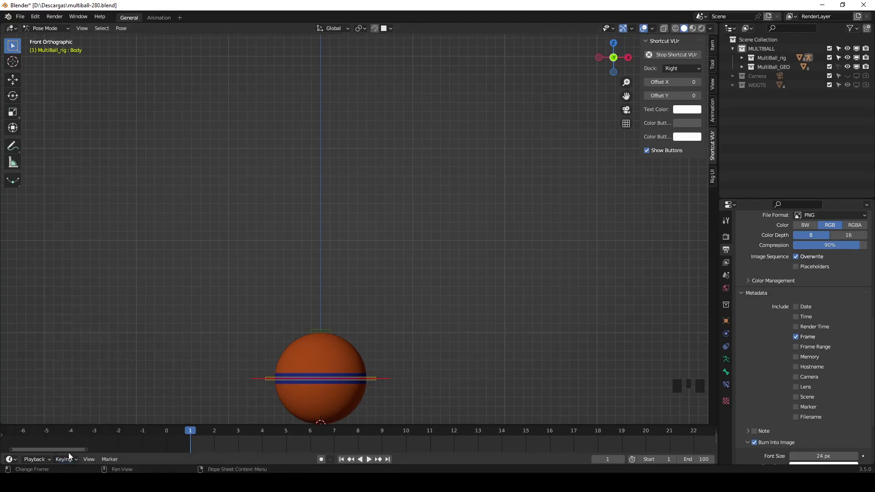
Key the Body's location and rotation on the ground at frame 1, then scrub ahead toward the peak frame
drag(73, 460, 419, 191)
key(i)
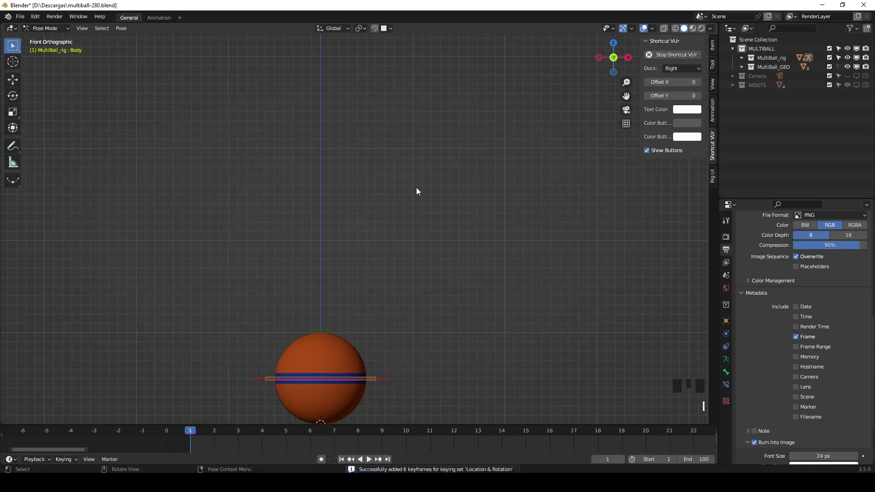
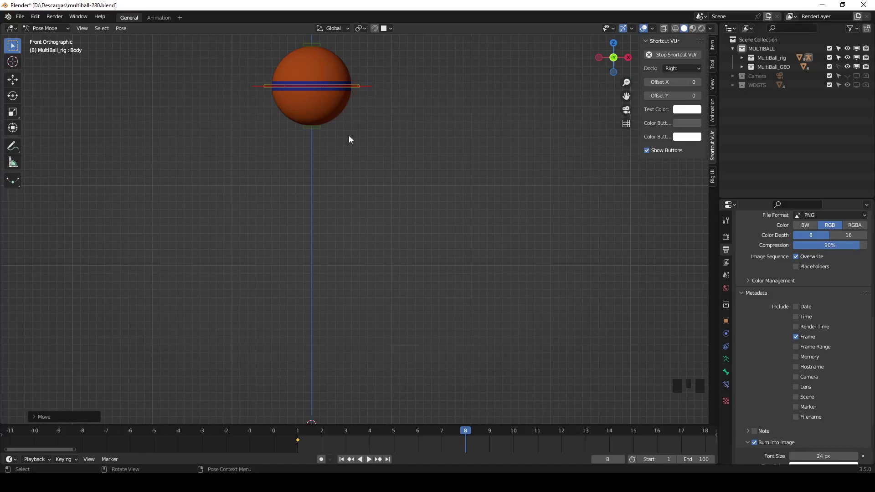
drag(465, 436, 573, 443)
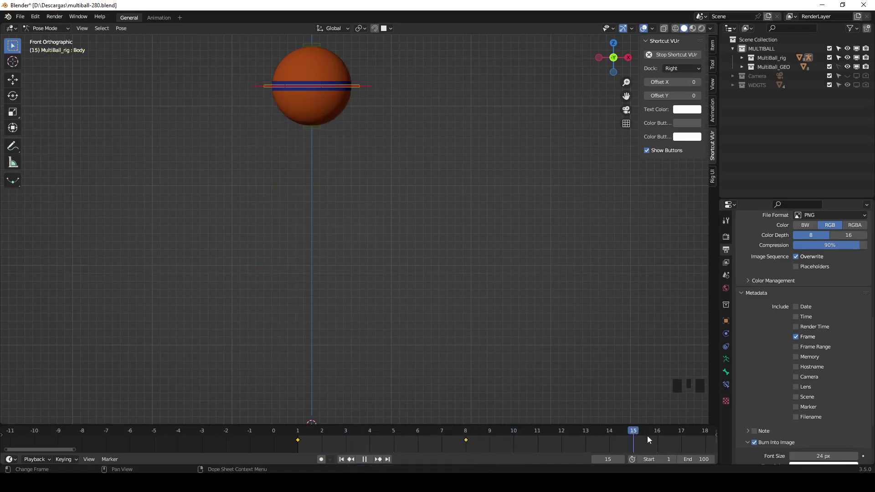
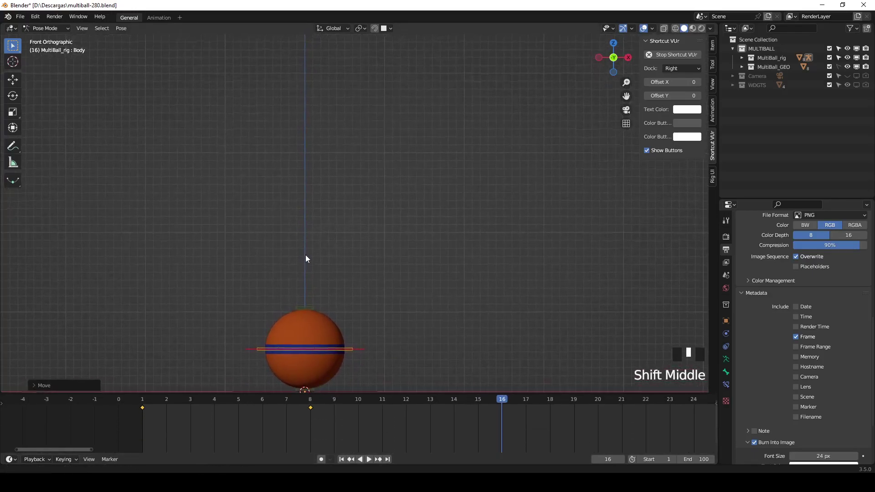
Select the frame 1 ground-pose keyframes in the timeline and copy them
drag(151, 402, 237, 308)
drag(238, 308, 236, 310)
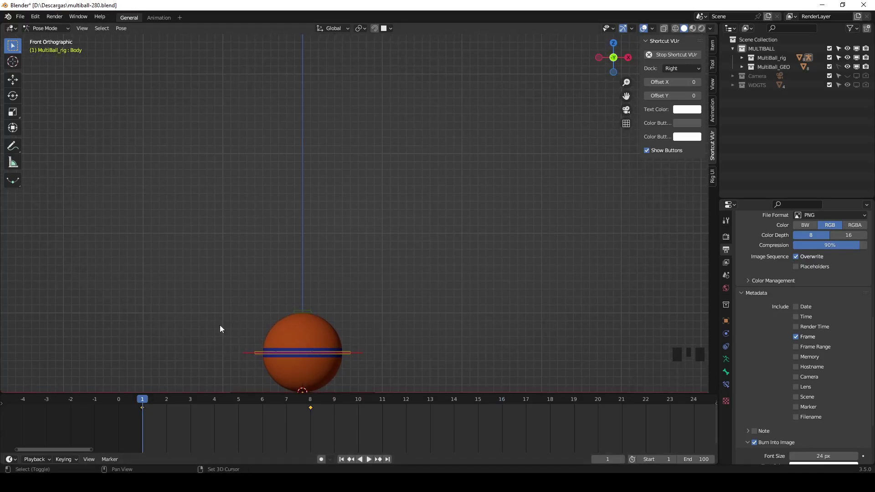
click(177, 424)
click(178, 430)
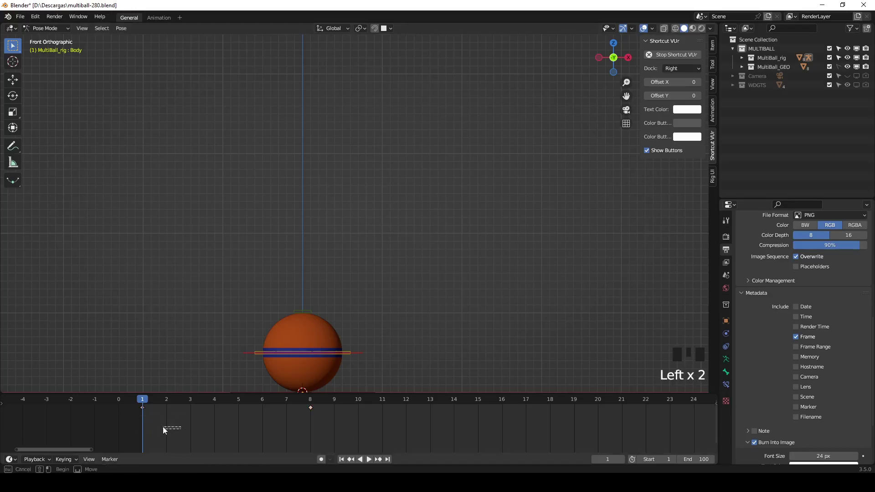
click(168, 426)
click(167, 428)
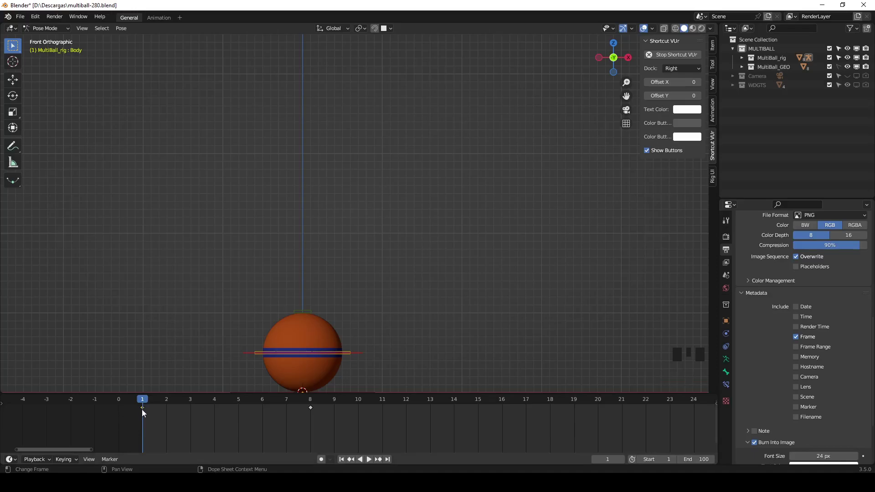
click(165, 429)
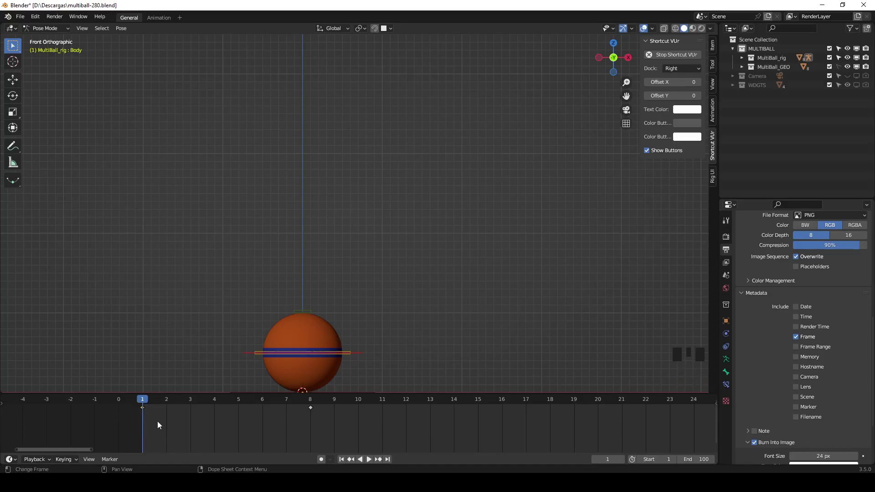
key(ctrl+c)
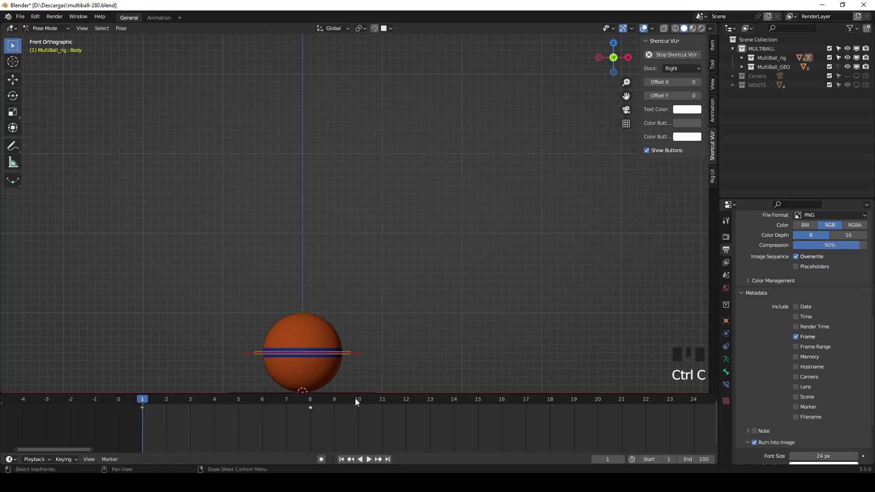
Paste the ground pose at frame 16 and play back the 16-frame bounce loop
drag(359, 401, 493, 424)
key(ctrl+v)
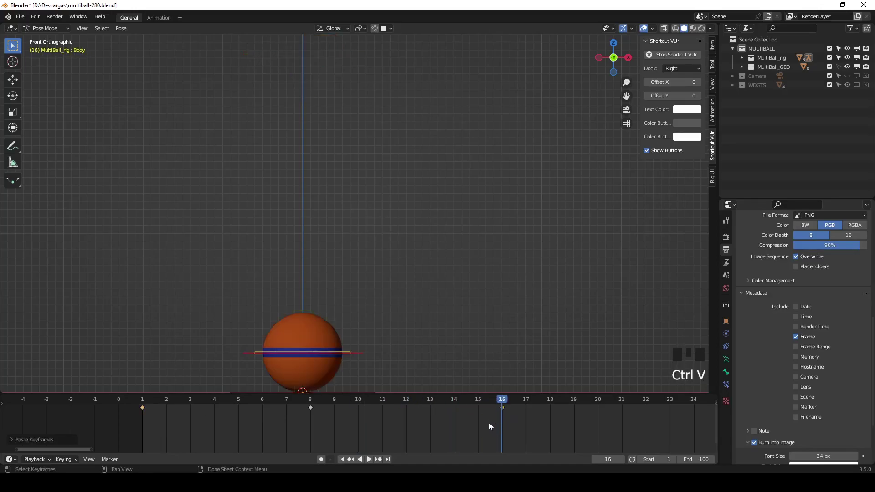
drag(506, 404, 198, 316)
key(space)
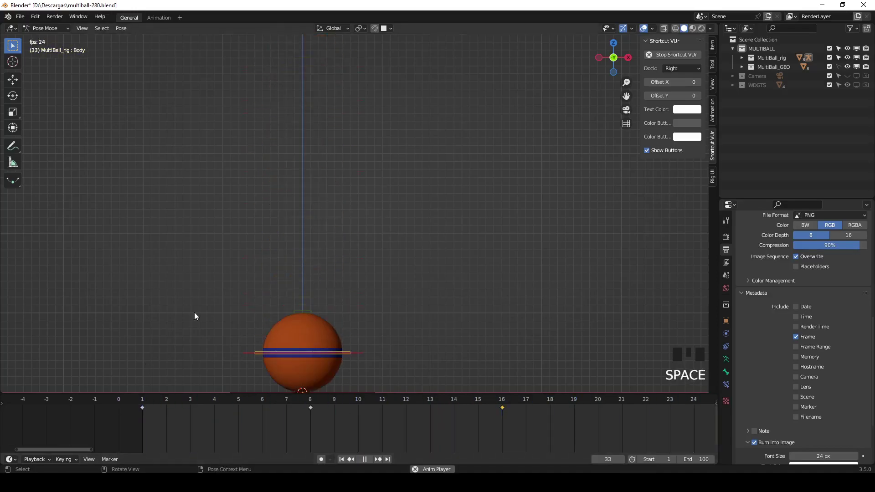
key(space)
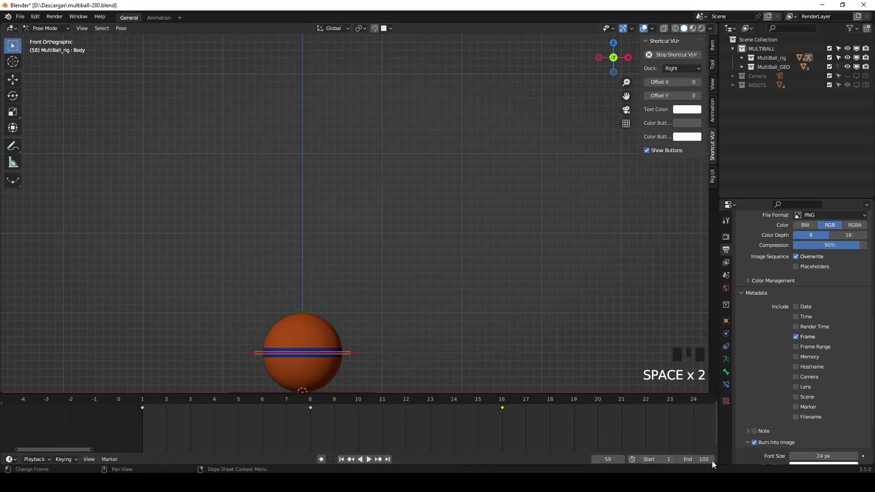
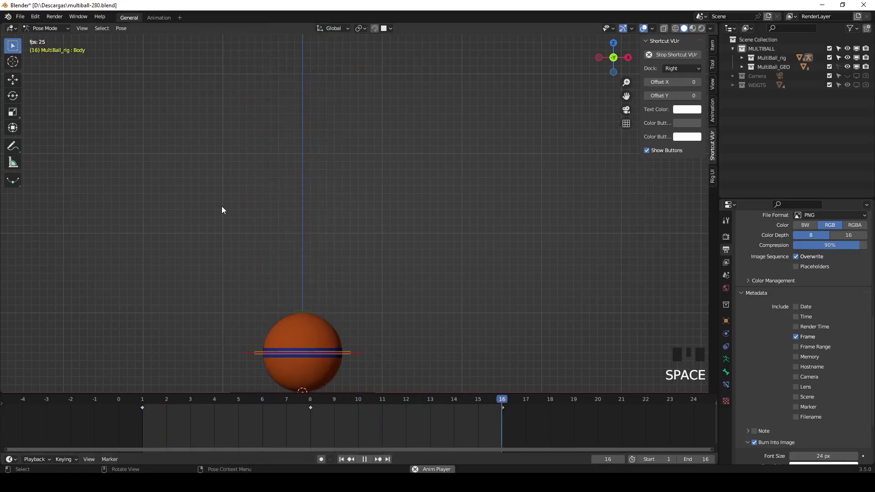
key(Escape)
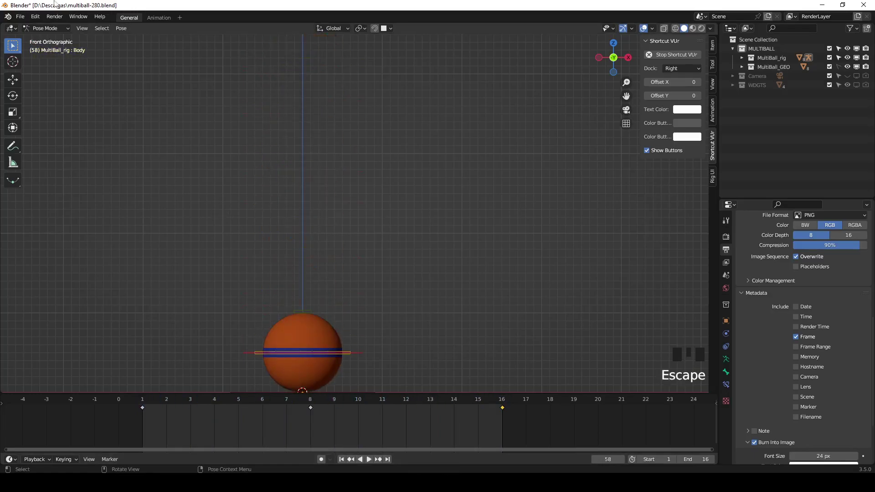
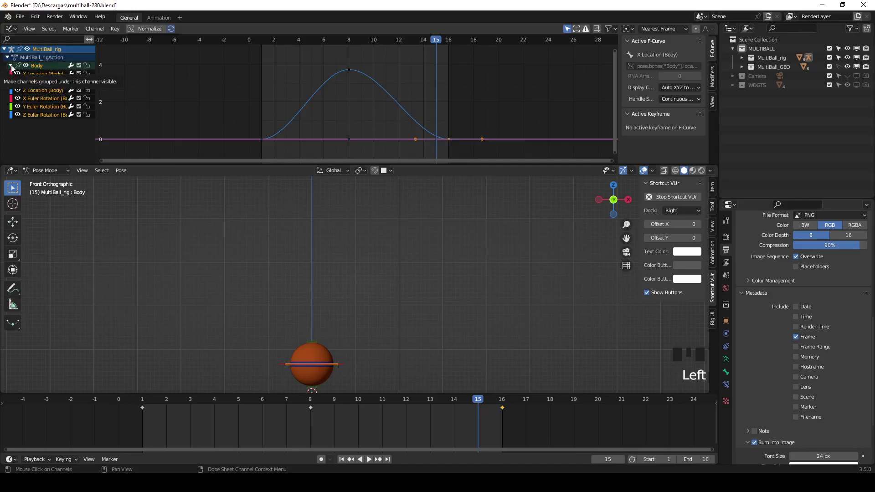
Isolate the Body's Z Location curve in the Graph Editor above the viewport
click(40, 94)
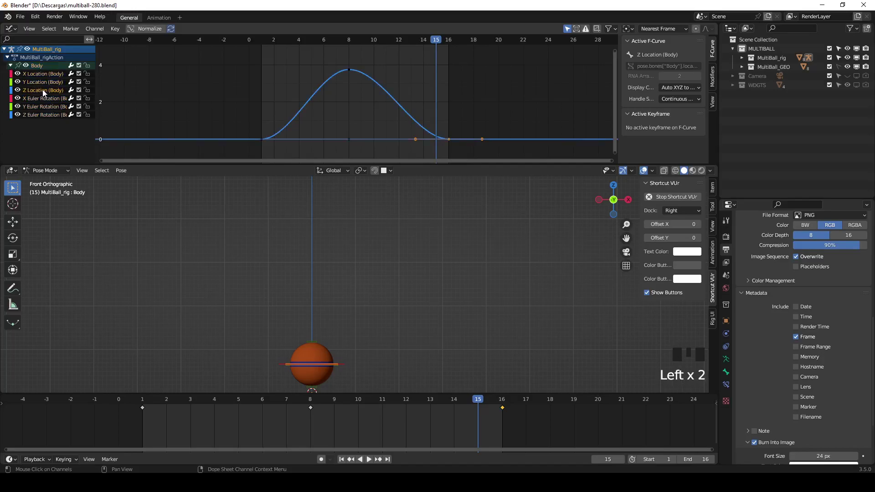
drag(36, 34, 45, 116)
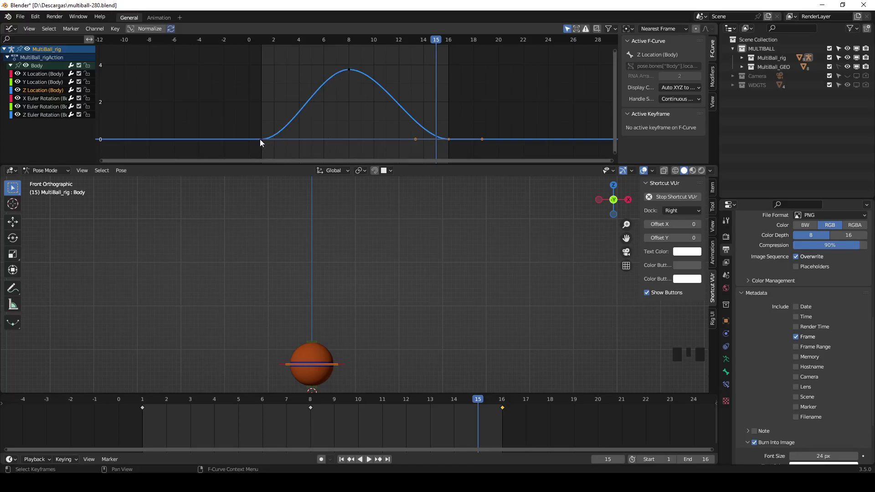
Give the height keys Vector handles and free the frame 16 handle for a sharp landing, then play
click(260, 134)
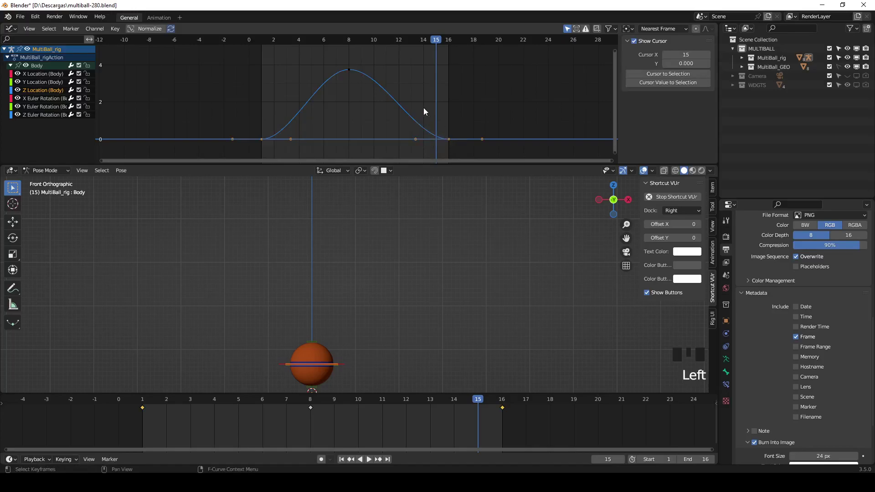
key(v)
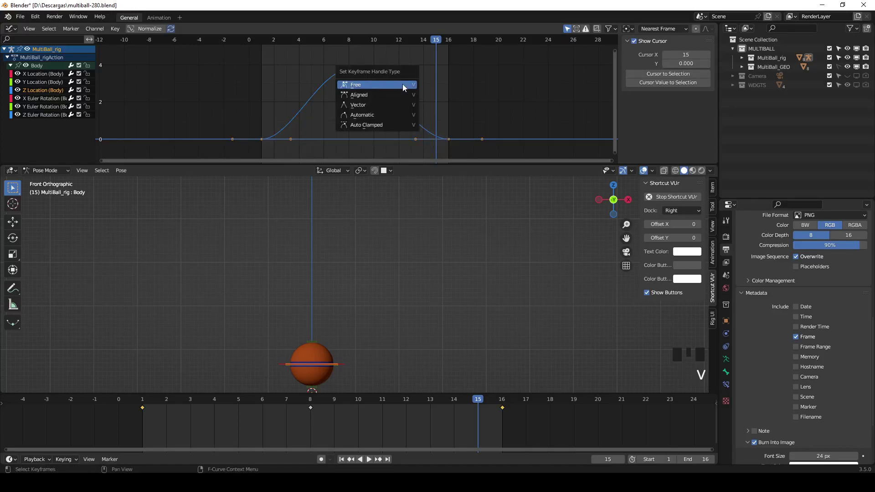
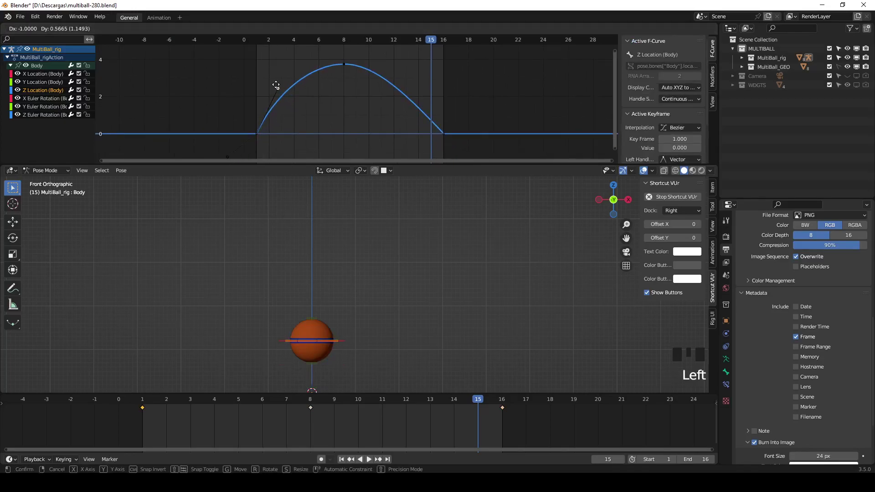
click(449, 136)
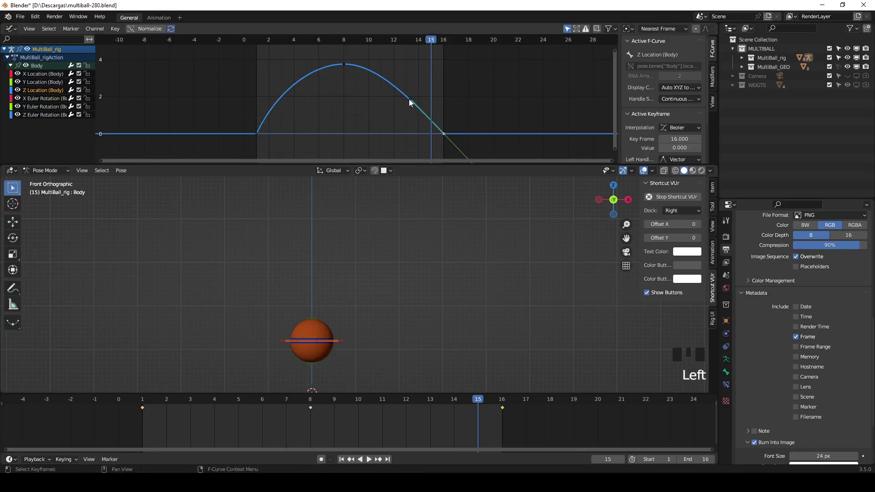
click(412, 103)
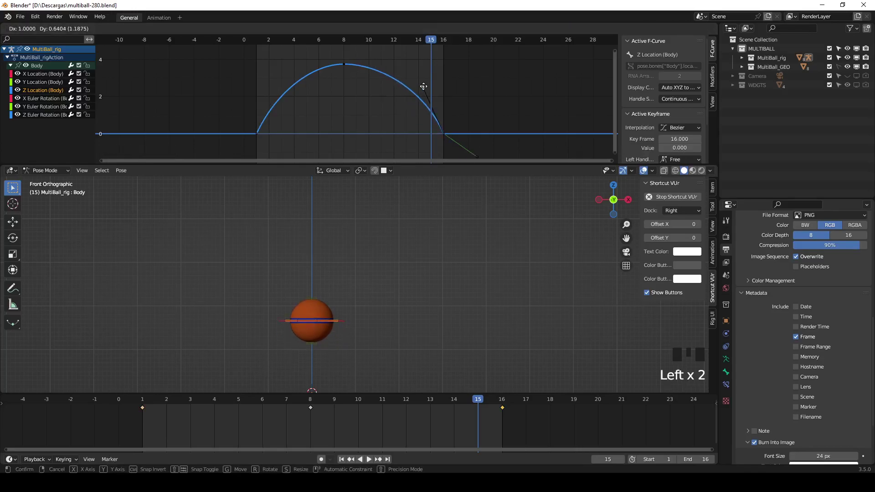
key(space)
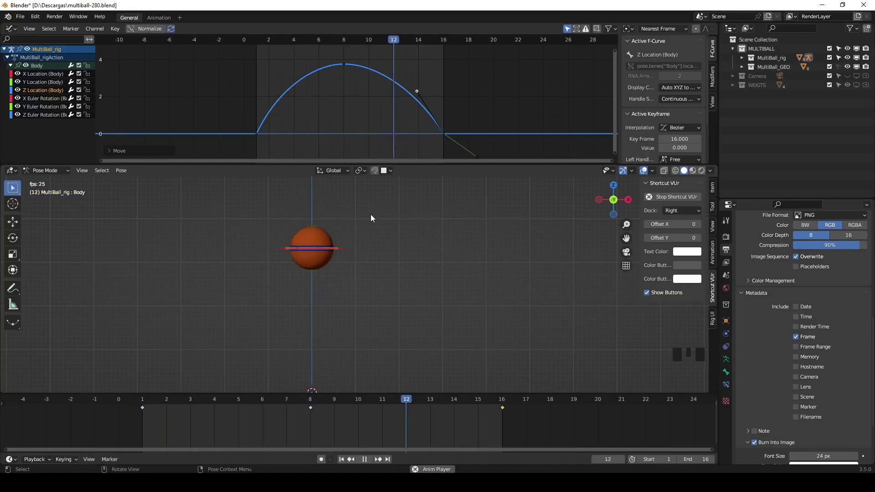
Stop playback, return to frame 1 and re-key the pose with sharp ground-contact handles
key(Escape)
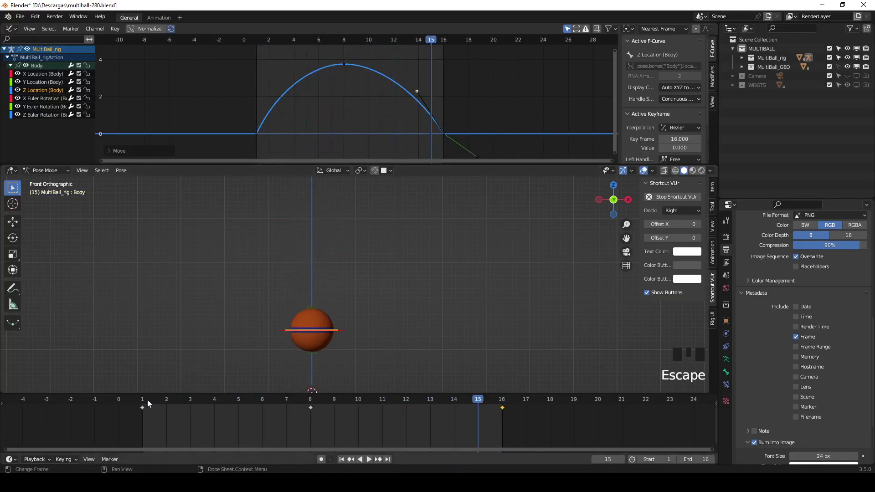
drag(148, 404, 163, 406)
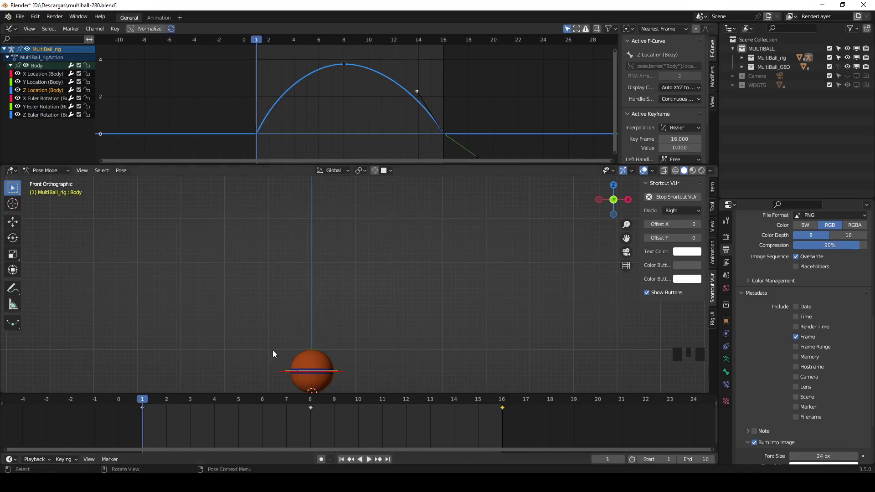
click(315, 352)
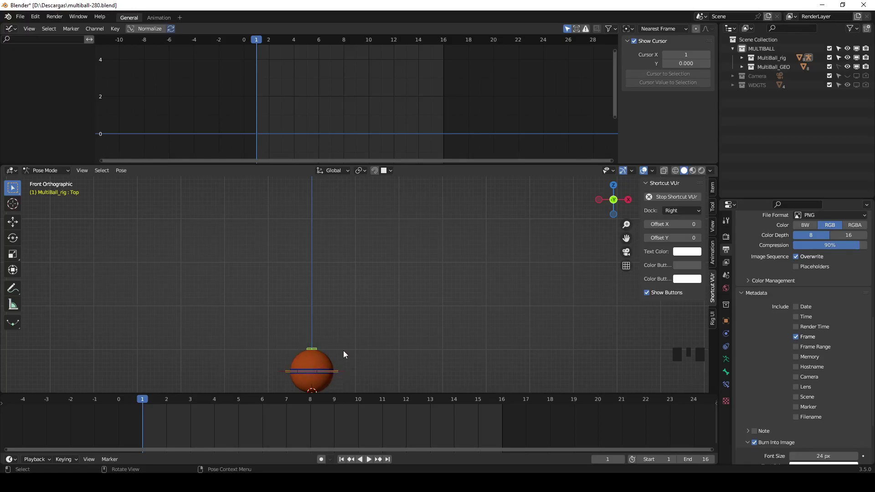
key(a)
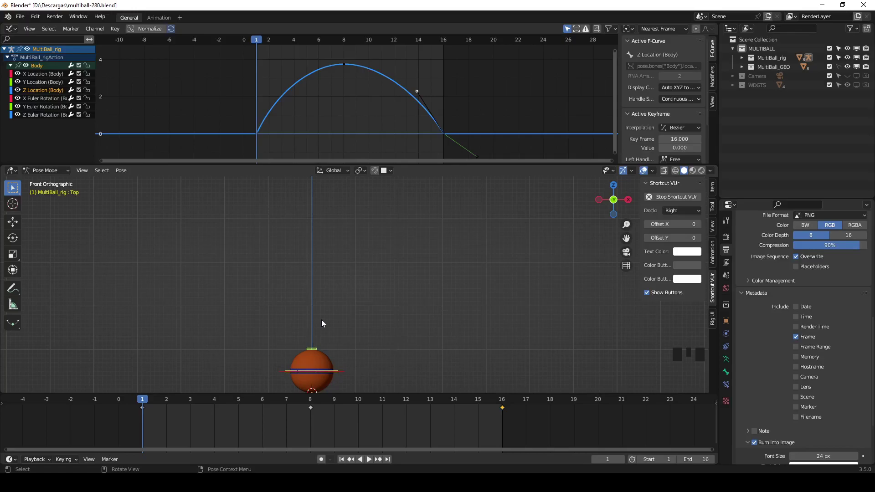
key(a)
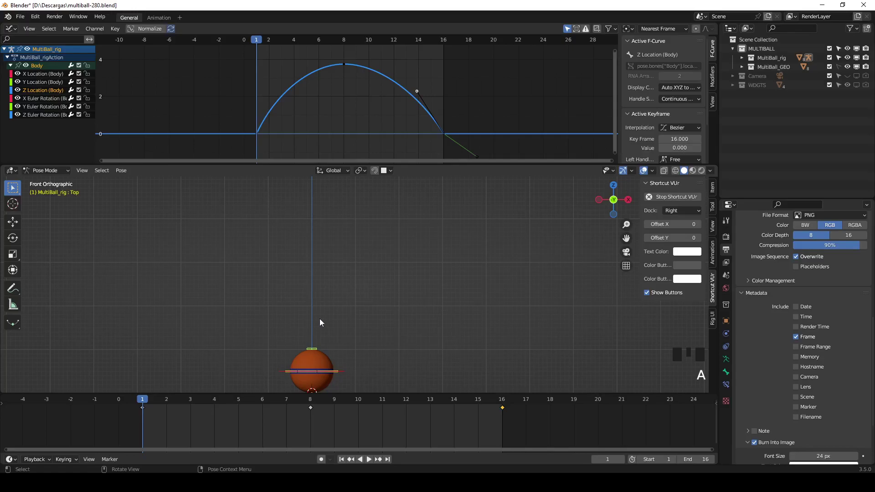
key(i)
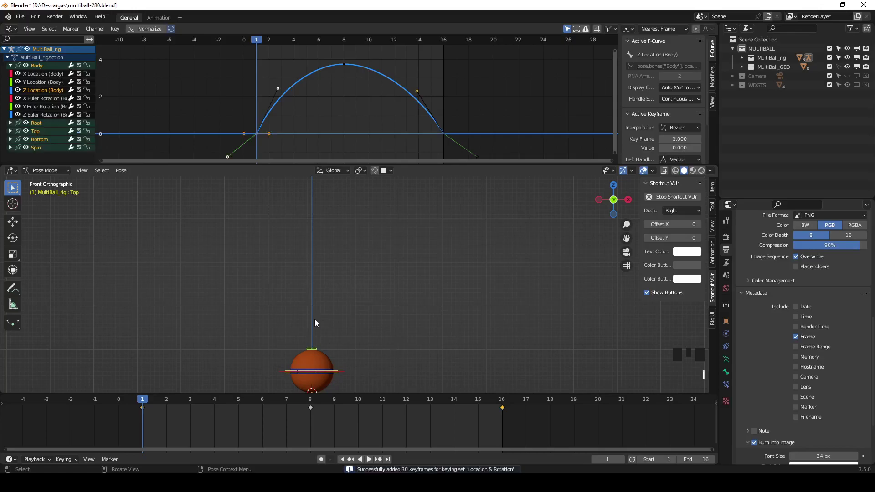
Smooth the frame 8 peak key with Auto Clamped handles and set Free handles at frame 16
key(Up)
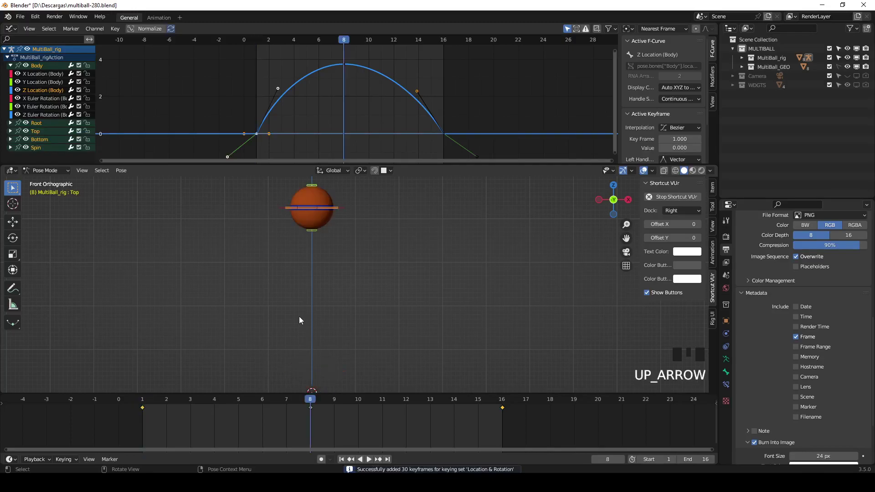
key(i)
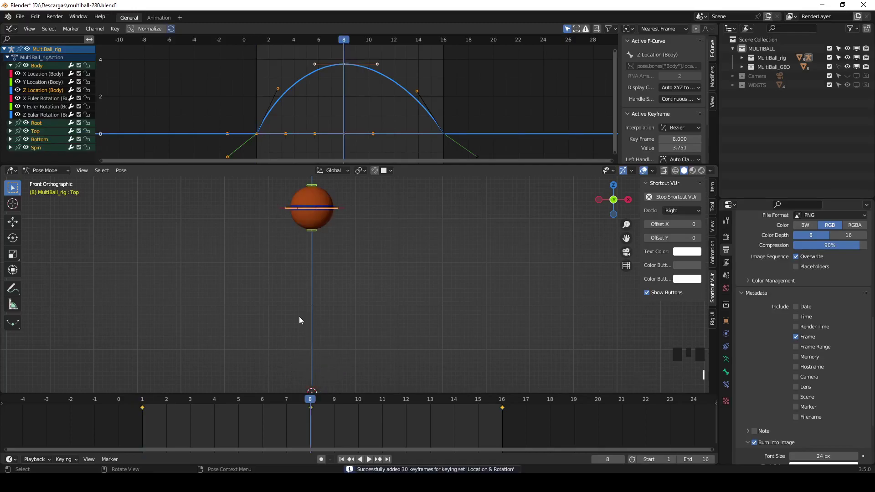
key(Up)
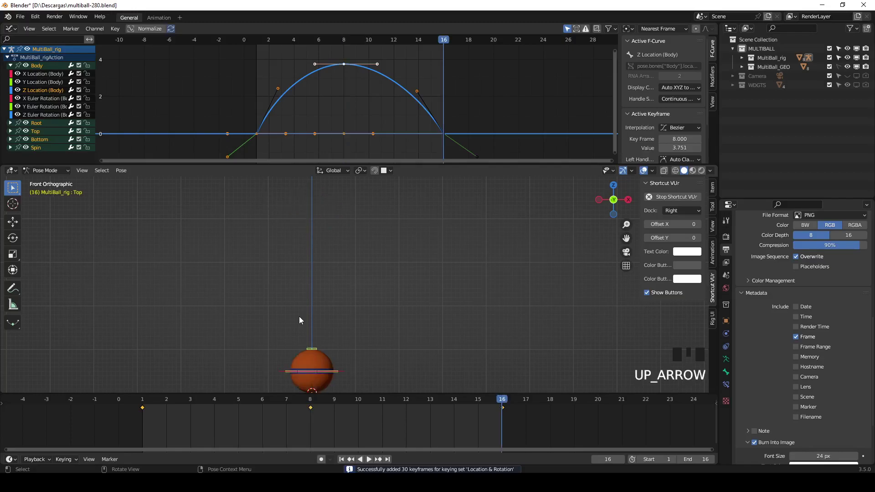
key(i)
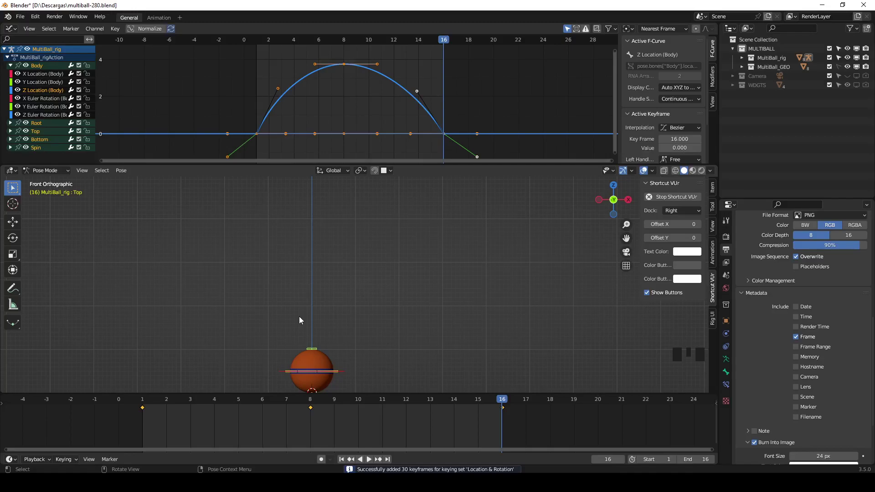
Lower the Top control at frame 1 and key the squashed ground pose
drag(153, 406, 315, 352)
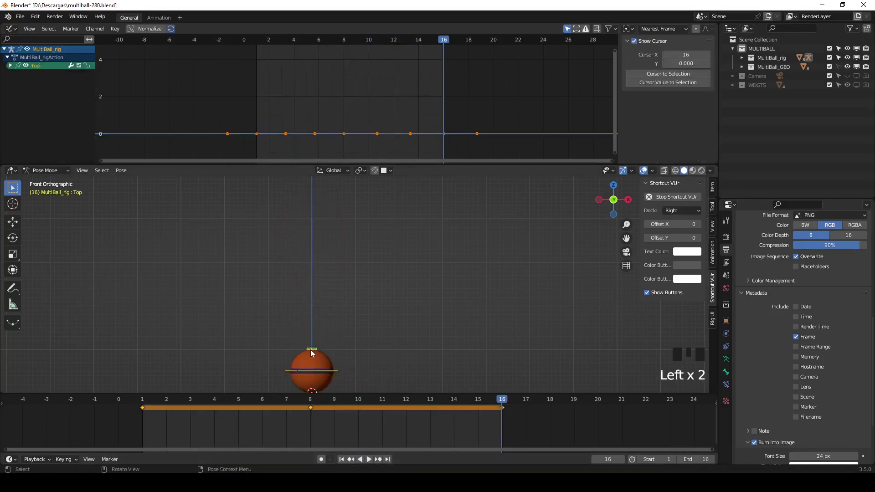
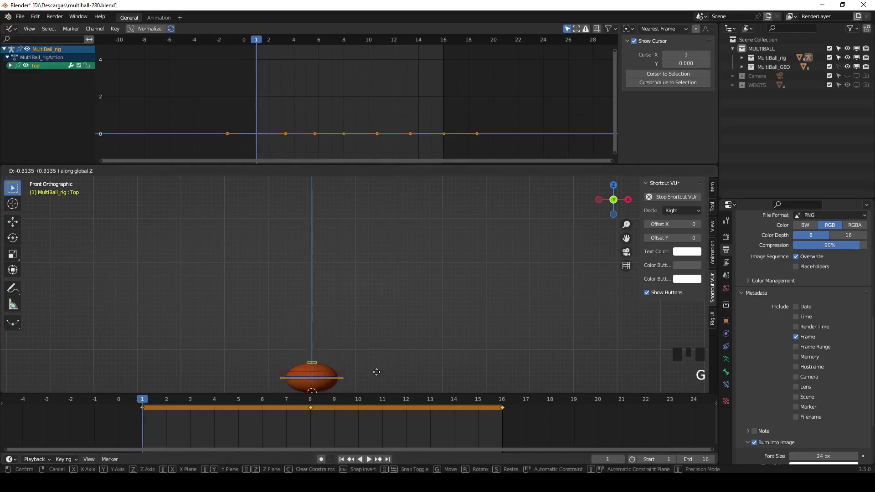
key(i)
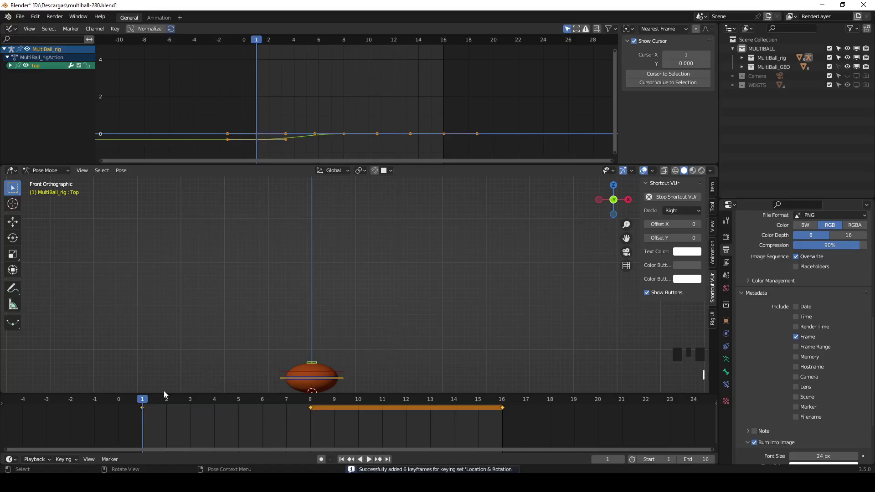
drag(147, 404, 150, 420)
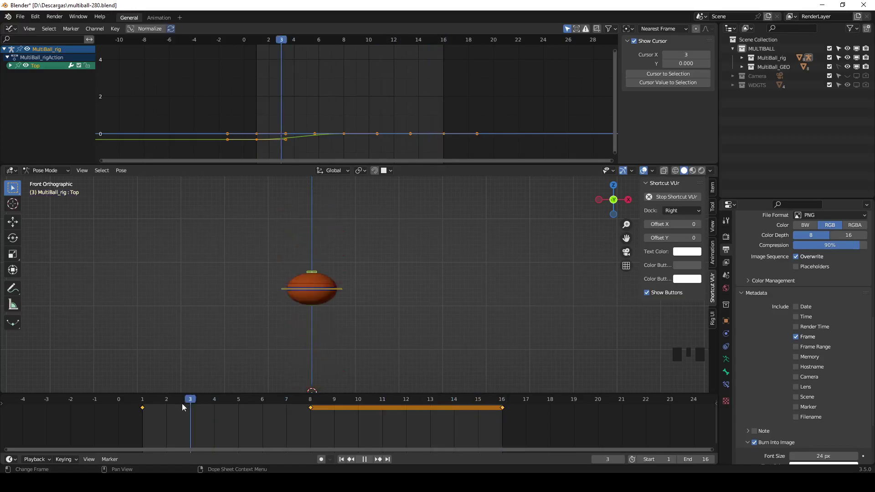
Copy the frame 1 squash key, paste it at frame 16 and play back to check
click(161, 422)
click(152, 420)
key(ctrl+c)
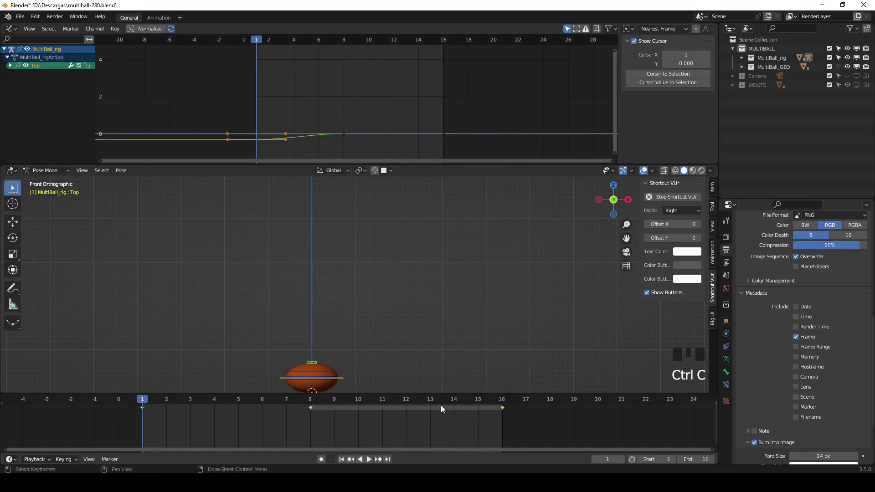
drag(506, 403, 499, 426)
key(ctrl+v)
key(space)
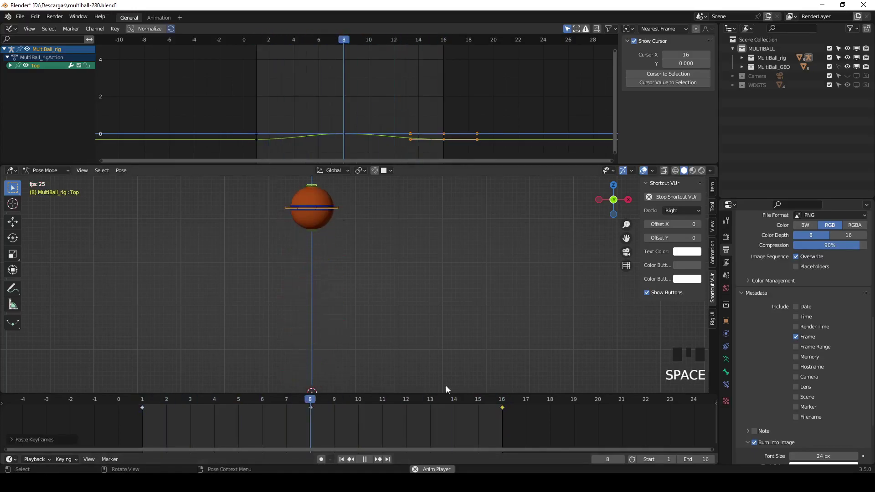
key(Escape)
At frame 2 move the Bottom control down and key the stretched pose
drag(151, 401, 170, 406)
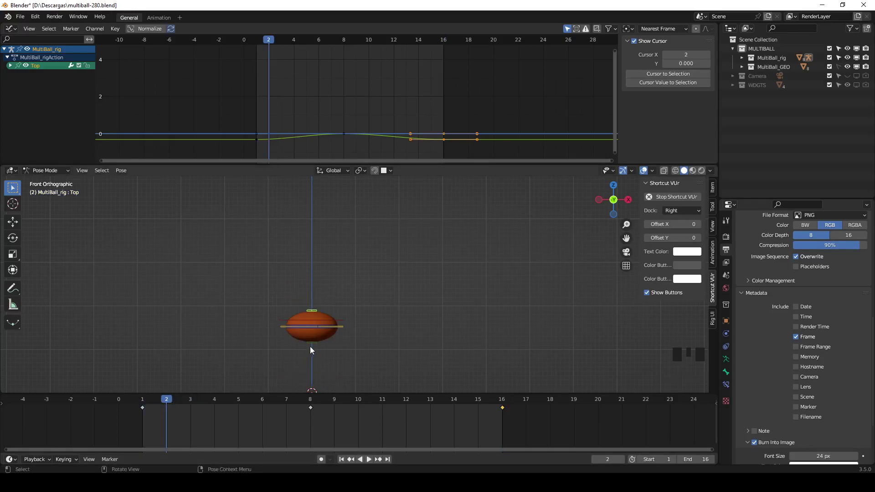
click(315, 349)
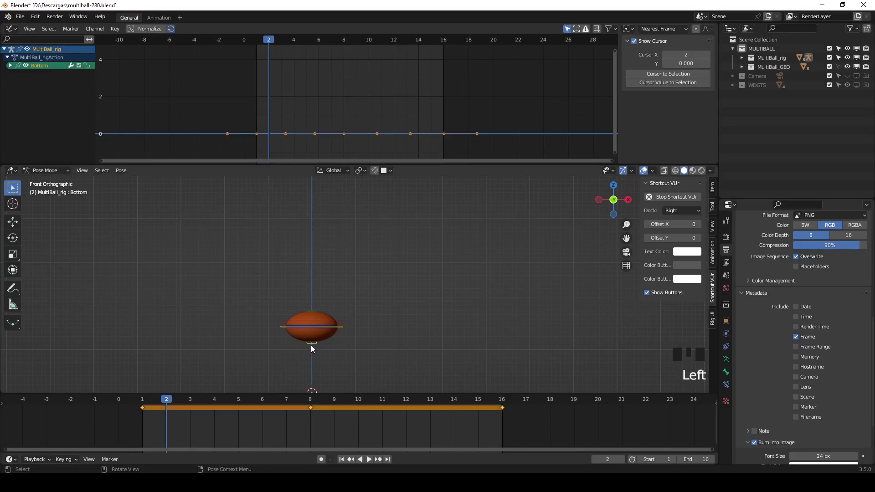
key(g)
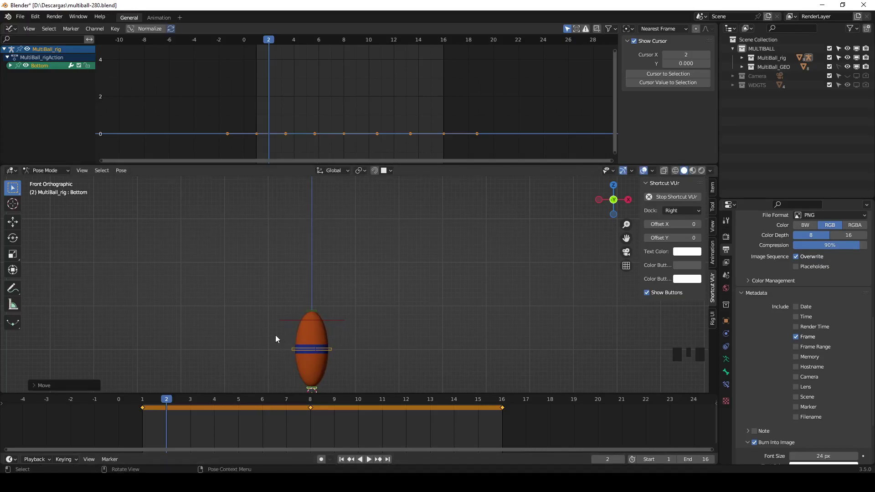
key(i)
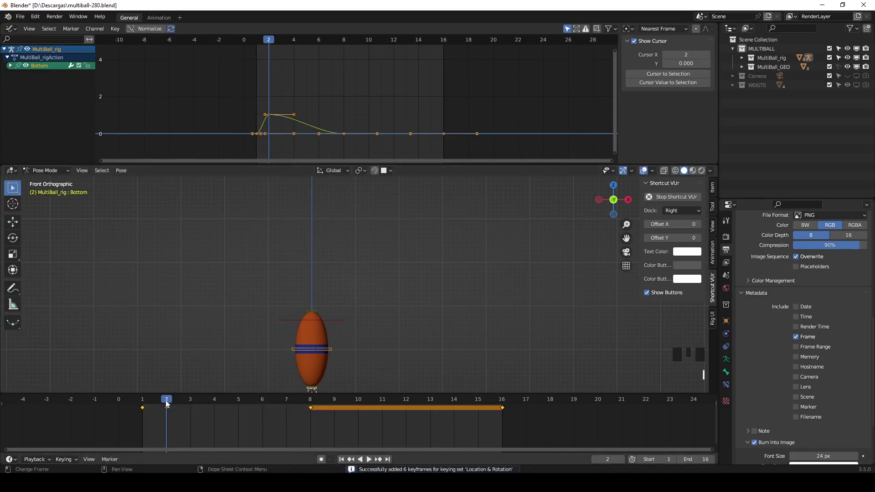
drag(169, 403, 278, 404)
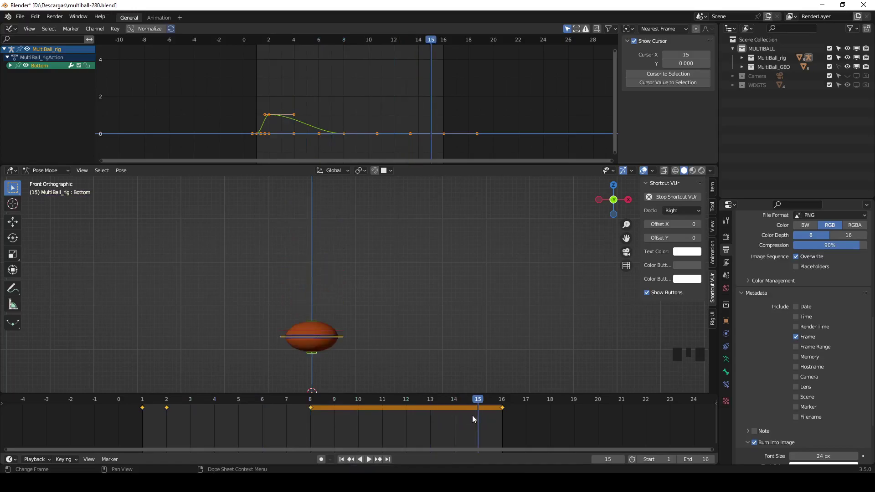
Copy the frame 2 stretch key and paste it at frame 15 before landing
click(184, 419)
click(175, 423)
click(175, 416)
key(ctrl+c)
click(190, 408)
drag(175, 405, 171, 412)
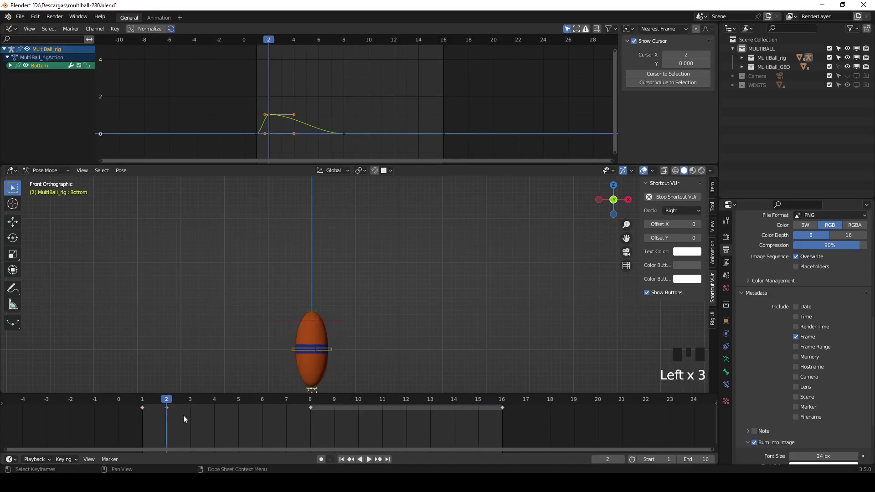
key(ctrl+c)
drag(181, 403, 461, 425)
key(ctrl+v)
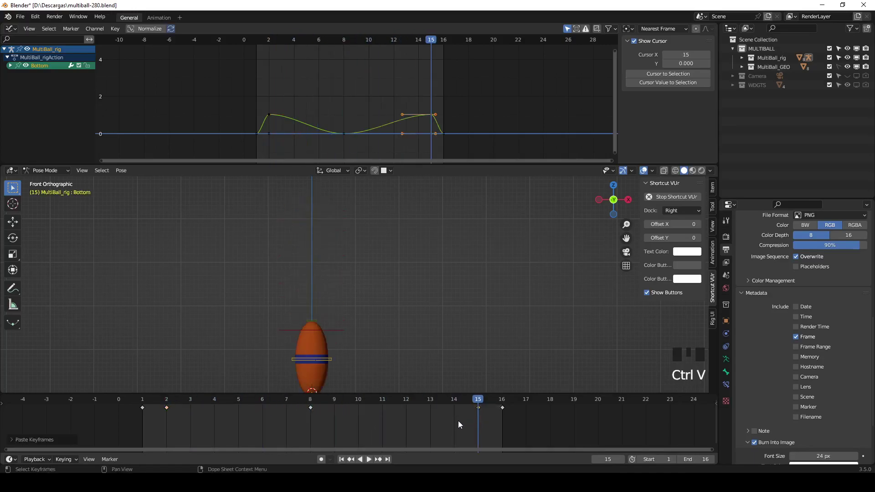
Select the Top control and key it at frames 15 and 2 so the stretch holds
drag(170, 404, 139, 411)
drag(146, 403, 322, 324)
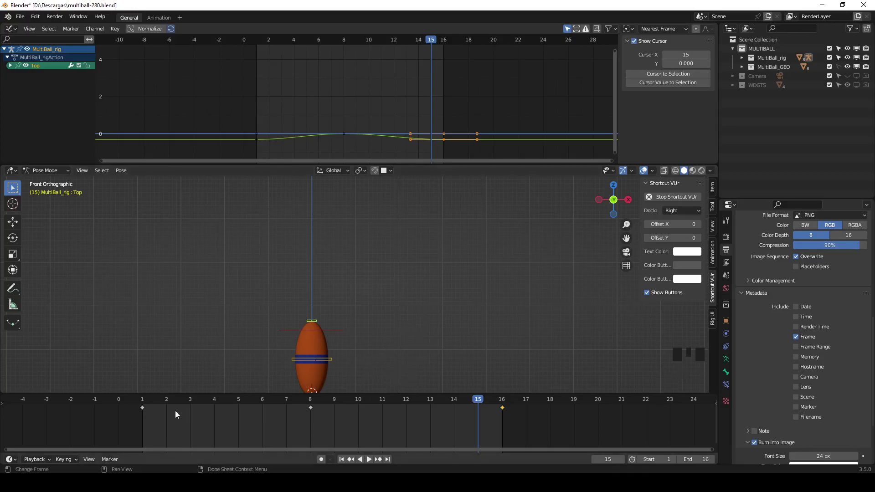
click(325, 323)
click(315, 324)
click(375, 330)
click(316, 324)
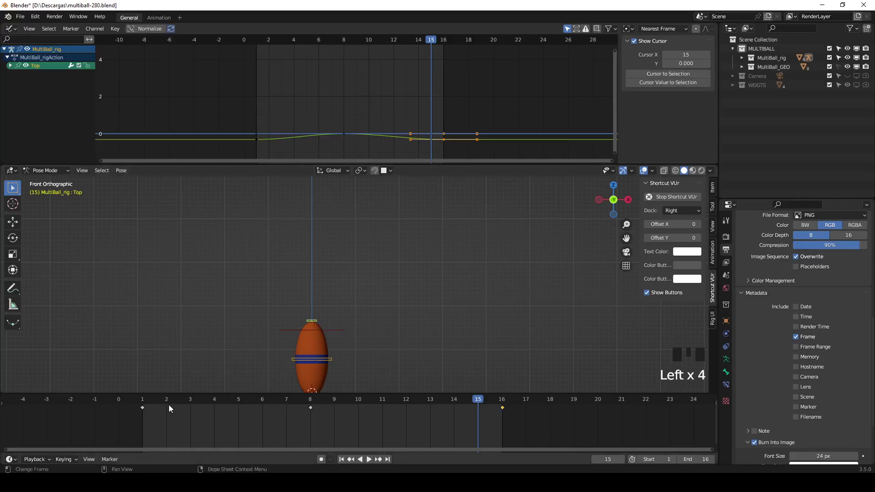
drag(174, 406, 225, 350)
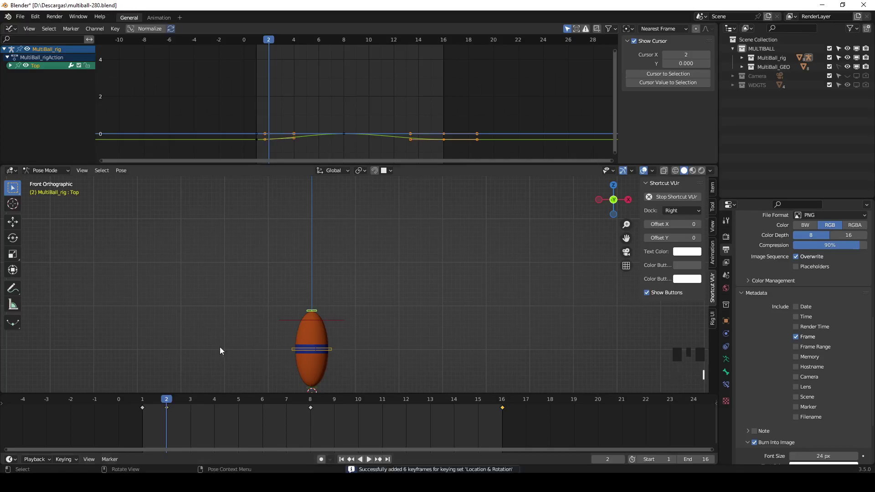
drag(480, 408, 337, 321)
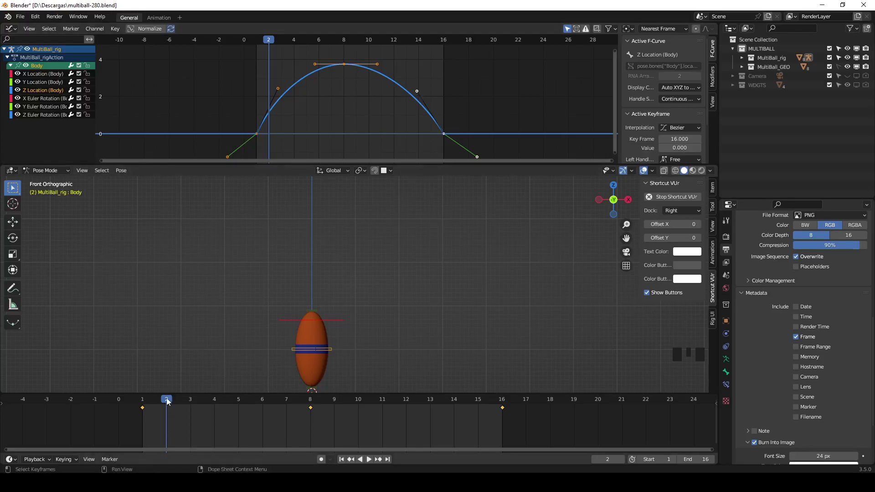
Reshape the Body Z Location landing handle, then select the Bottom control and preview the bounce
drag(169, 399, 173, 397)
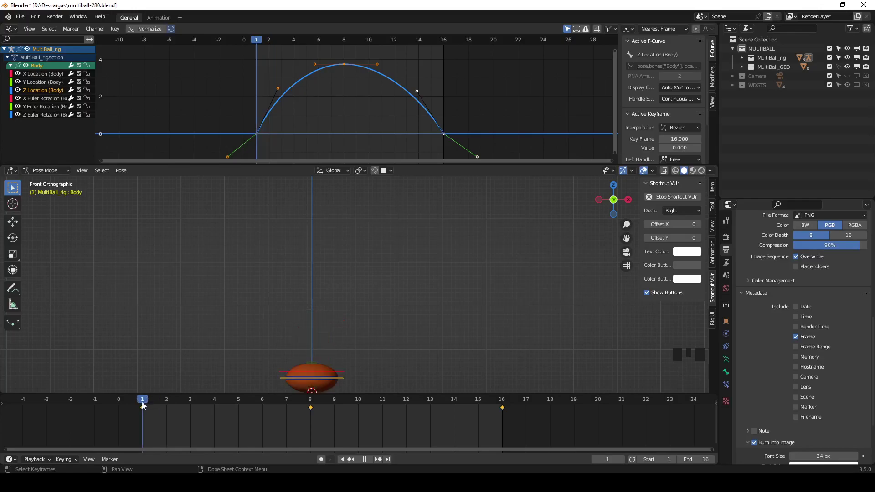
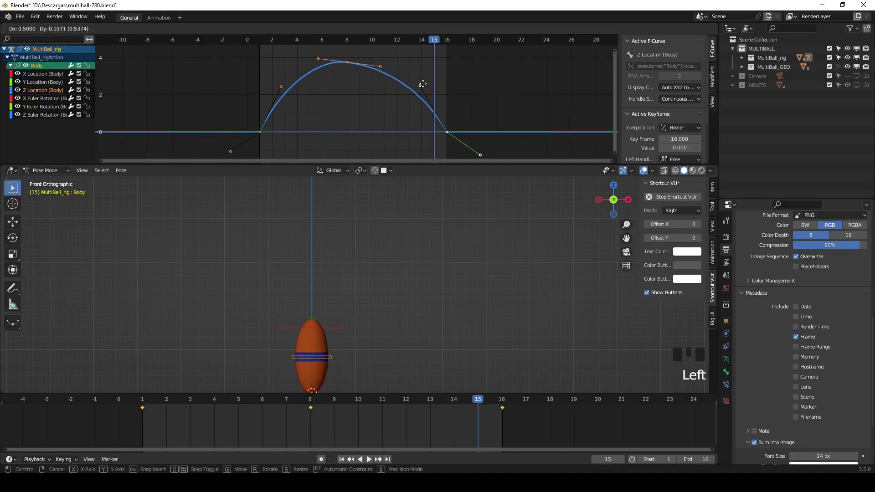
key(ctrl+z)
click(452, 135)
click(423, 93)
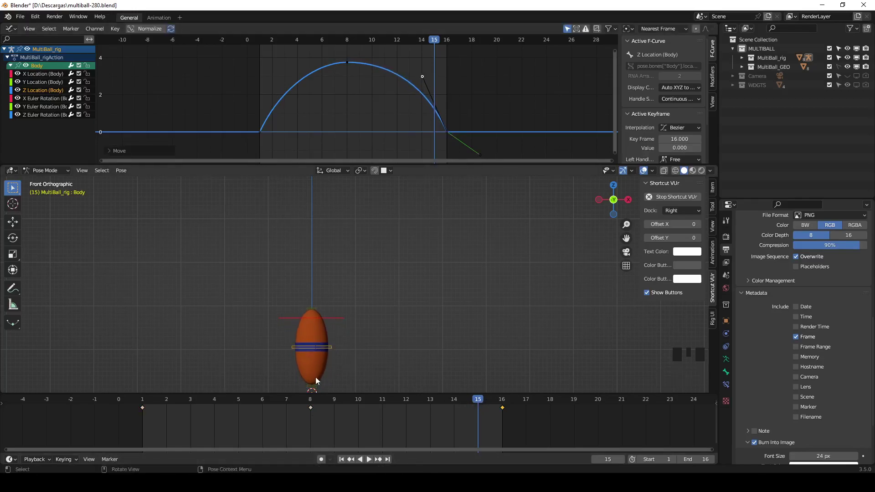
click(317, 384)
drag(478, 403, 550, 422)
Play the bounce with overlays hidden and zoom the Graph Editor onto the stretch near frame 2
key(space)
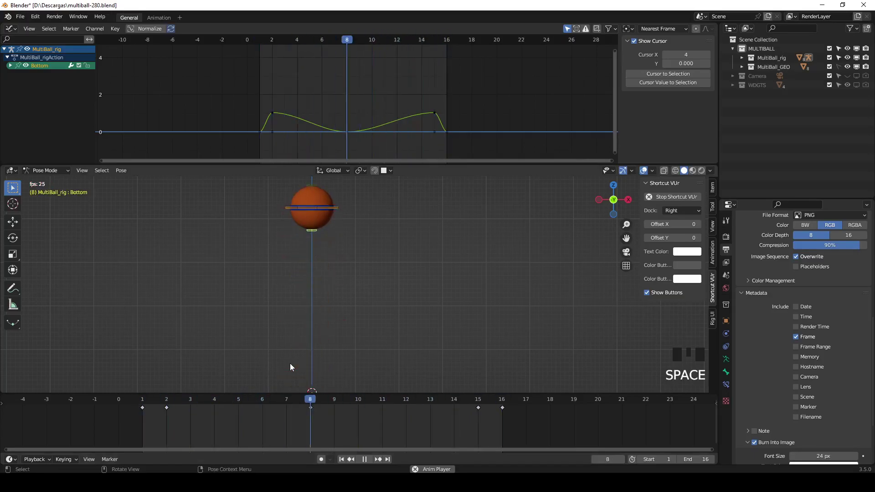
drag(646, 174, 286, 288)
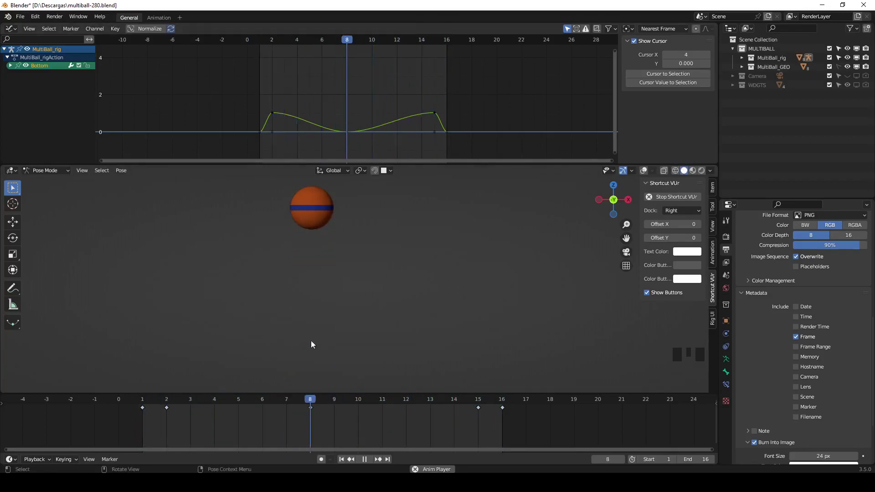
key(Escape)
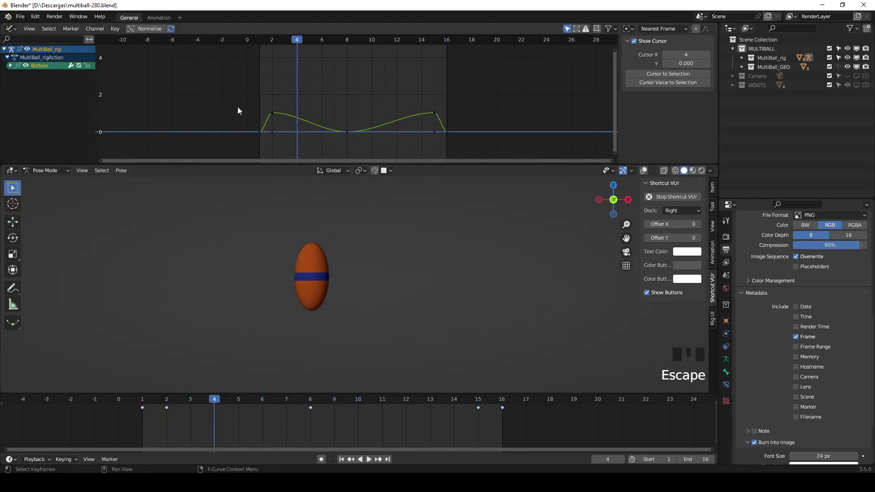
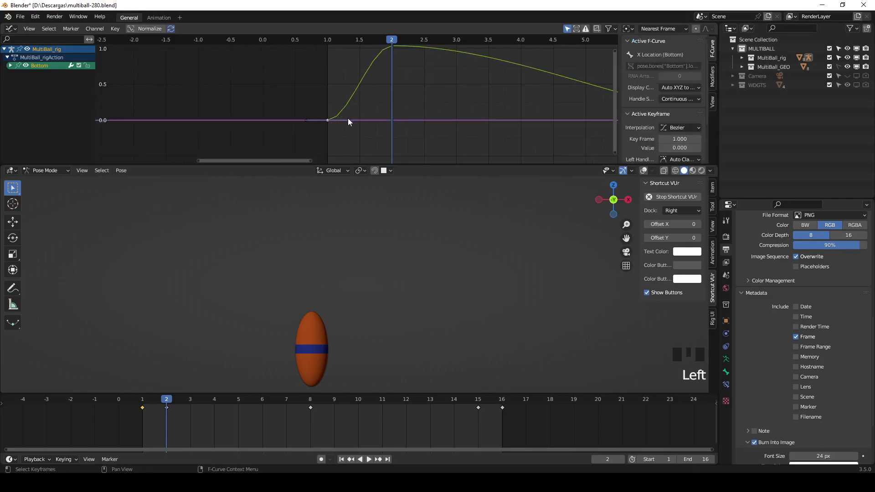
Reshape the Bottom control's Y Location curve so it rises sharply out of the frame 1 key
click(650, 177)
click(353, 119)
key(ctrl+z)
drag(36, 31, 169, 86)
click(16, 68)
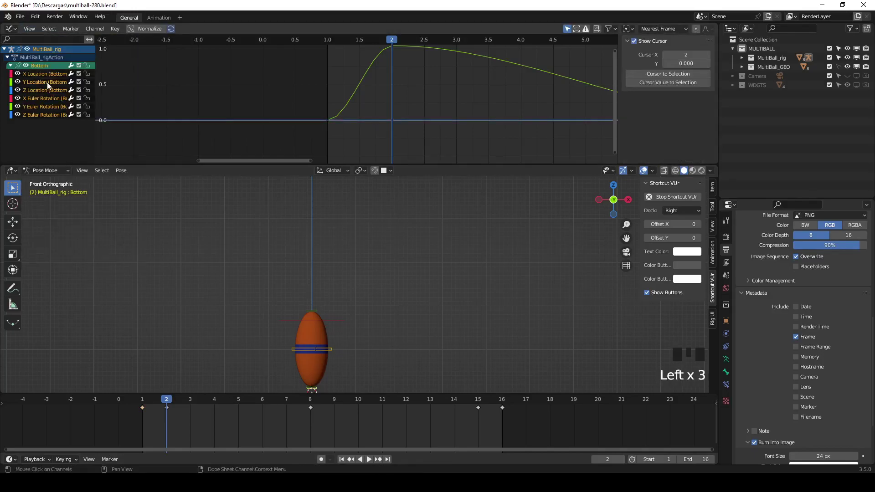
click(50, 92)
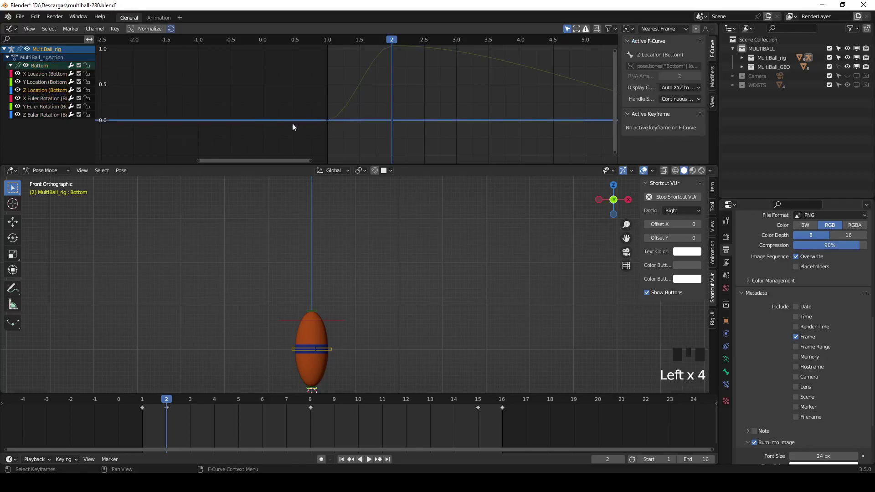
click(45, 88)
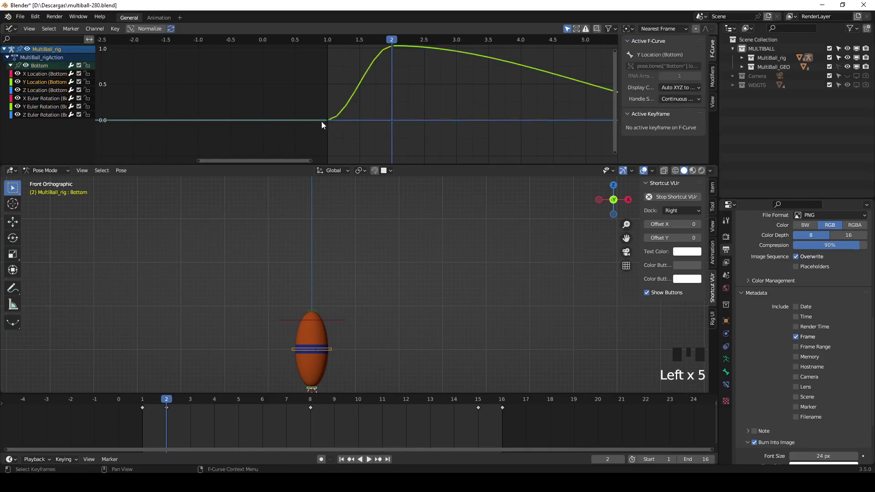
click(331, 122)
click(353, 120)
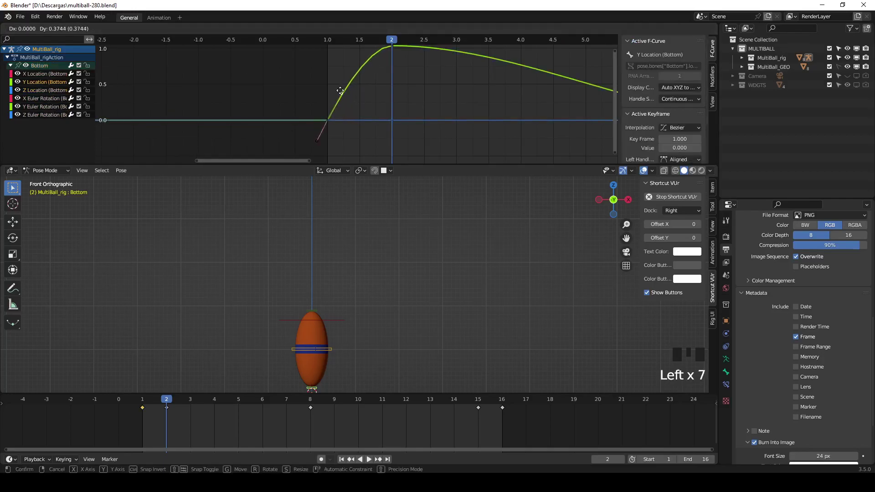
Bring the later curve into view and select the landing key at frame 16
scroll(down, 3)
middle_click(475, 103)
scroll(down, 3)
drag(528, 100, 472, 111)
click(472, 111)
click(459, 111)
Play back the motion to check it, then return to frame 2
key(space)
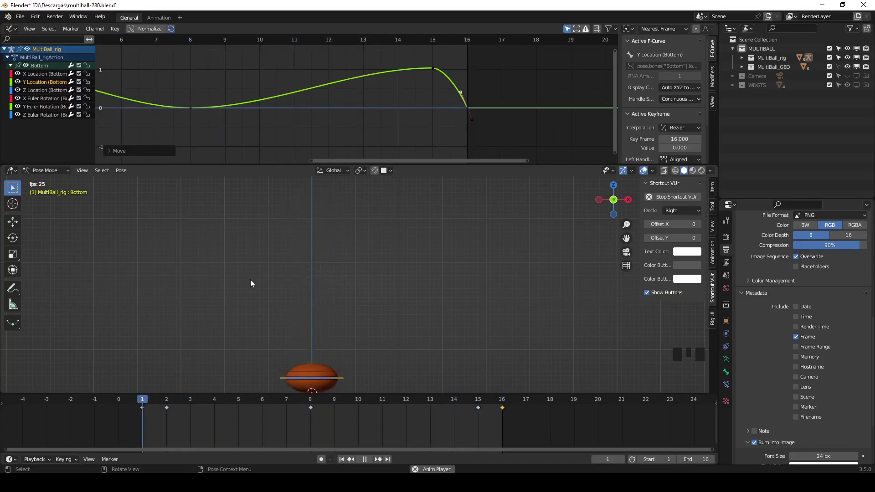
key(space)
drag(156, 402, 161, 409)
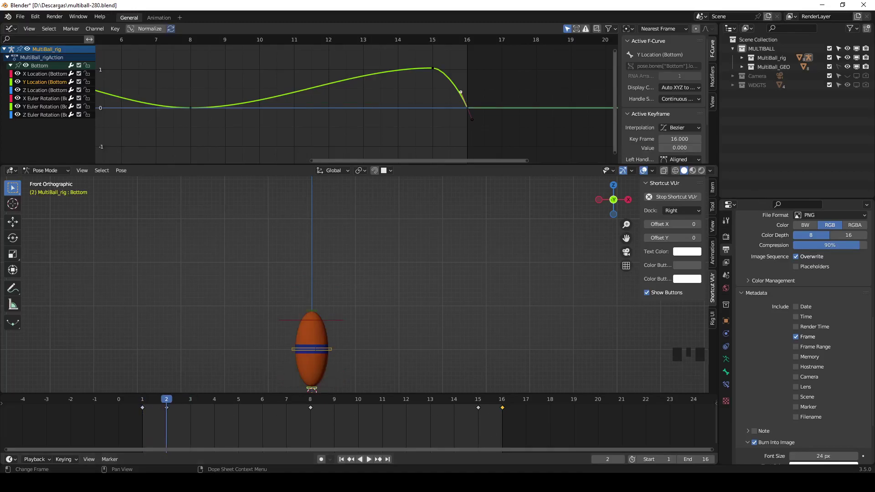
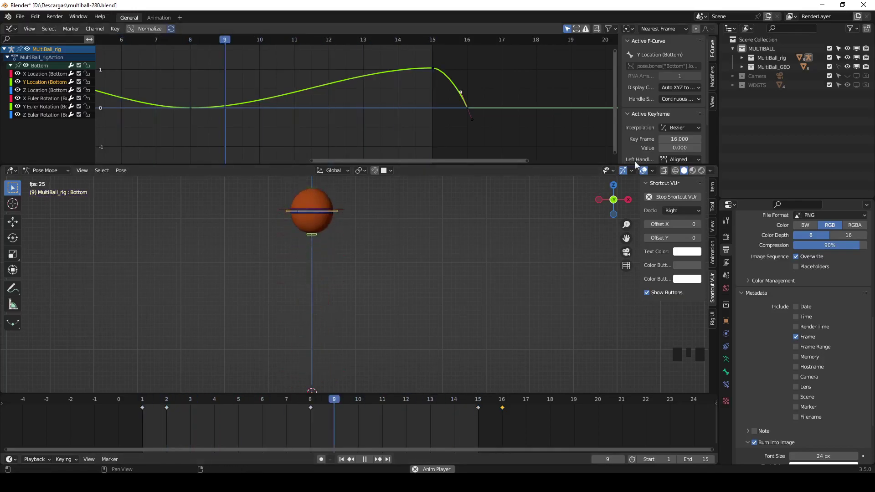
Lower the Top control along Z at frame 2 and paste its copied key at frame 15
click(646, 176)
click(646, 177)
key(Escape)
click(313, 312)
key(g)
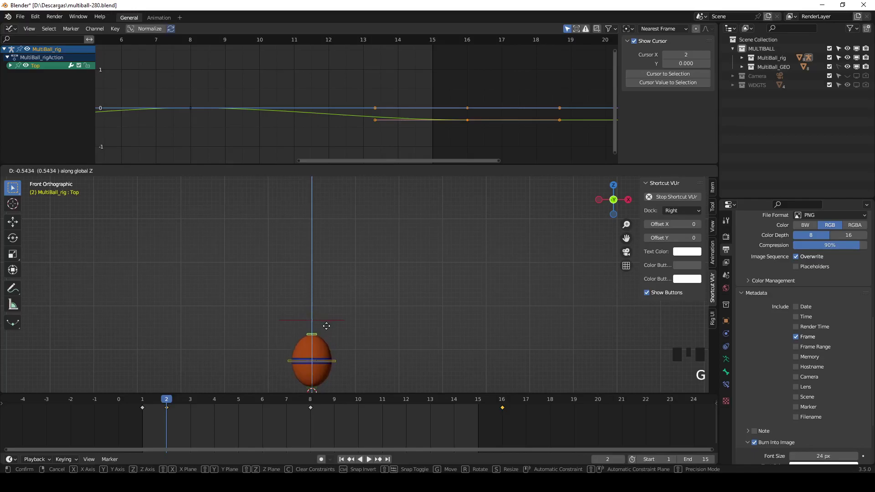
click(186, 422)
key(ctrl+c)
drag(485, 405, 480, 415)
key(ctrl+v)
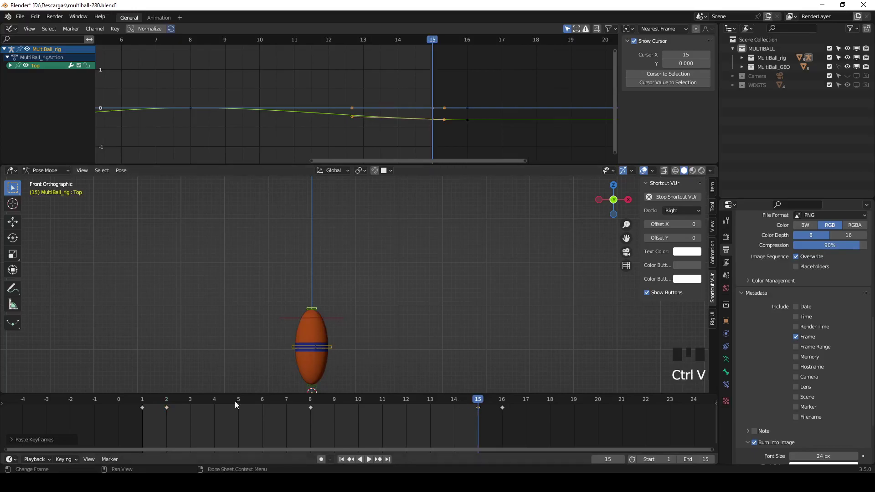
Undo, lower the Top control further at frame 2, key it and paste the key again at frame 15
drag(172, 402, 203, 417)
key(ctrl+z)
key(ctrl+z)
drag(173, 405, 373, 327)
key(g)
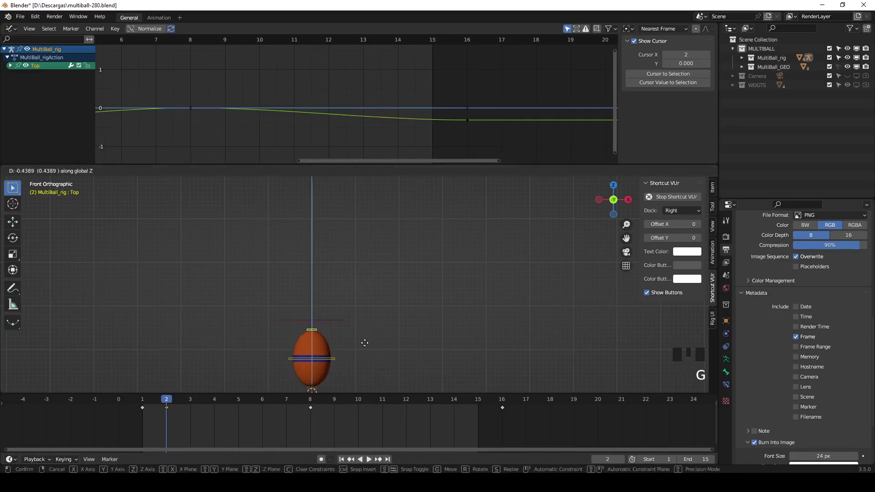
key(i)
click(205, 420)
key(ctrl+c)
drag(476, 400, 446, 416)
key(ctrl+v)
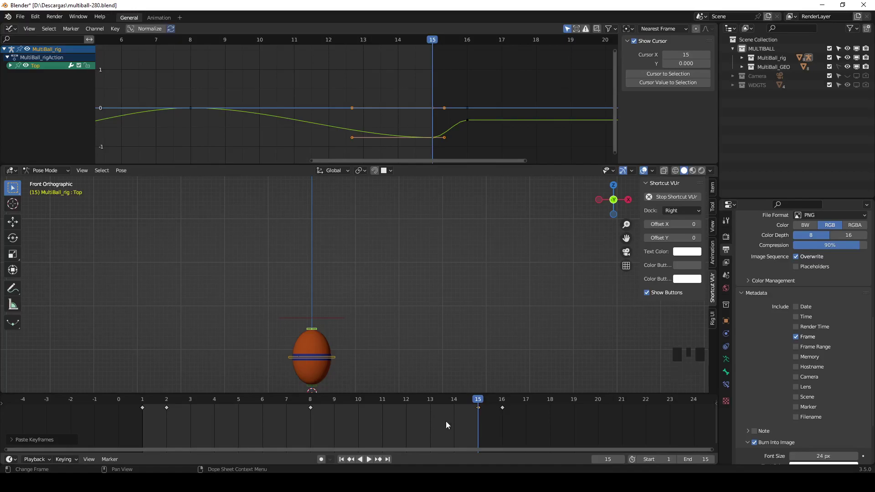
Play the animation to review the reduced stretch and return to frame 2
drag(482, 400, 168, 398)
key(space)
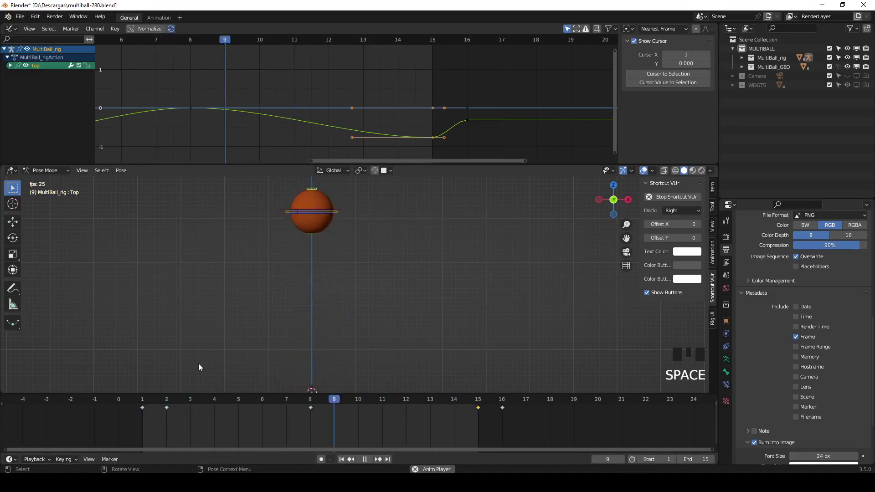
key(Escape)
drag(152, 403, 195, 411)
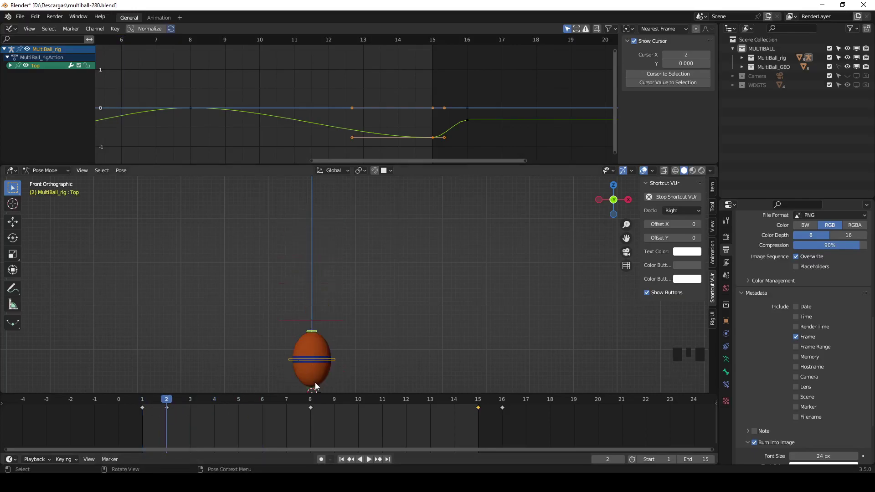
Nudge the Bottom control down at frame 2 and key it again at frame 15
click(319, 388)
key(g)
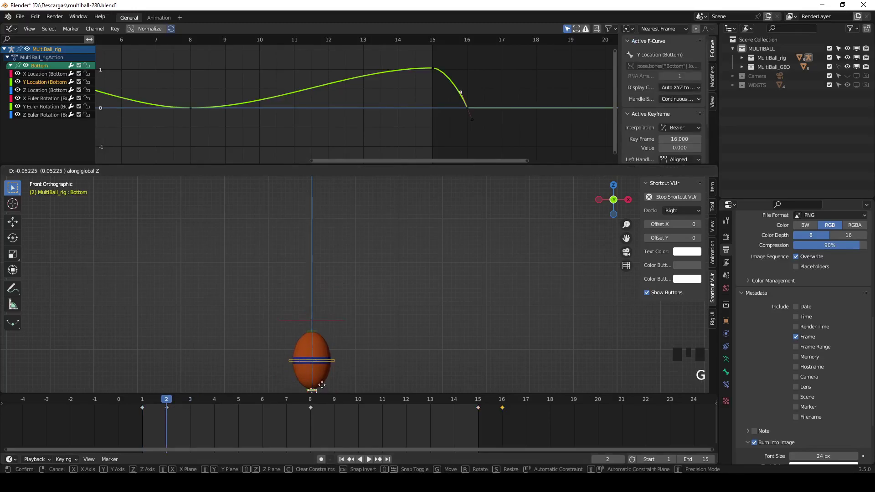
drag(479, 400, 354, 380)
key(g)
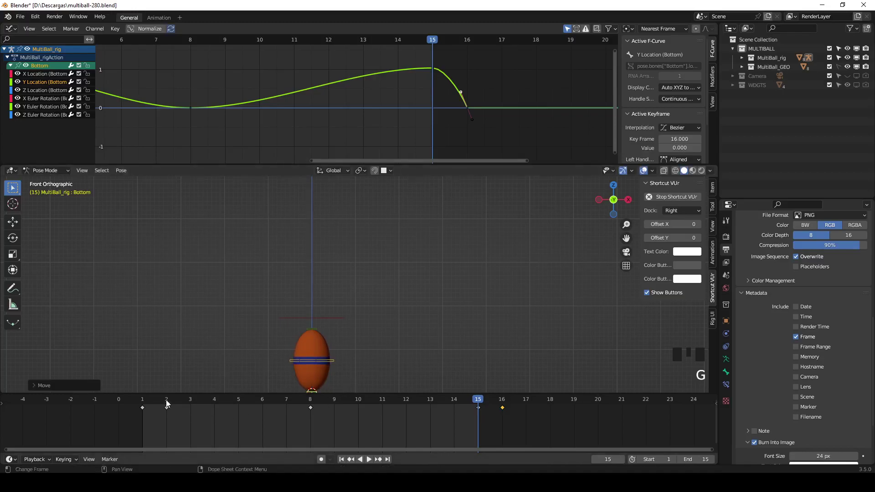
drag(170, 403, 345, 389)
key(g)
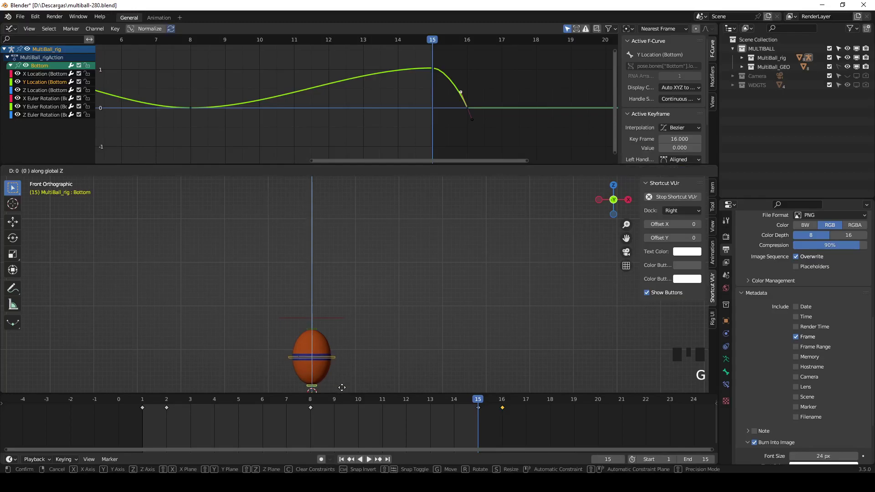
key(i)
Lower and key the Top control at frame 15, review playback with overlays hidden, and return to frame 2
drag(174, 405, 305, 328)
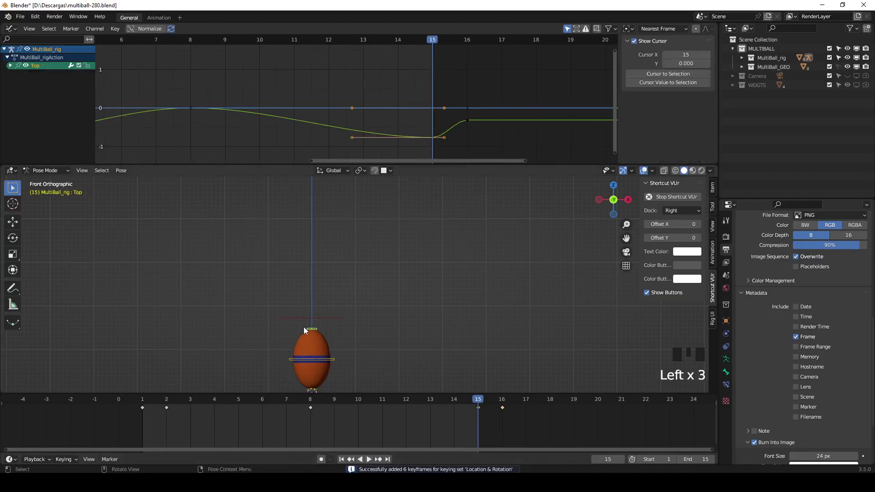
key(g)
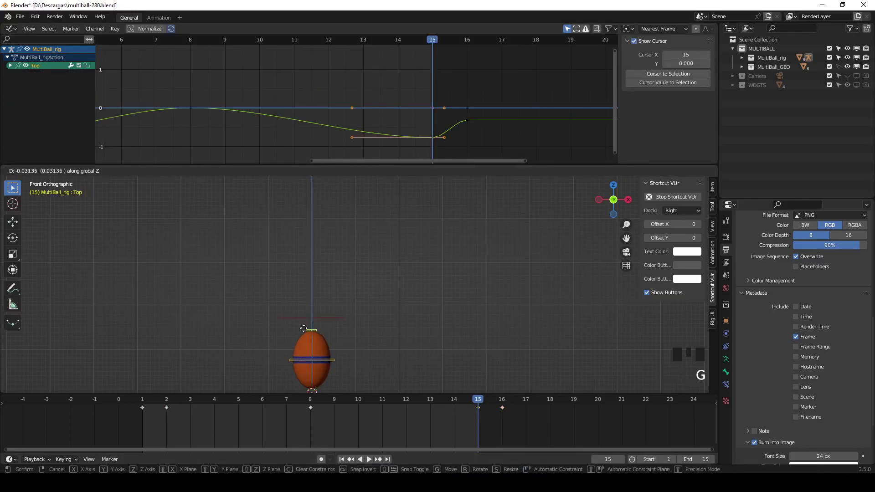
key(i)
click(171, 403)
key(space)
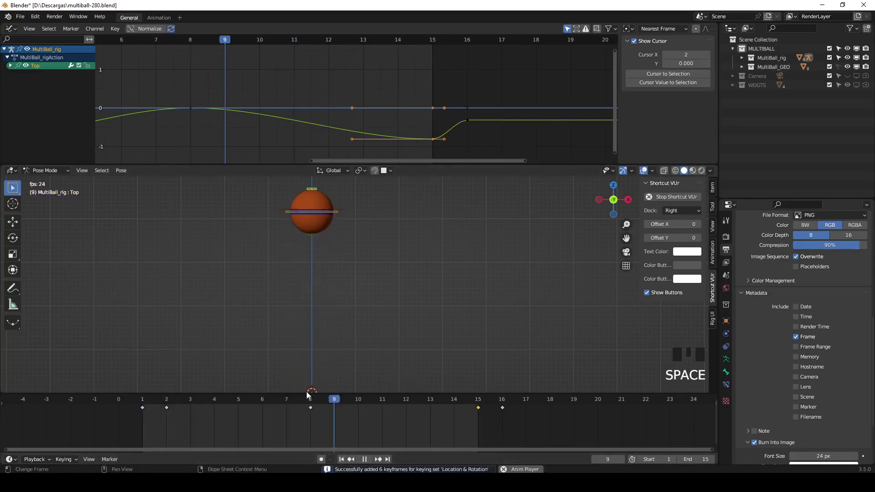
click(646, 174)
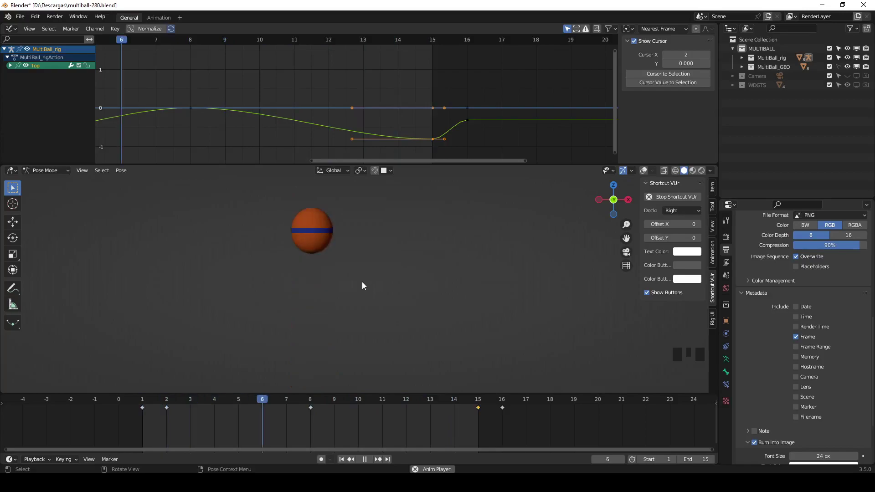
key(Escape)
drag(146, 401, 145, 411)
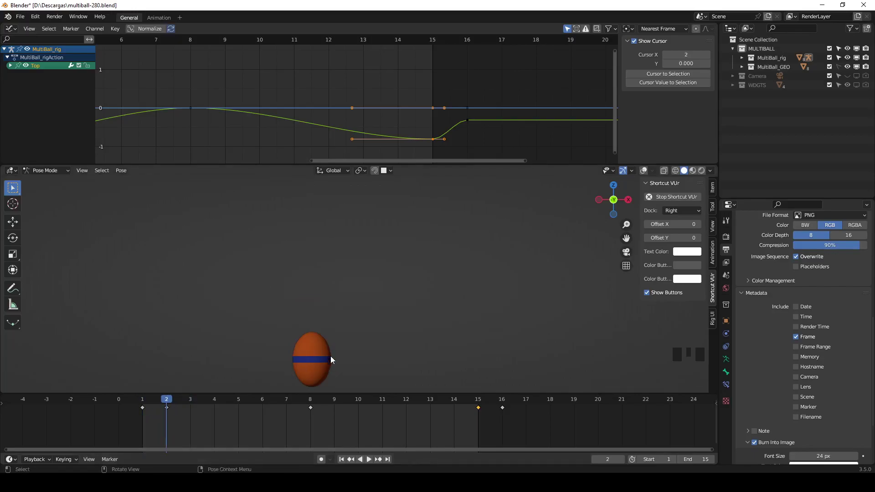
click(643, 172)
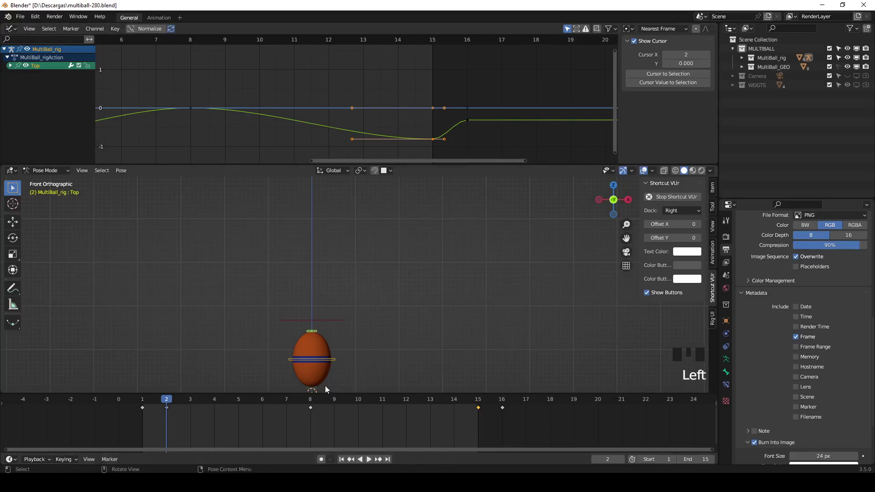
Re-key the Bottom control's location and rotation at frames 2 and 15
click(320, 391)
key(g)
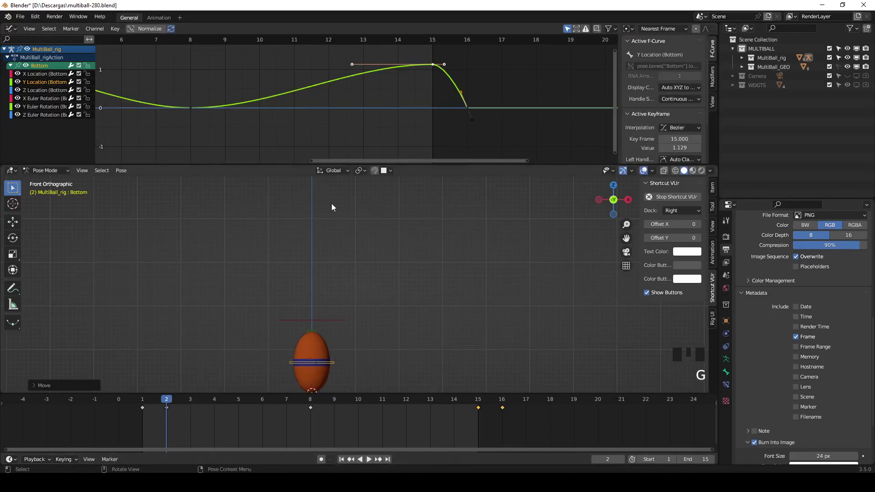
key(i)
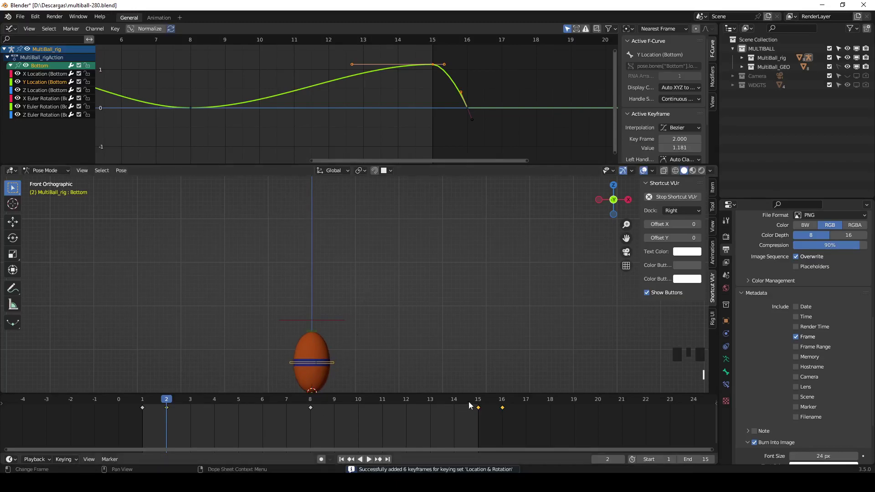
drag(481, 405, 368, 378)
key(g)
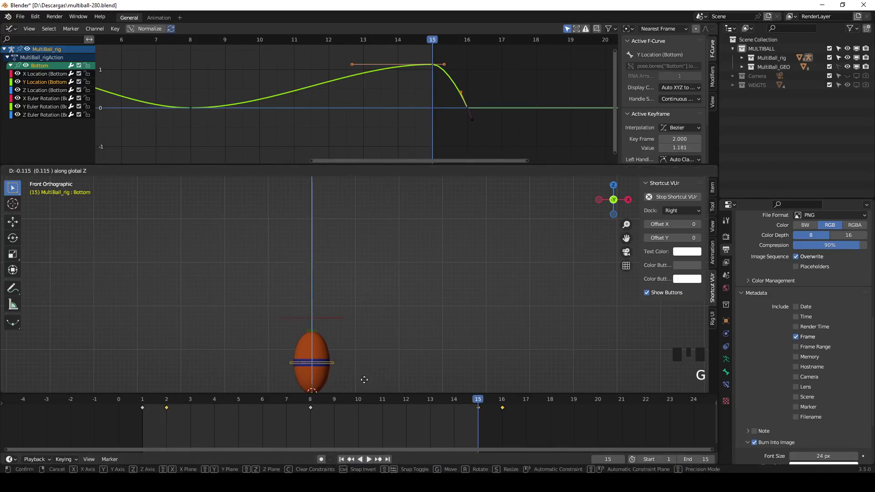
key(i)
Play back the squash and stretch, toggling overlays, and settle on frame 16
drag(485, 404, 131, 322)
key(space)
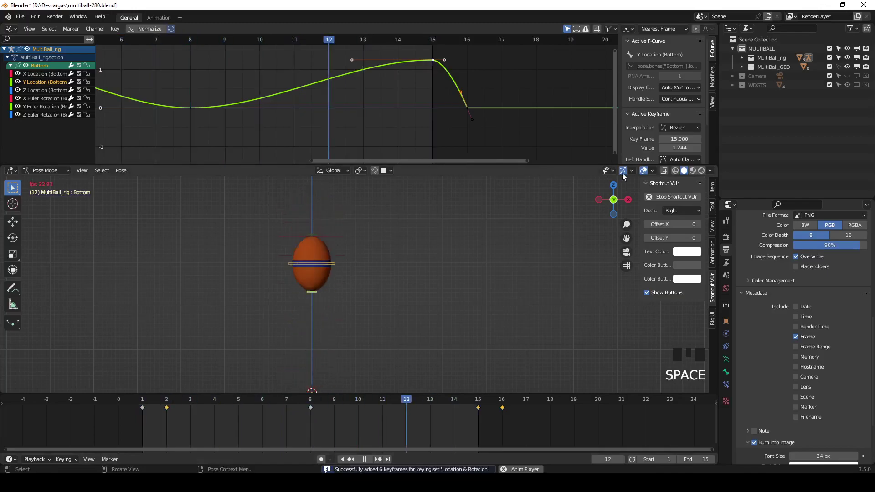
click(644, 174)
click(644, 174)
key(Escape)
drag(147, 401, 305, 389)
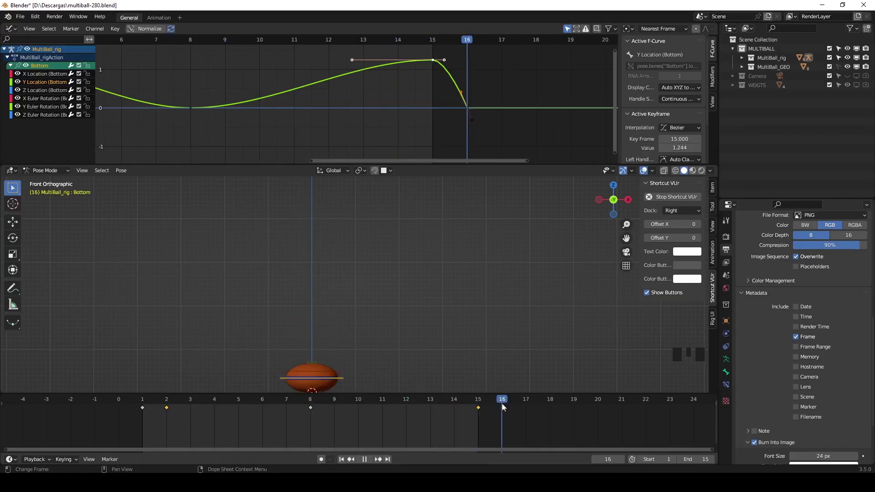
key(space)
key(Escape)
Show the Body control's Z Location arc and select the key at its peak
click(352, 329)
click(345, 322)
scroll(down, 3)
drag(382, 79, 358, 61)
click(358, 61)
Scale the peak key's handles wider to flatten the top of the arc and check it in playback
key(s)
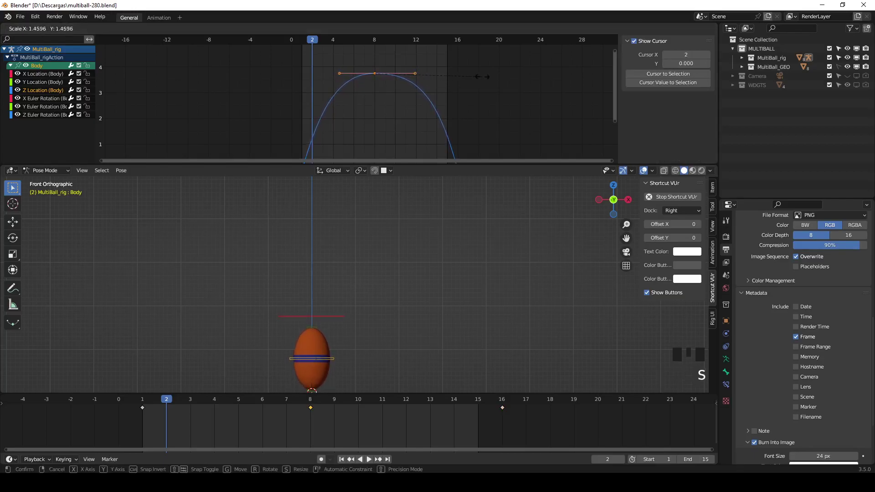
key(space)
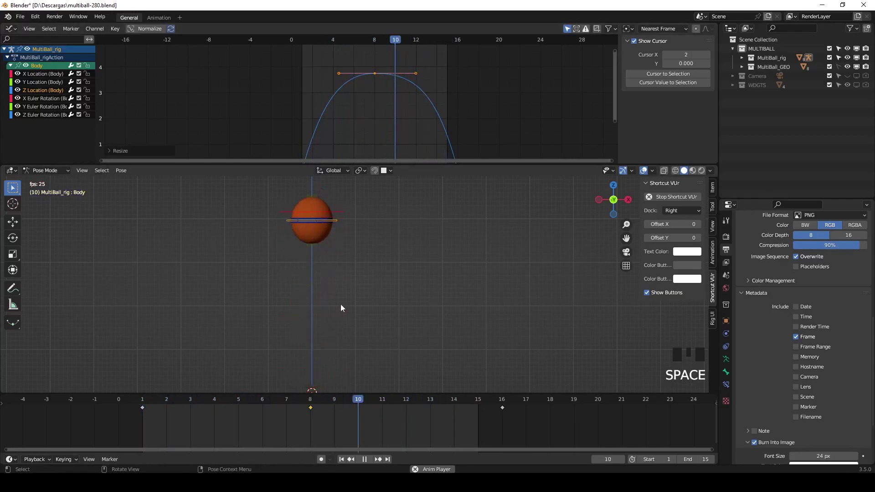
key(Escape)
drag(381, 125, 328, 126)
click(328, 125)
Select the handles of the landing key at frame 16
drag(348, 108, 341, 94)
click(341, 94)
middle_click(447, 132)
click(412, 129)
drag(394, 70, 388, 86)
click(388, 85)
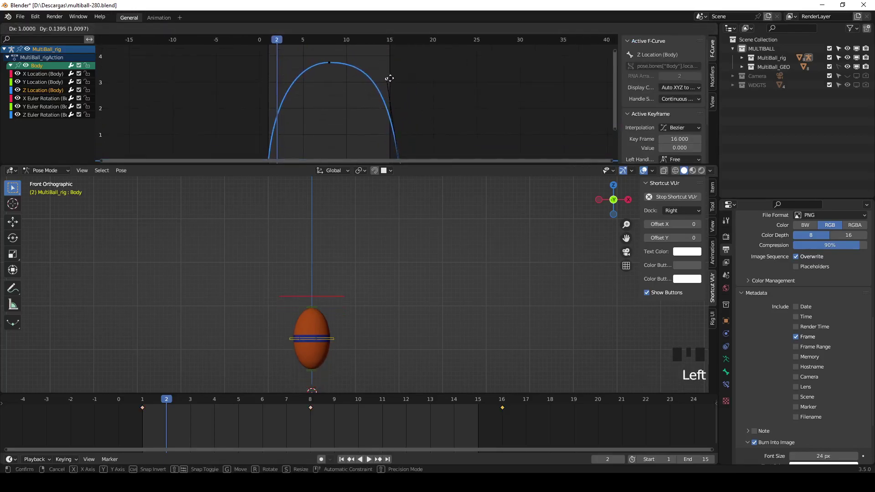
Preview the hop with overlays hidden, scrub to frame 9, stop at frame 8 and show overlays again
key(space)
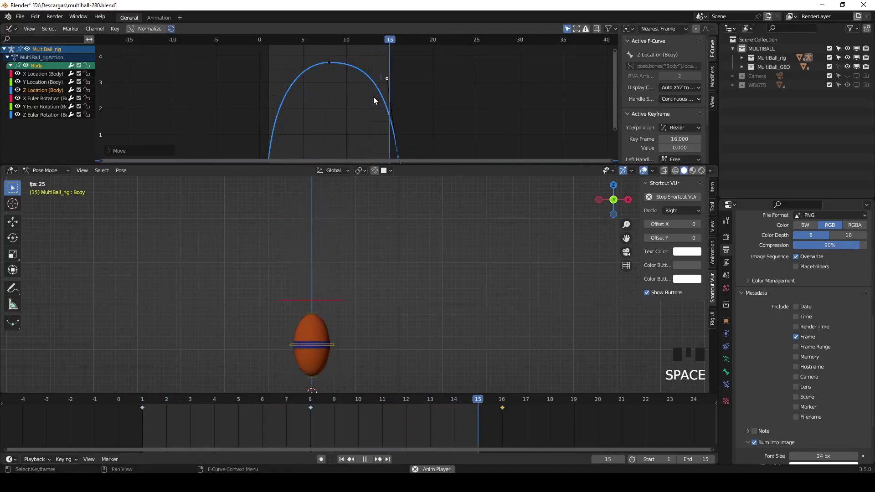
click(645, 171)
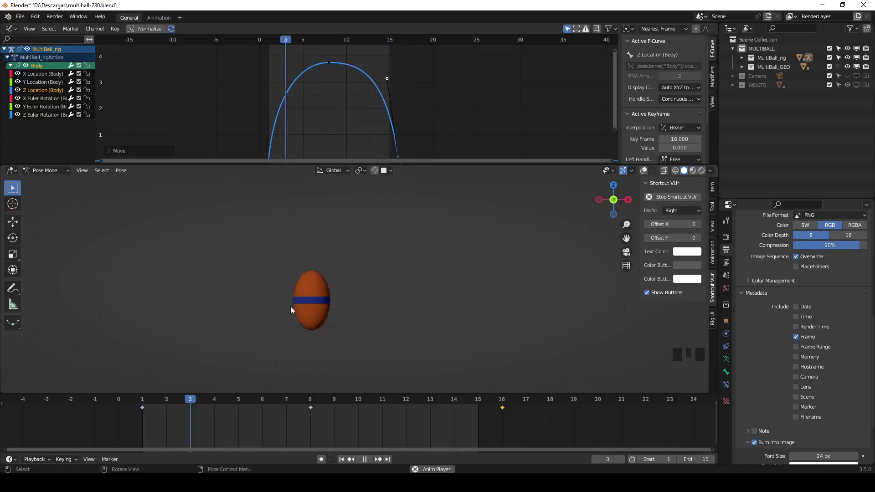
key(Escape)
drag(167, 401, 211, 403)
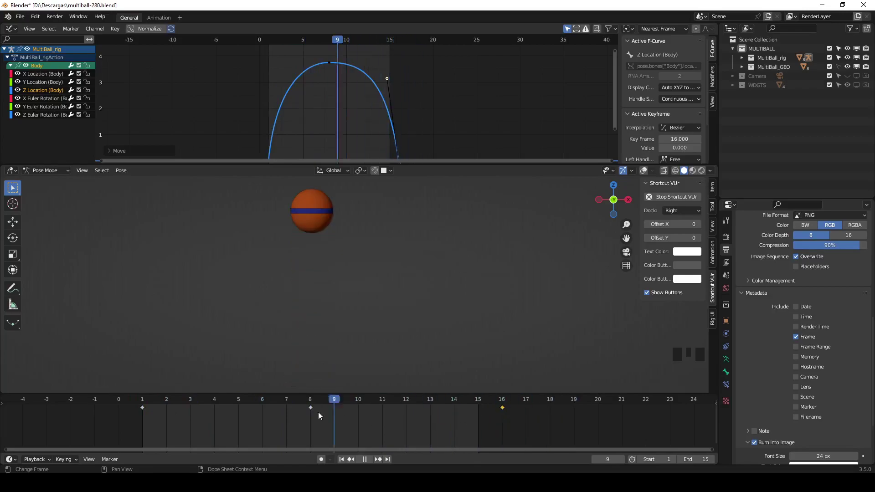
key(space)
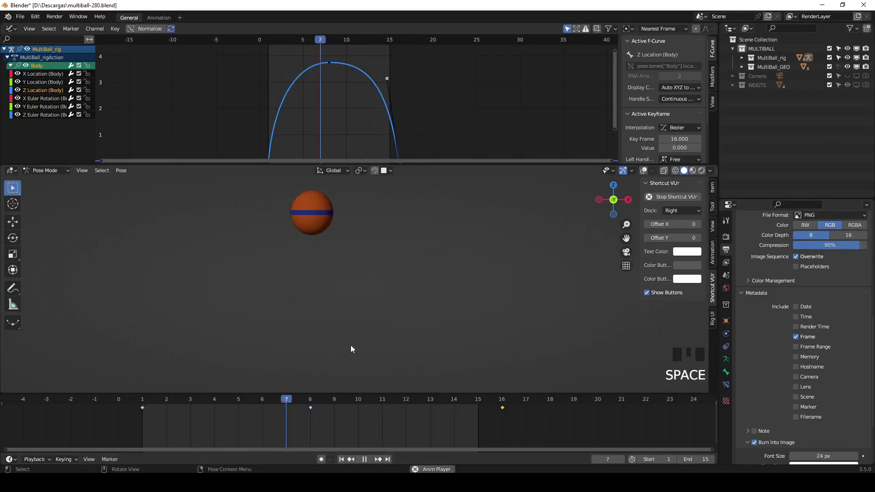
key(Escape)
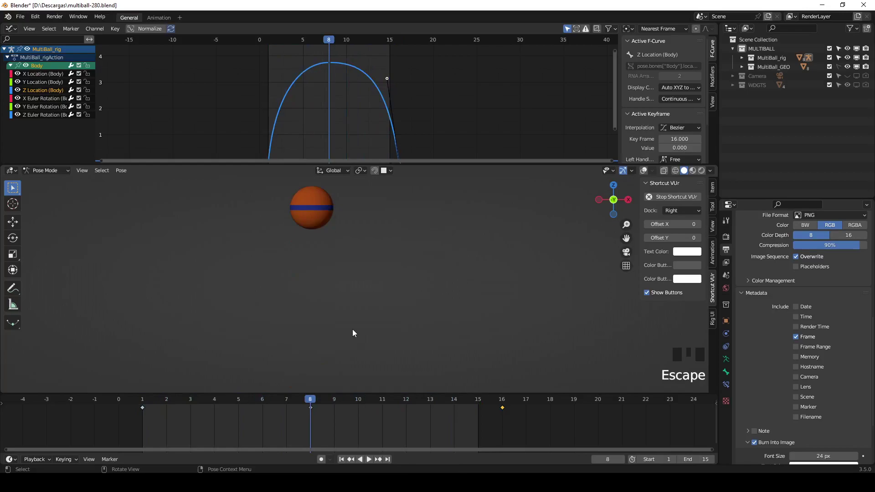
click(648, 170)
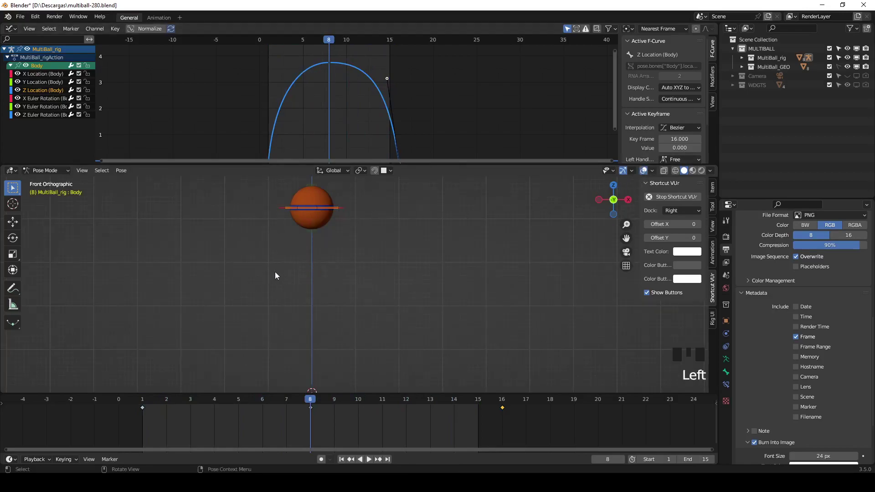
Select all rig bones and delete every keyframe of the old animation
key(a)
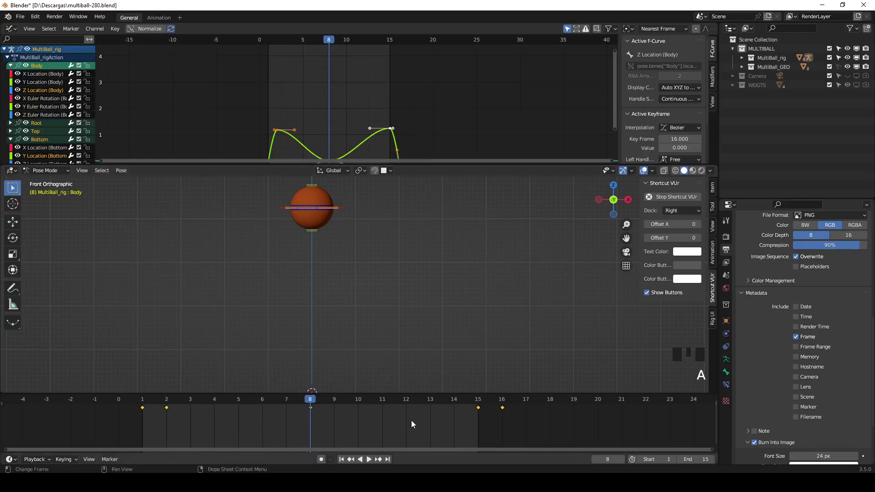
key(a)
click(364, 300)
key(a)
click(256, 415)
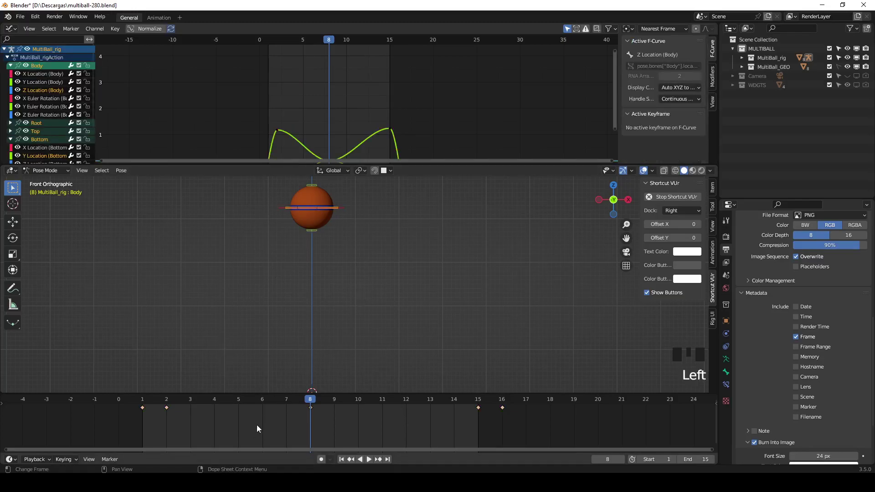
key(a)
key(Delete)
Clear the rig's location and rotation with Alt+G/Alt+R and go back to frame 1
key(space)
key(space)
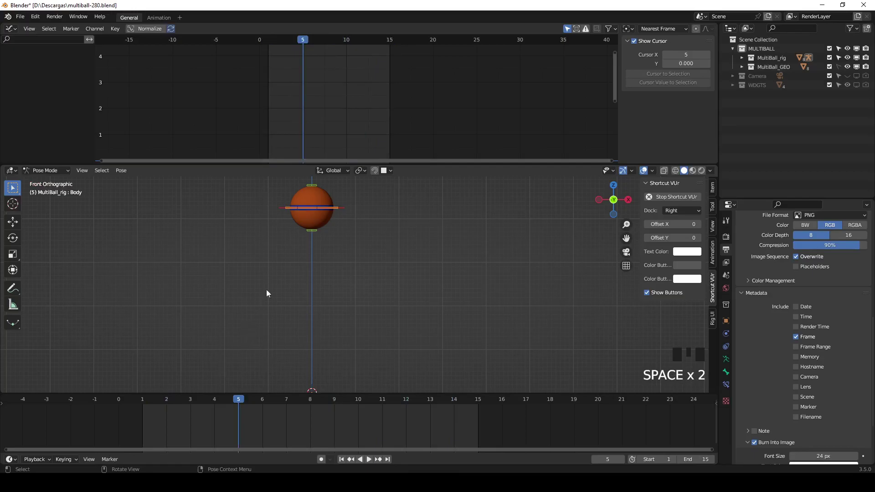
key(alt+g)
key(alt+r)
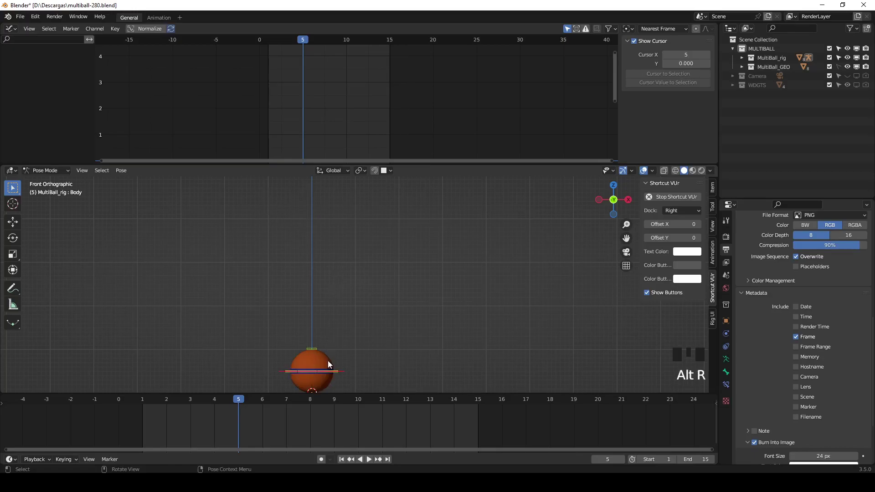
drag(240, 403, 347, 373)
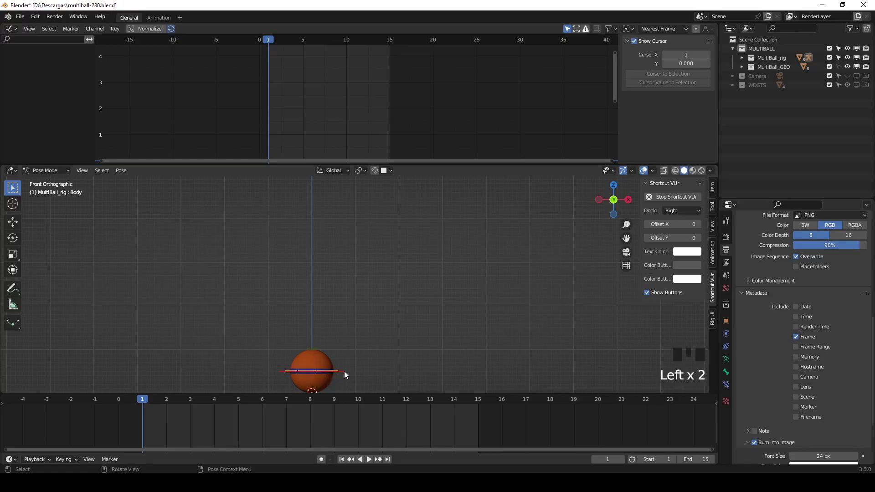
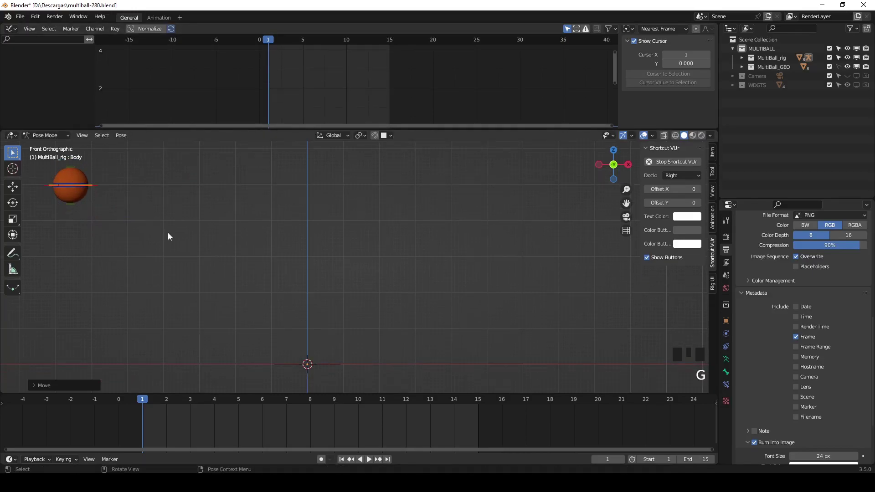
Key the starting pose, then move and key the ball rightward at the first bounce frames
key(i)
drag(149, 406, 410, 448)
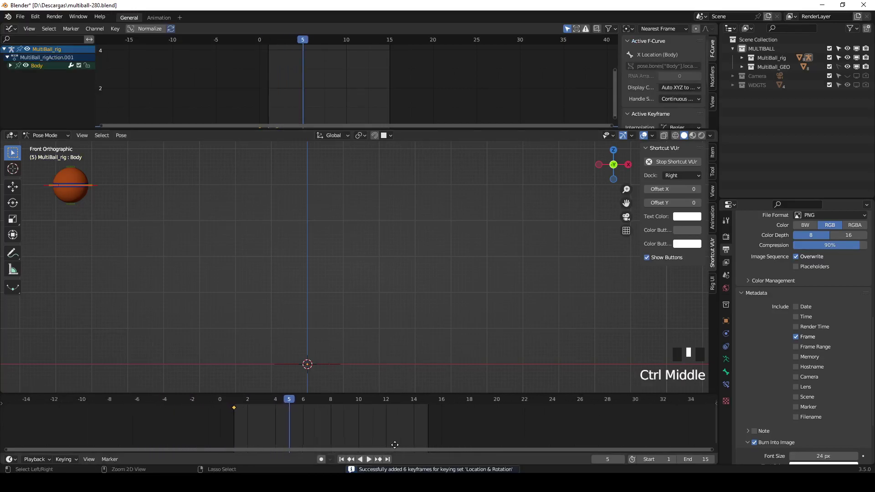
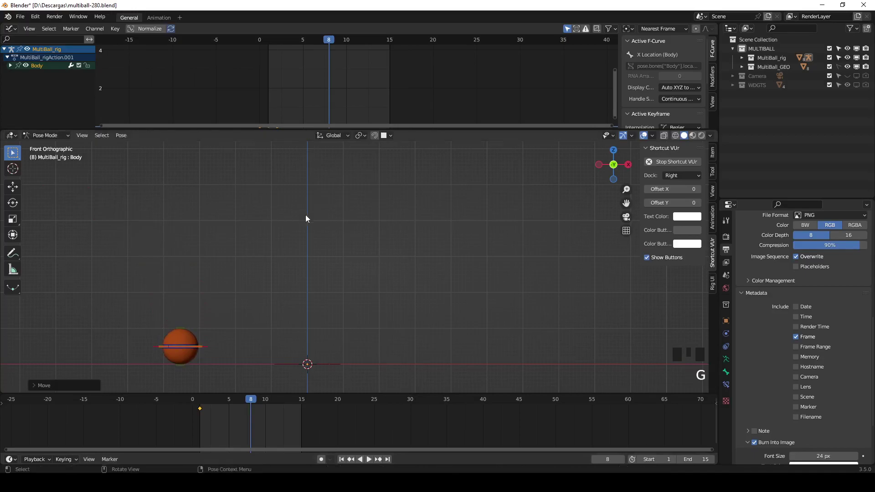
key(i)
drag(260, 404, 259, 354)
key(g)
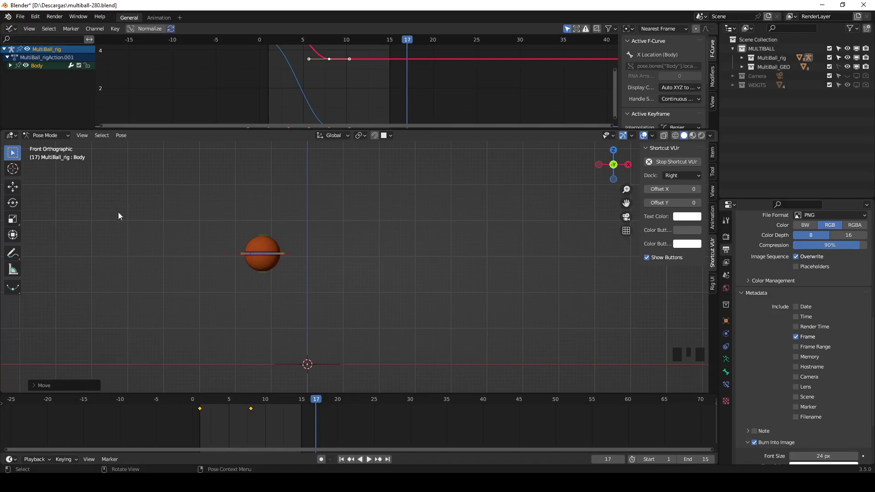
key(i)
drag(327, 403, 329, 317)
key(g)
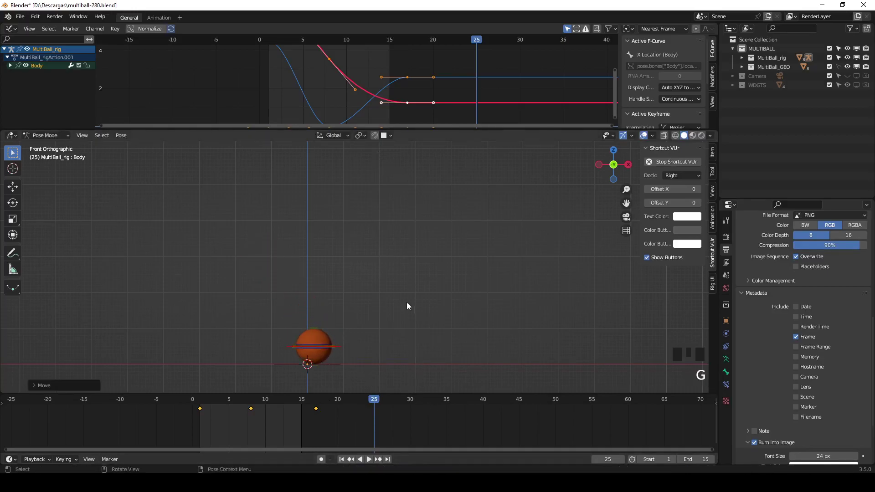
key(i)
Turn on auto keying and place the ball at successive frames in shrinking hops
click(323, 461)
drag(384, 404, 369, 339)
key(g)
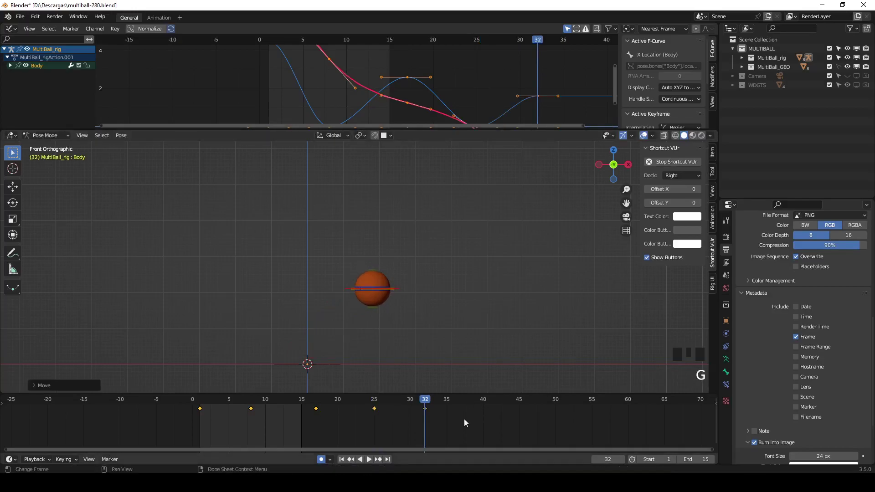
drag(436, 399, 433, 344)
key(g)
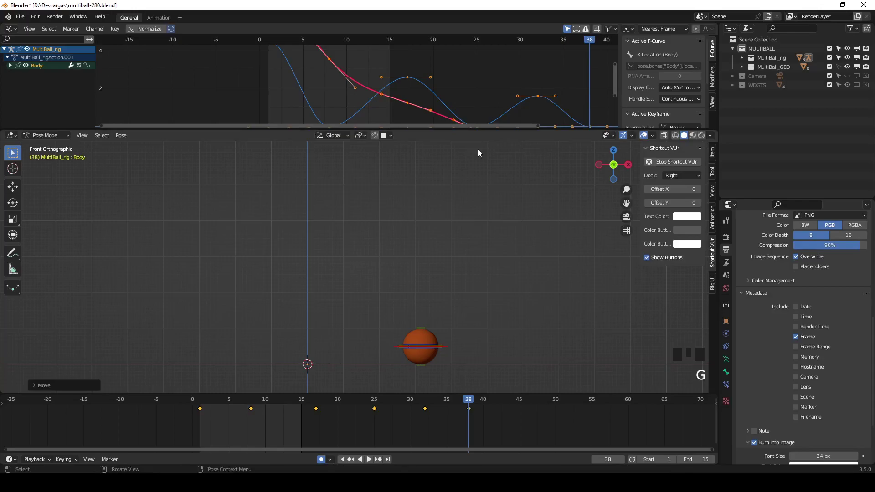
drag(491, 405, 491, 339)
key(g)
Continue the decaying hops lower and further right through frames 51–53
drag(517, 400, 517, 349)
key(g)
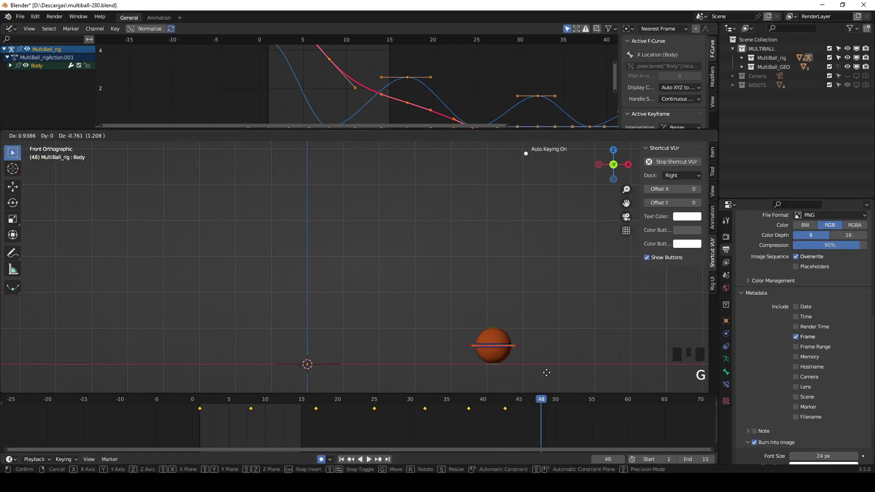
drag(558, 405, 549, 357)
key(g)
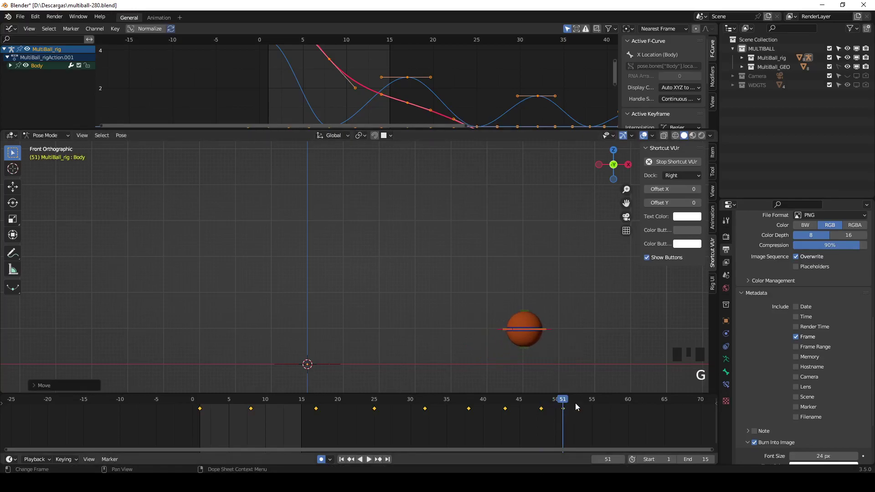
drag(576, 404, 573, 366)
key(g)
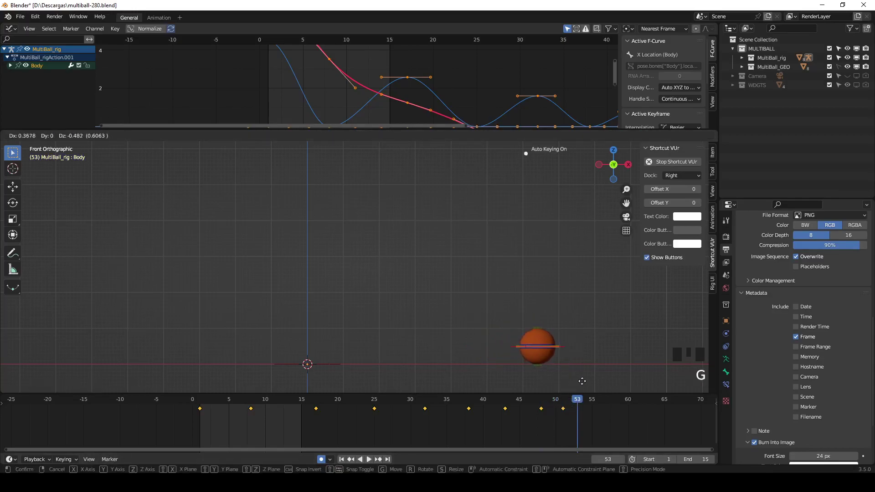
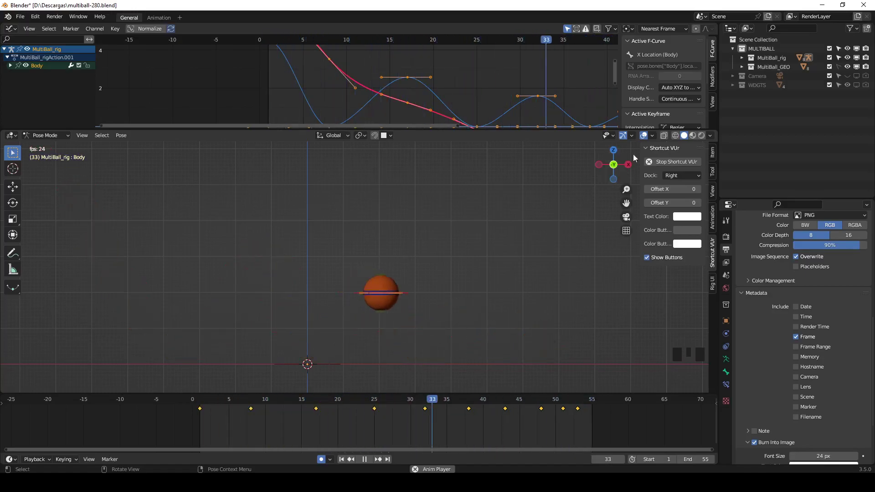
Play the rightward bounce with overlays hidden, show them again and stop playback
click(650, 137)
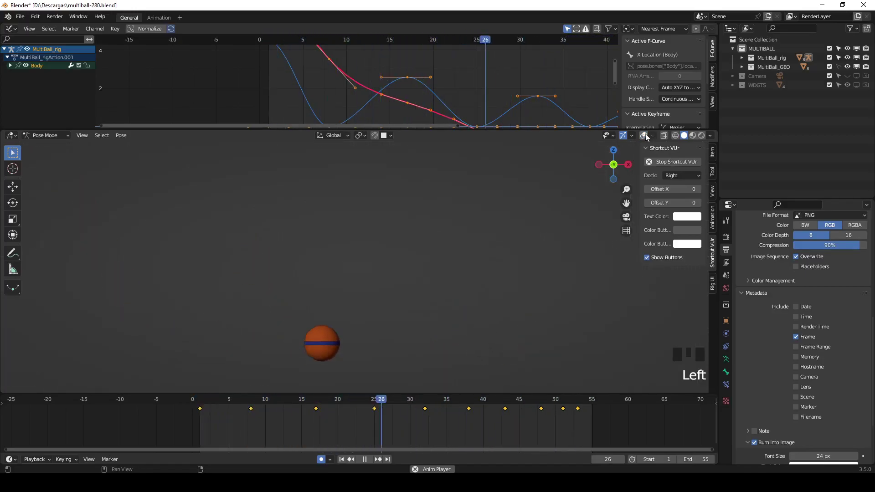
click(649, 137)
key(Escape)
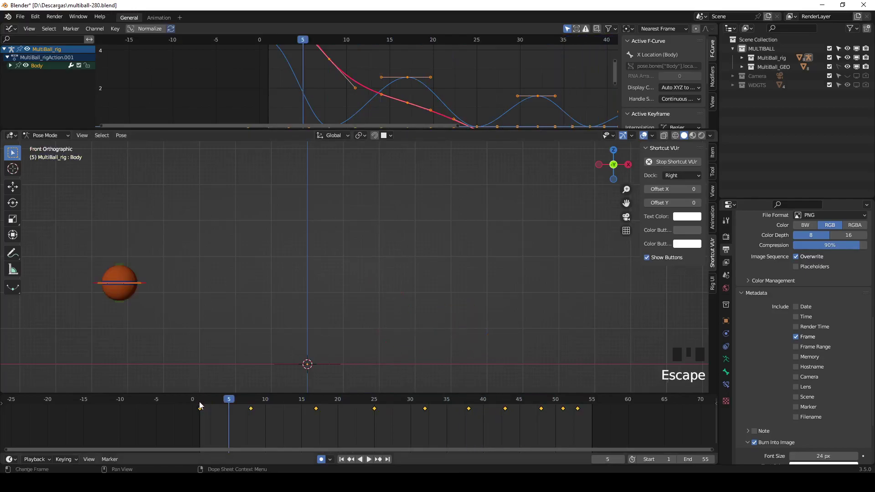
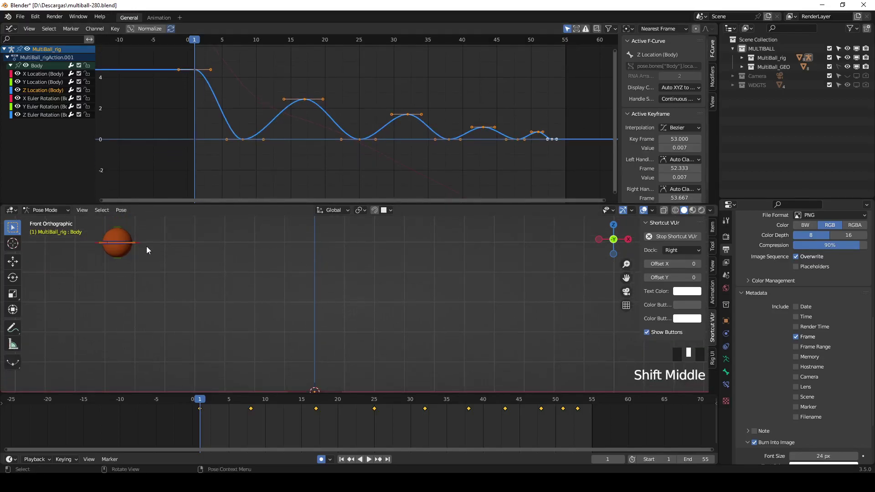
Set the armature's Motion Paths to Manual Range 1–55 and select all Z Location keys for a handle change
click(147, 247)
click(145, 247)
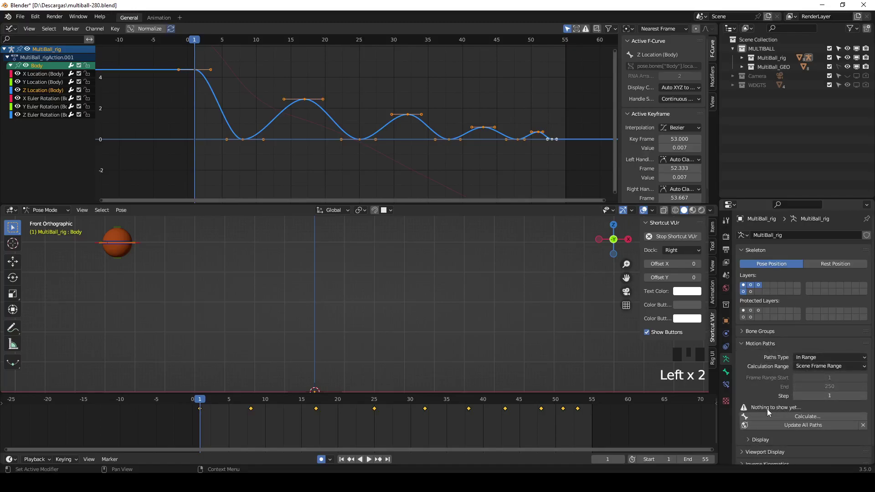
click(289, 328)
click(146, 249)
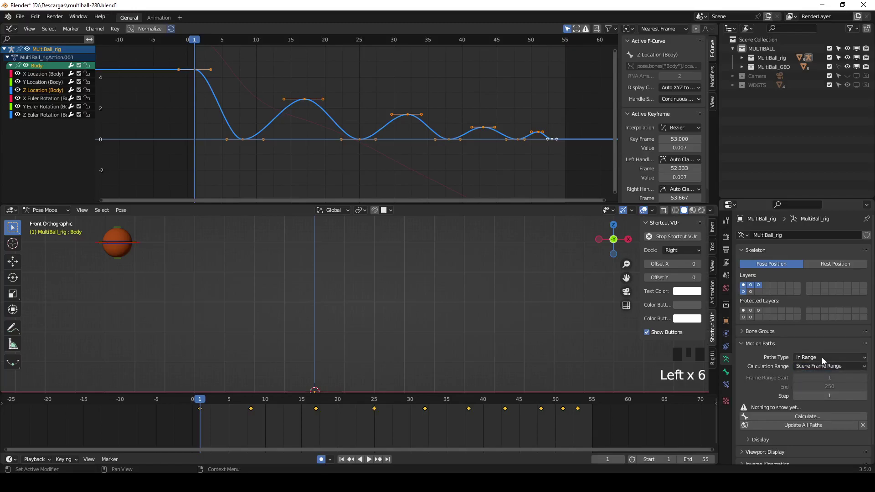
drag(818, 380, 533, 437)
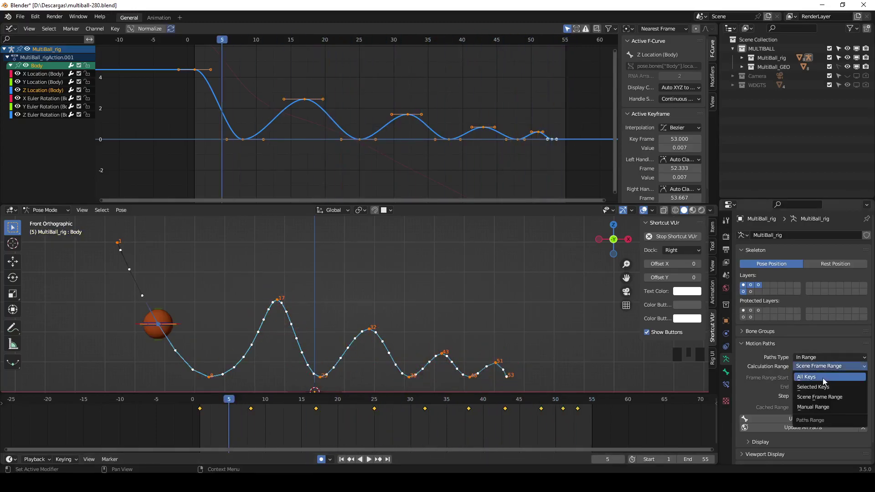
drag(820, 406, 458, 144)
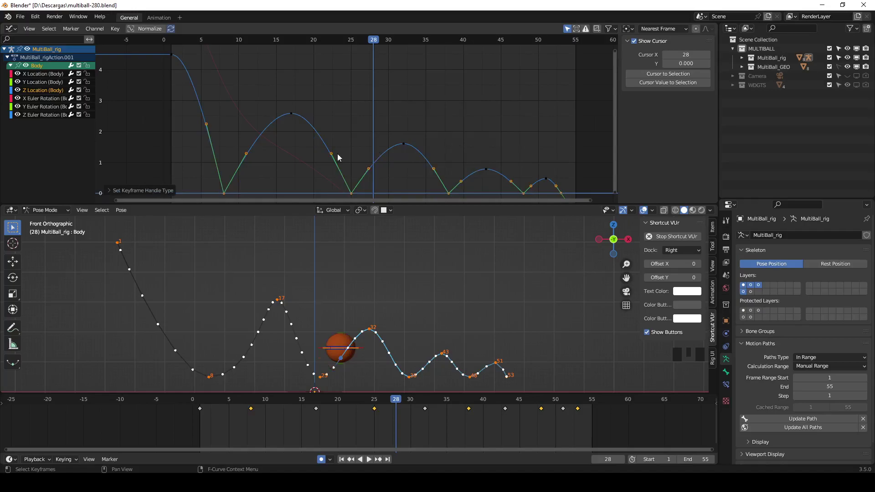
Reshape the handles at the frame 38 and 48 contact keys to round the third arc and the small hop
click(252, 156)
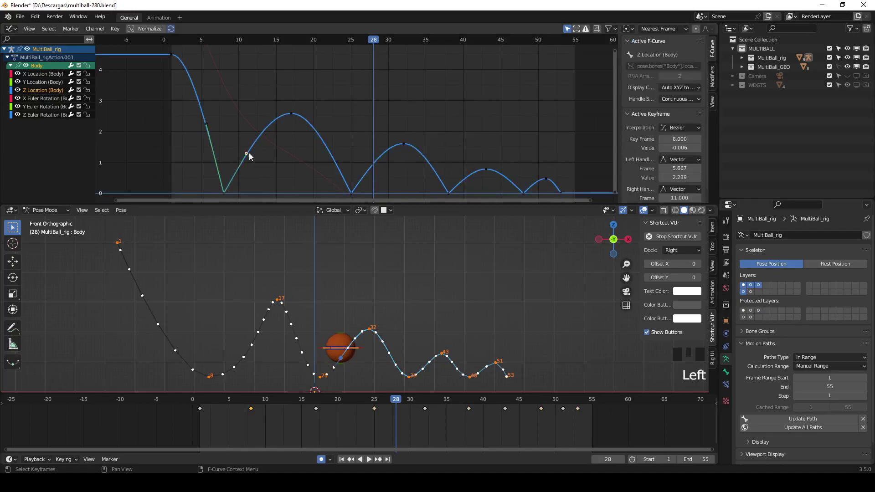
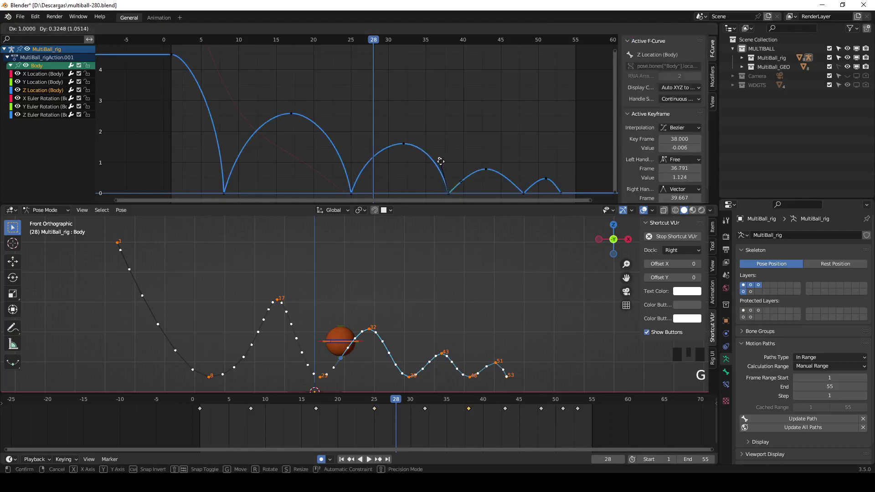
click(464, 188)
key(g)
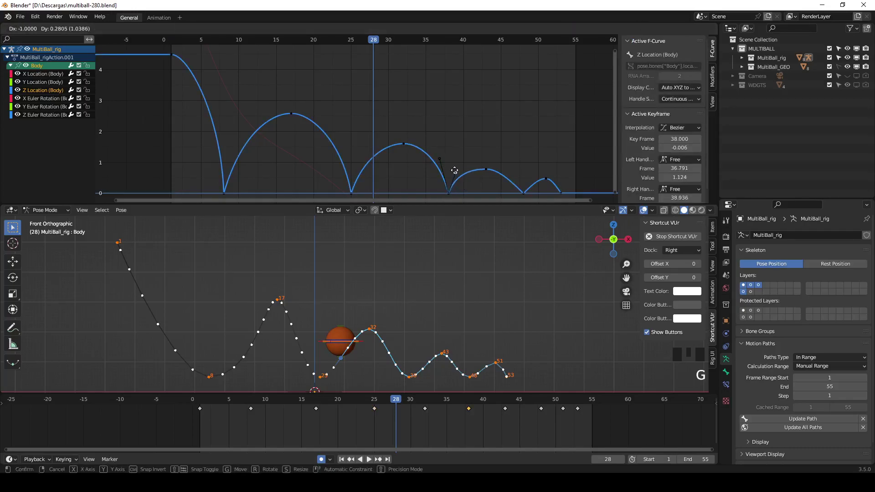
key(g)
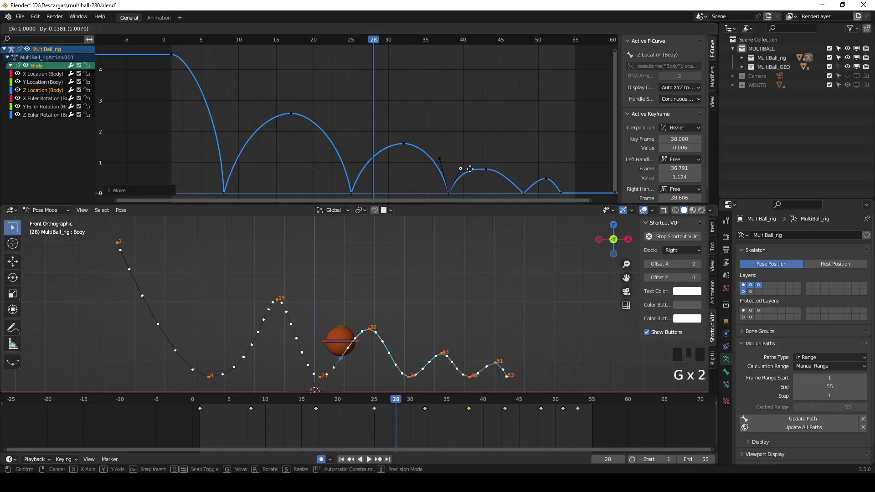
click(525, 190)
key(g)
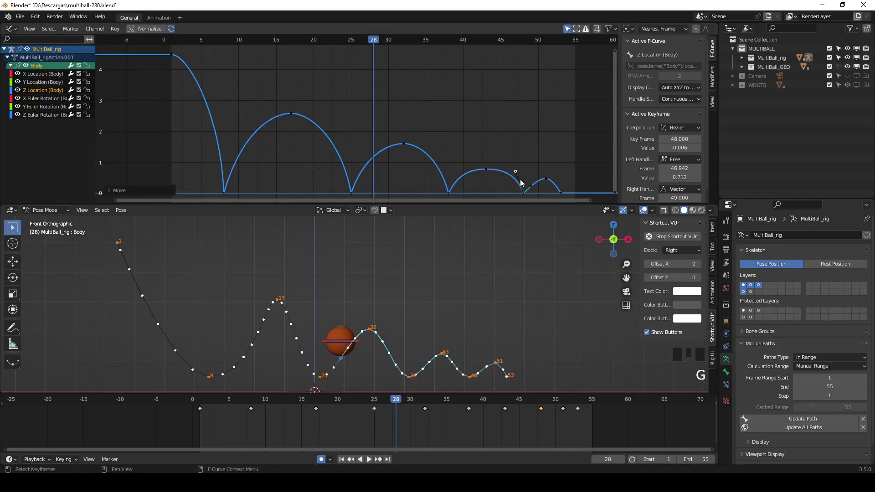
click(535, 191)
key(g)
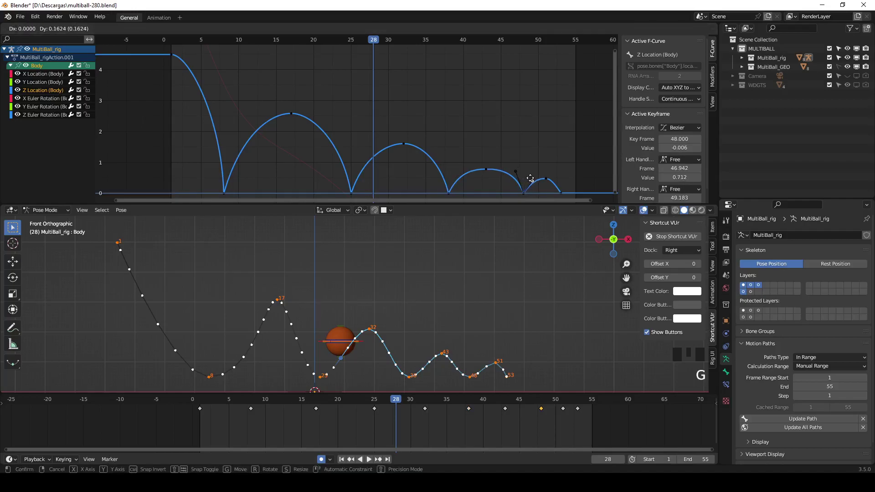
click(565, 194)
Break the handles at the frame 53 and frame 25 landings and angle them for sharp impacts
key(g)
key(space)
key(space)
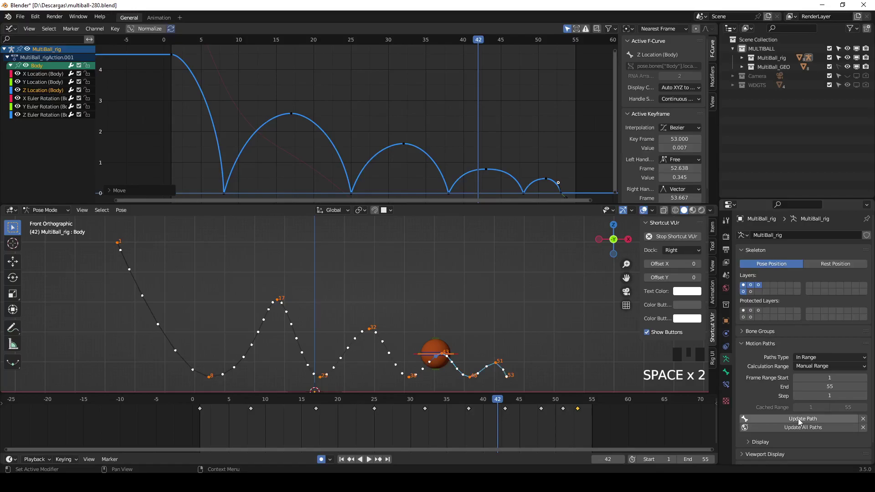
drag(801, 421, 376, 429)
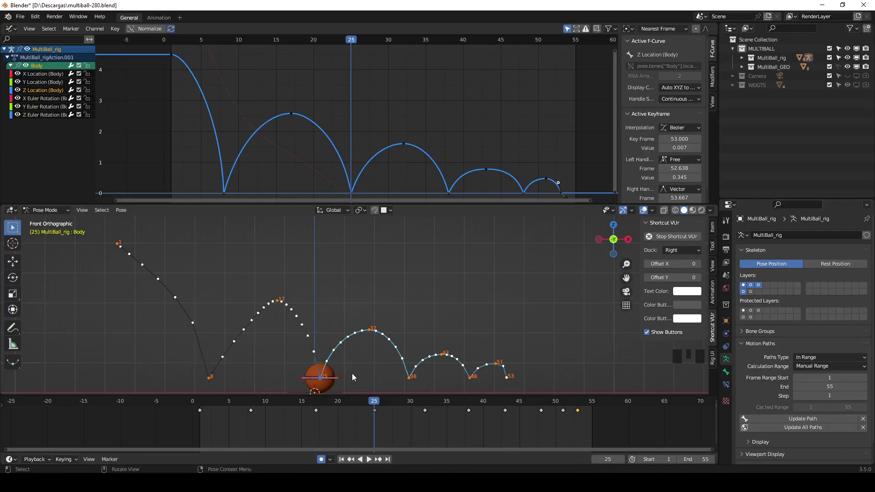
key(g)
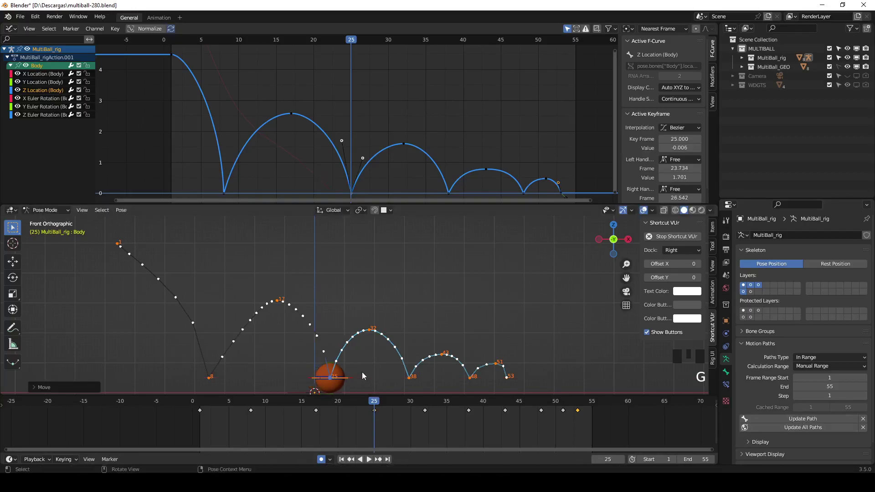
key(g)
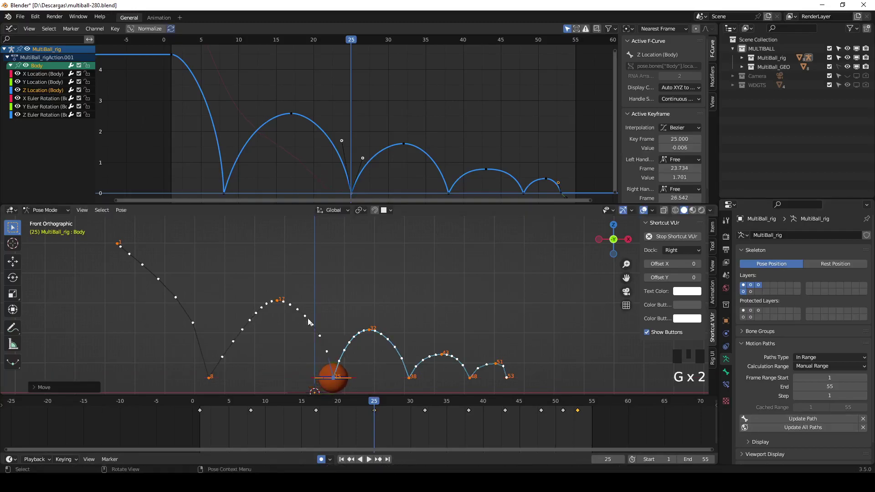
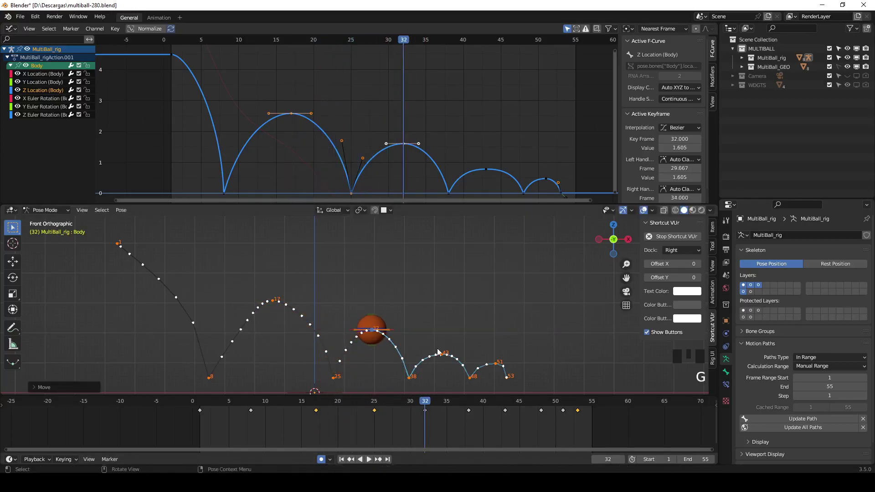
Smooth the last small arc's peak, tweak the first landing, refresh the motion path and play back
drag(454, 403, 570, 416)
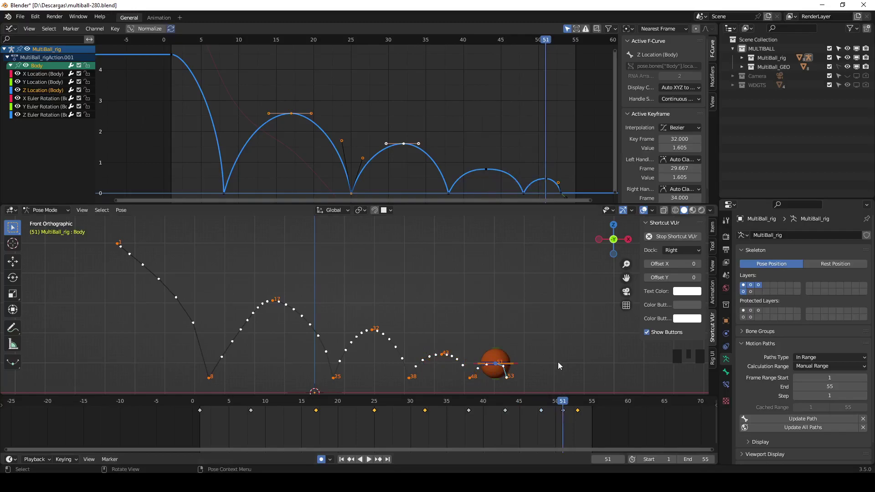
key(g)
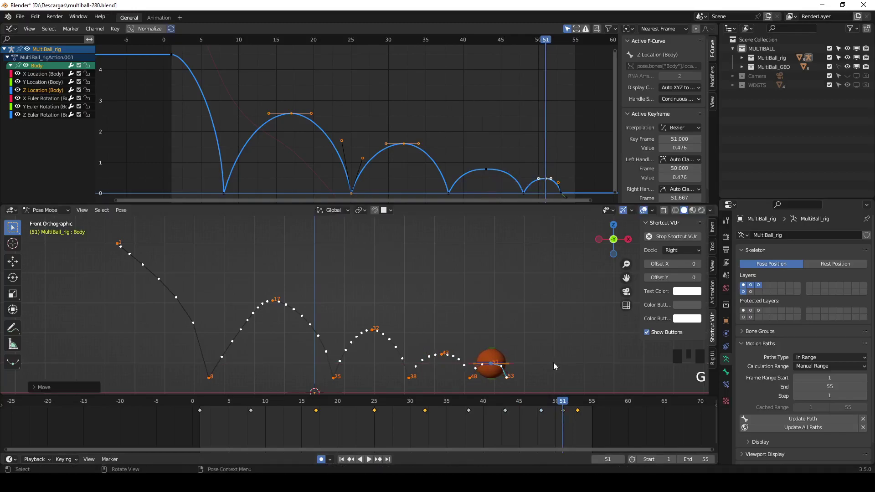
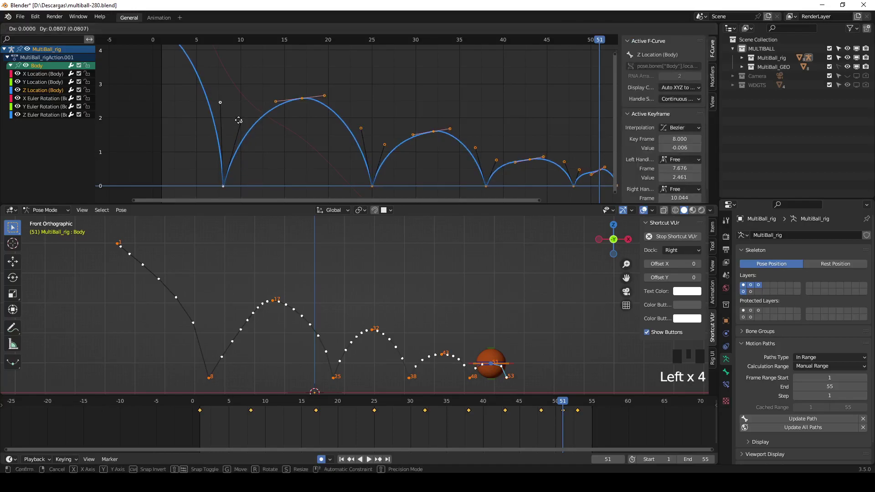
key(ctrl+z)
click(248, 128)
click(247, 129)
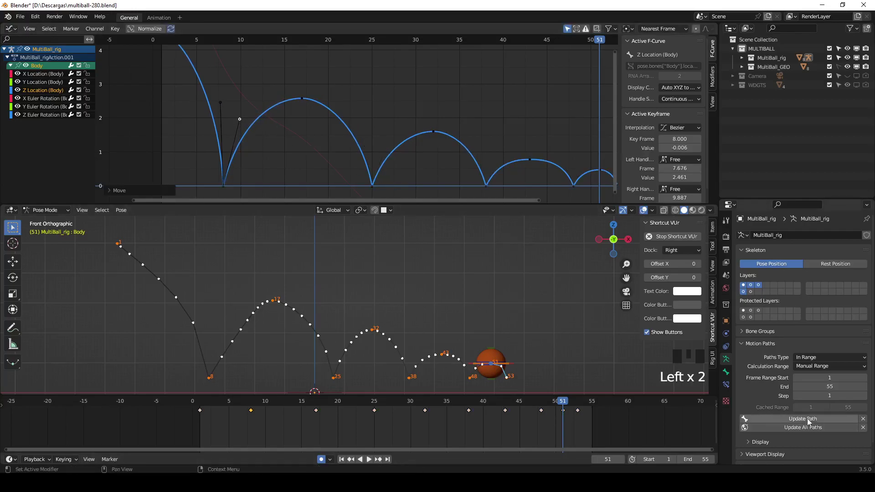
drag(807, 419, 205, 381)
key(space)
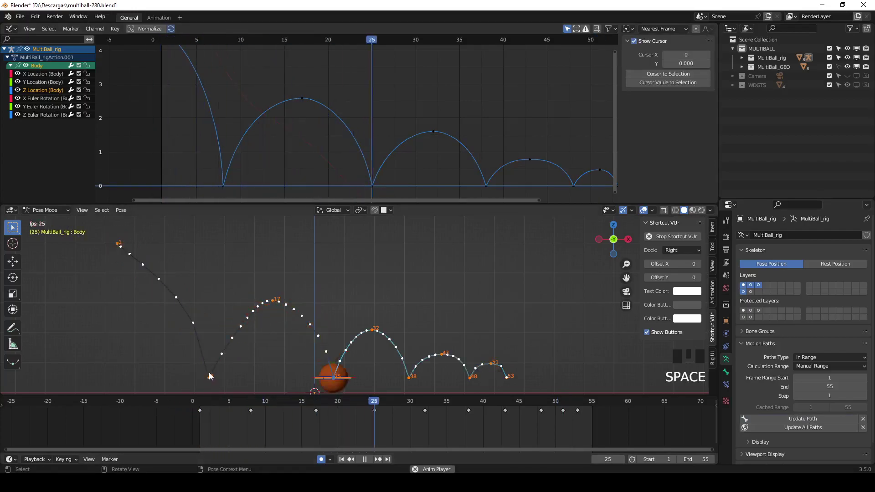
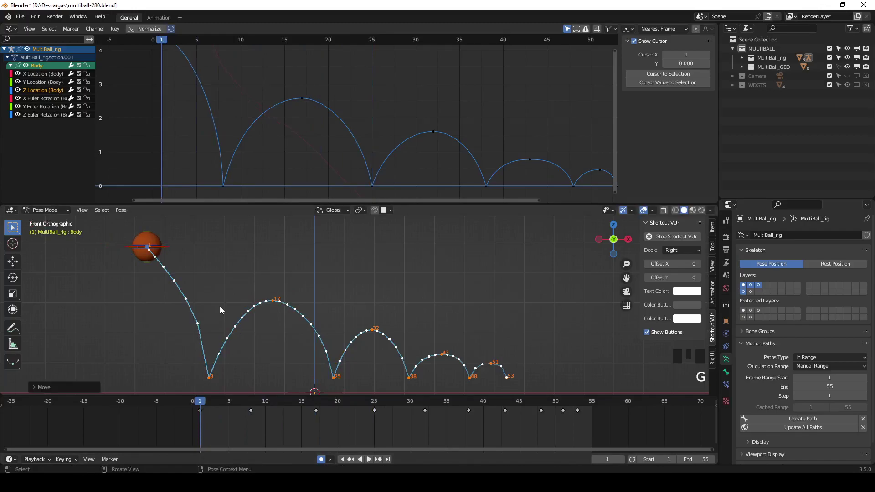
Lower the ball's starting Z keys so it begins from a smaller height, then review playback
key(g)
key(g)
key(g)
key(g)
drag(205, 402, 437, 440)
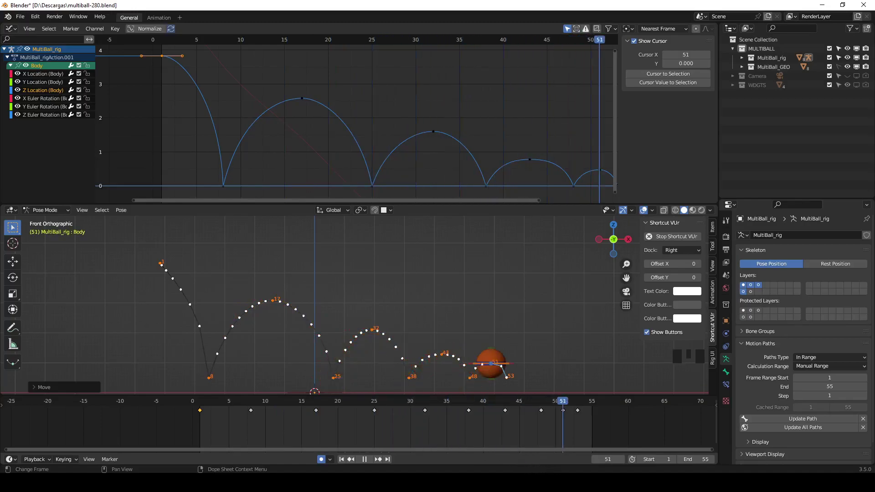
key(space)
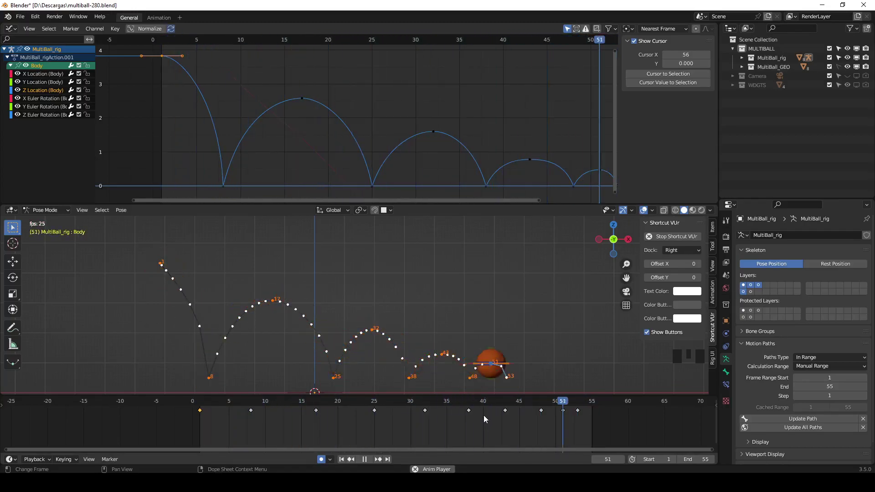
key(Escape)
Extend the scene end frame to 59 so the final roll plays out, holding at frame 53
drag(588, 404, 540, 381)
key(g)
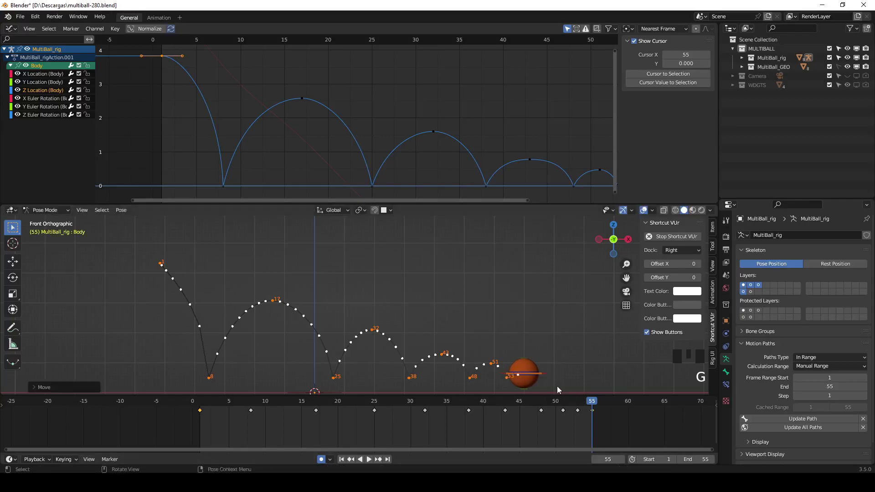
drag(605, 403, 573, 381)
key(g)
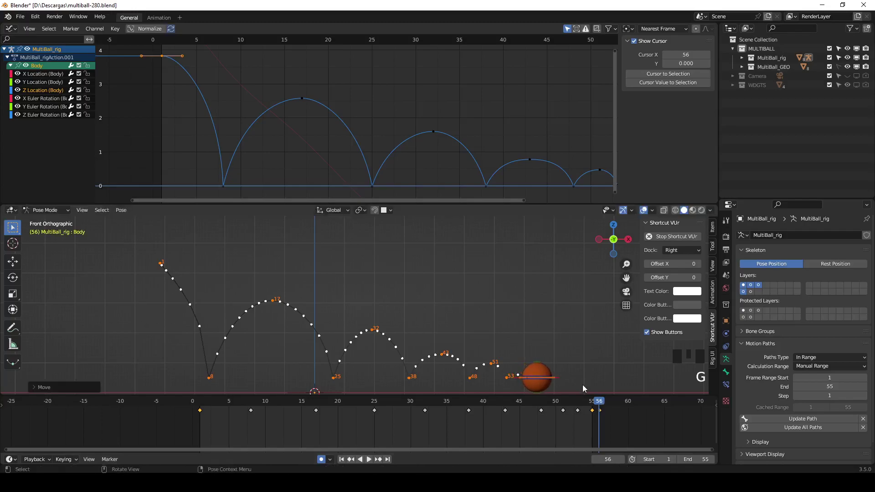
drag(601, 404, 607, 404)
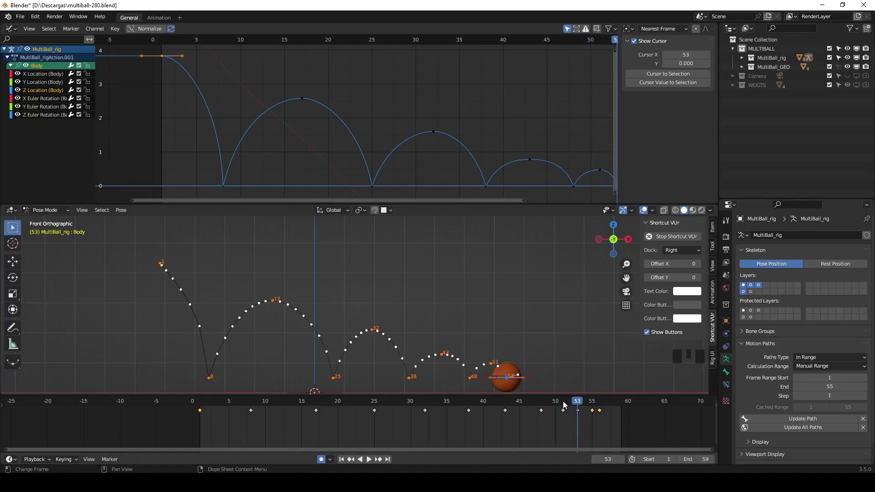
drag(564, 403, 603, 412)
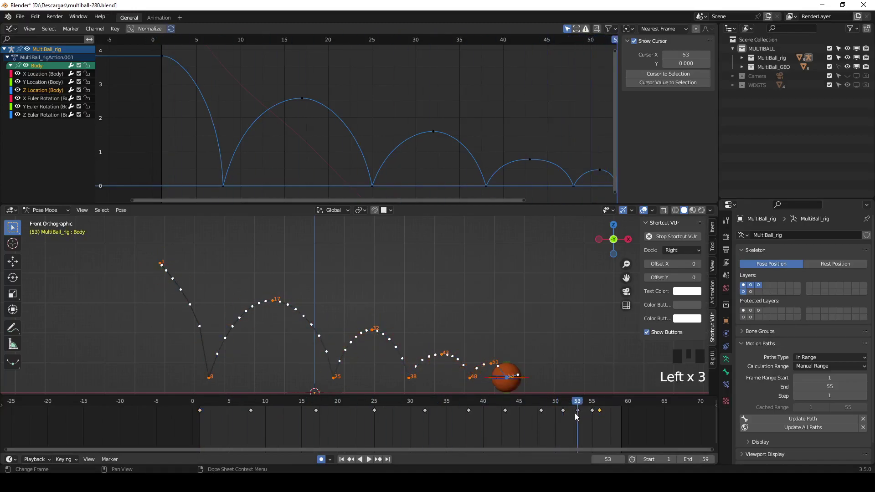
Play back from frame 27, toggling viewport overlays off and on to watch only the ball
drag(582, 403, 513, 408)
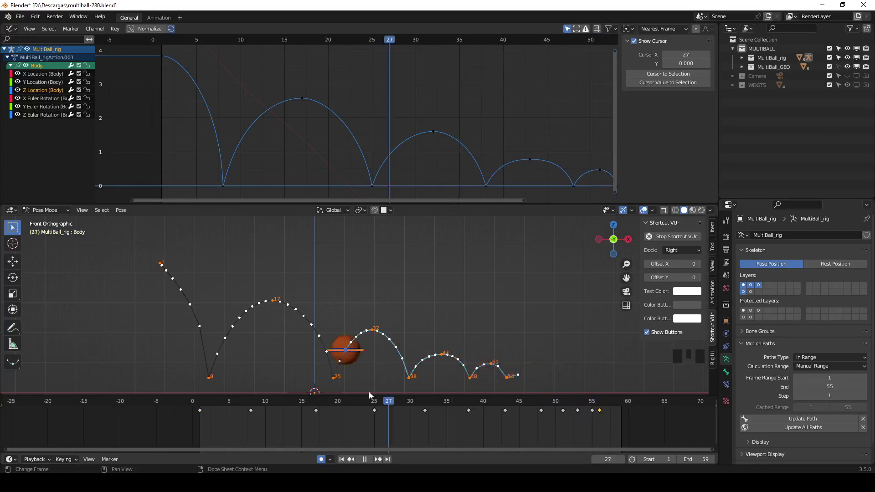
key(space)
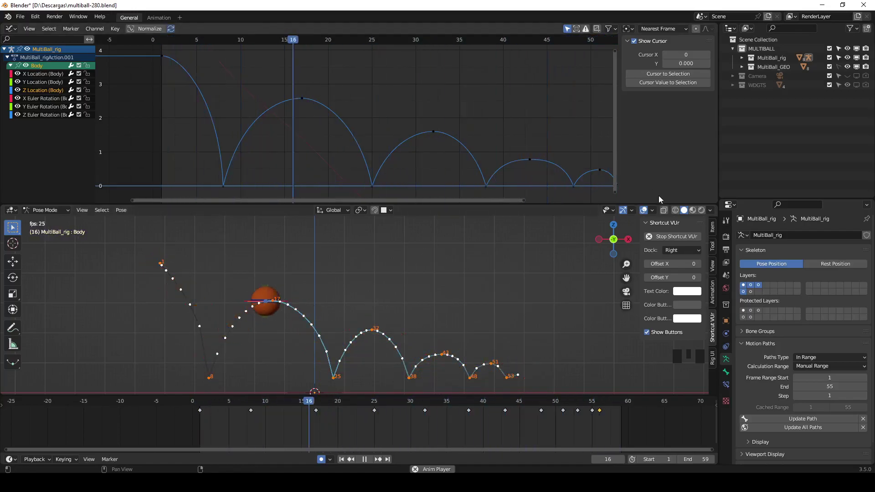
click(647, 214)
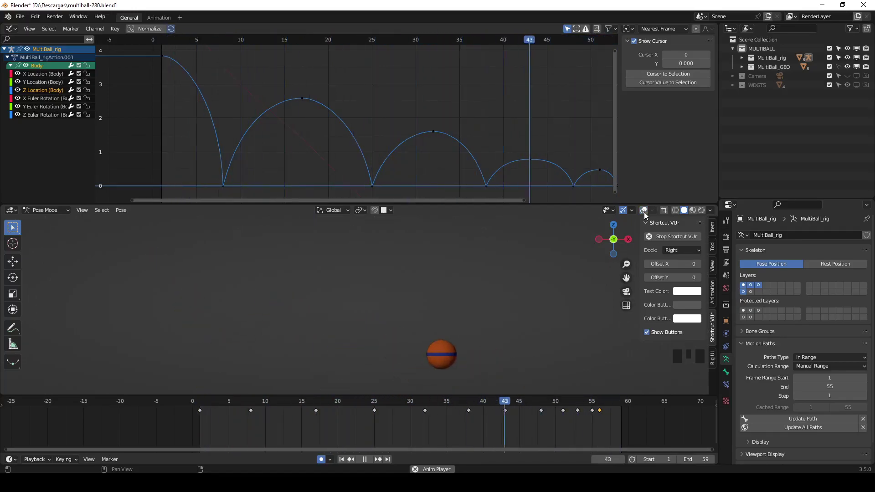
click(647, 214)
key(Escape)
Select the Body control's frame 16 peak key and scale its handles wider for a rounder top
drag(204, 400, 392, 433)
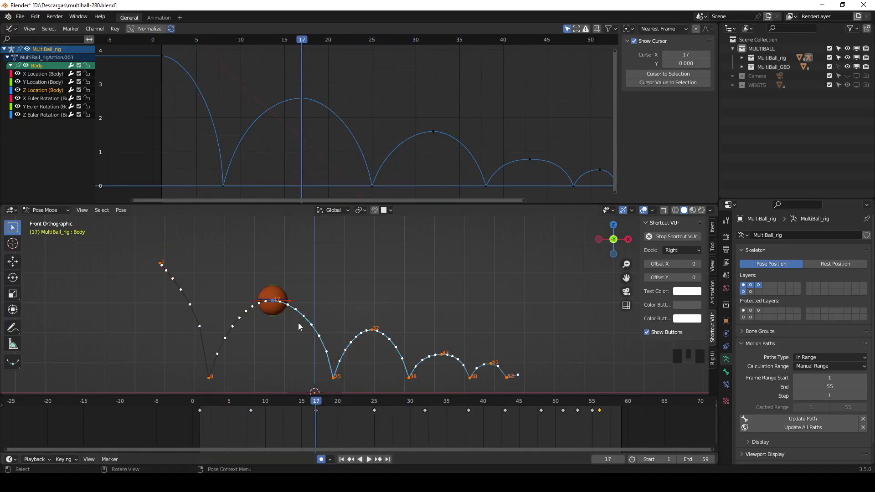
click(276, 316)
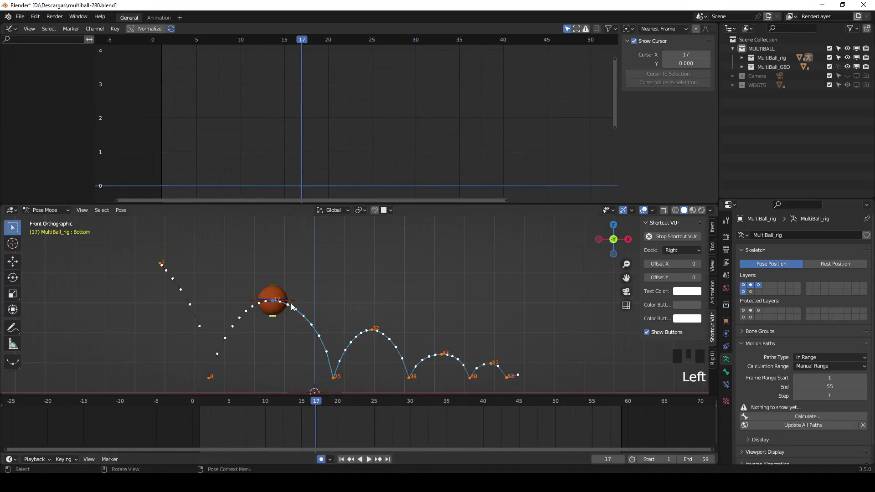
drag(319, 405, 296, 302)
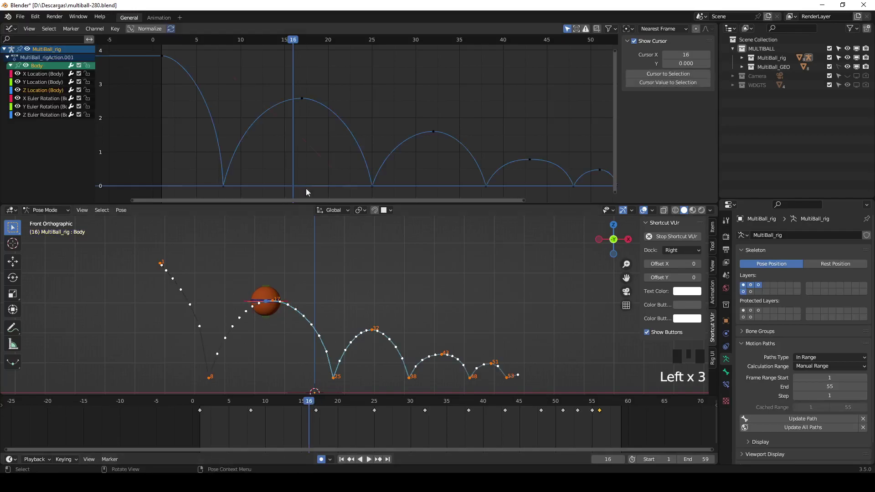
drag(290, 90, 351, 118)
key(s)
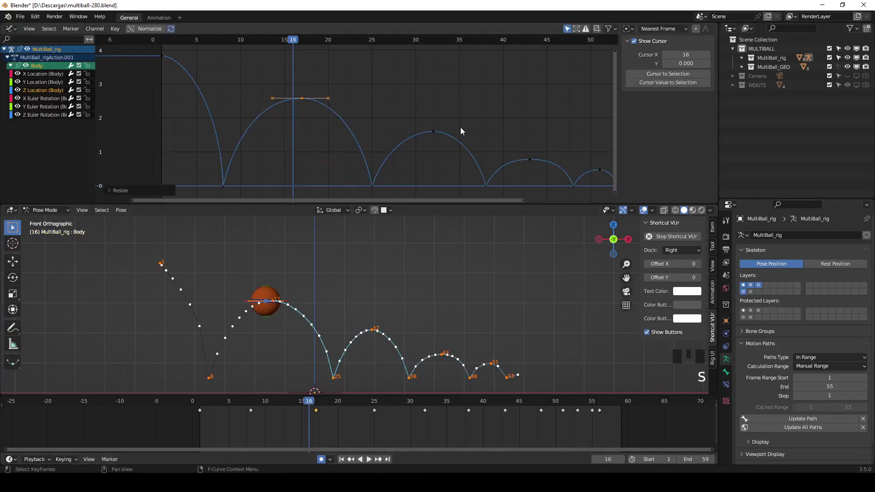
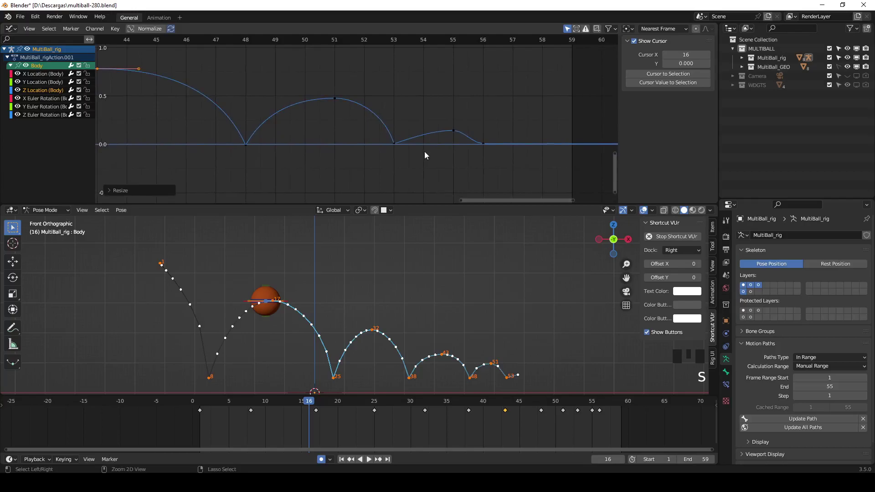
Free the left handle of the frame 56 Z key, raise it to shape the last hop, and replay
drag(489, 142, 477, 145)
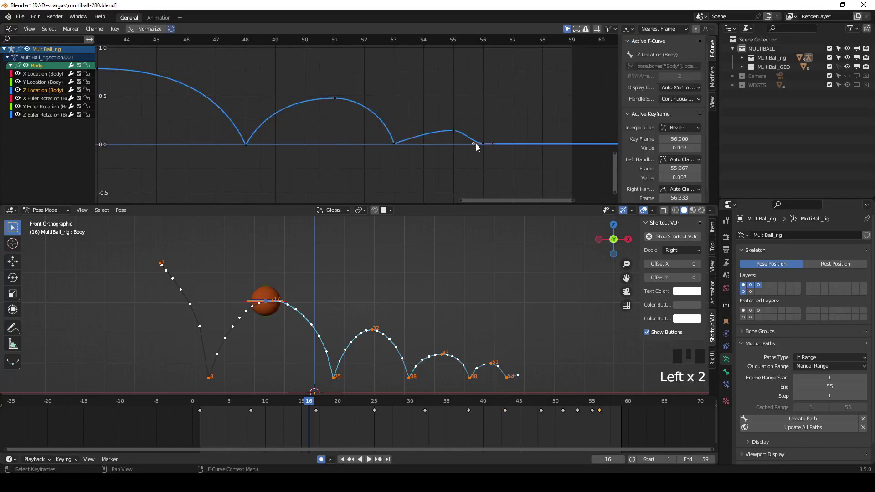
drag(520, 129, 504, 136)
key(v)
click(473, 138)
key(g)
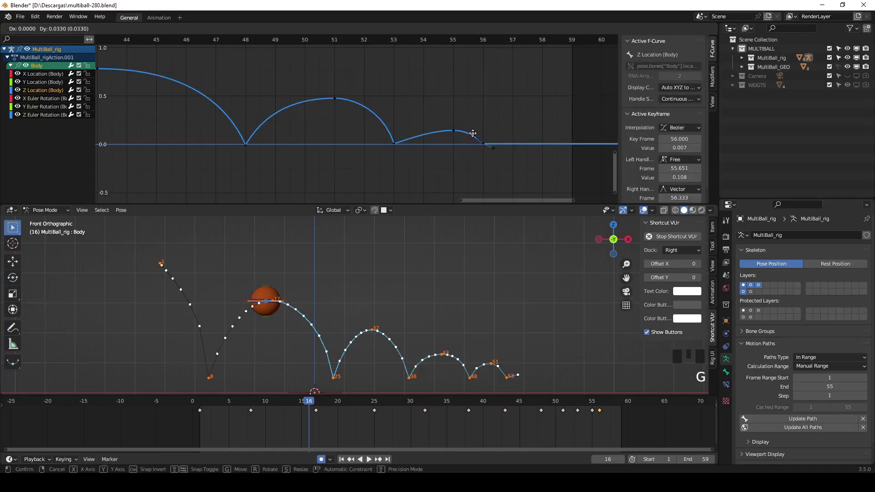
drag(516, 115, 351, 296)
key(space)
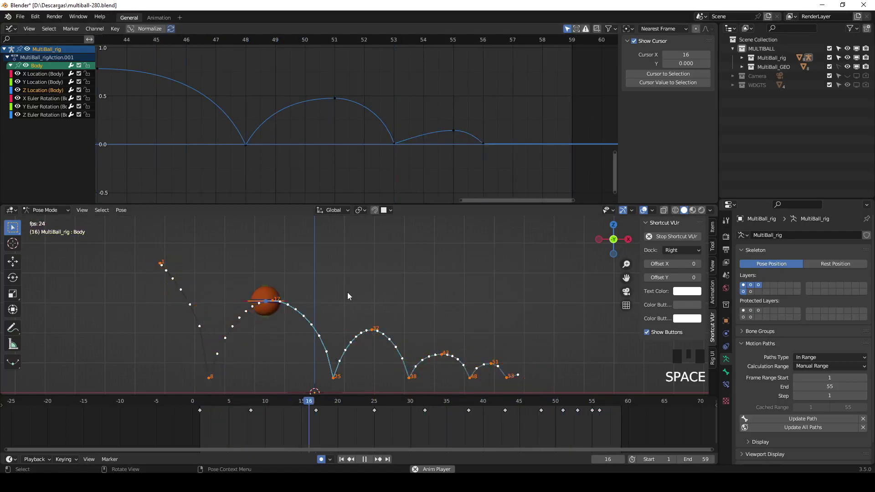
key(Escape)
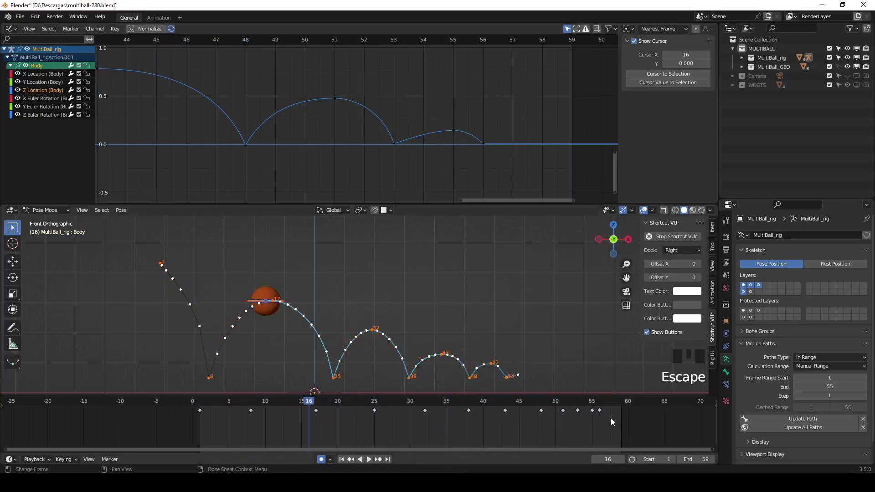
Replay with overlays on, switch to Front view and select the ball's Body control
key(space)
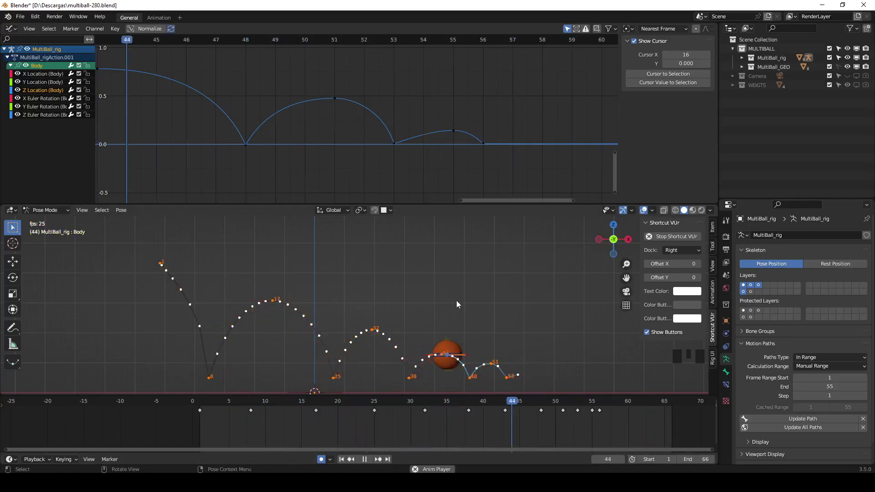
key(Escape)
drag(647, 213, 593, 235)
key(space)
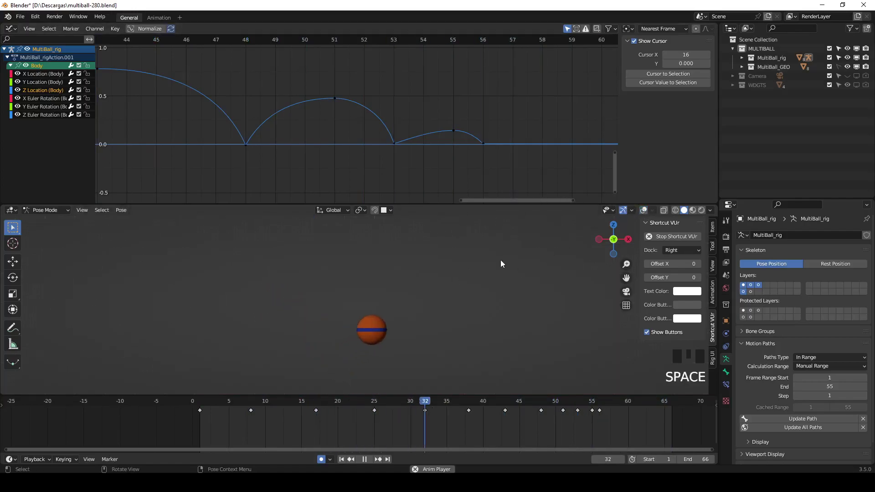
key(space)
click(645, 209)
Visit frame 8, return to frame 1 and select the Bottom and Top controls together
drag(206, 406, 255, 413)
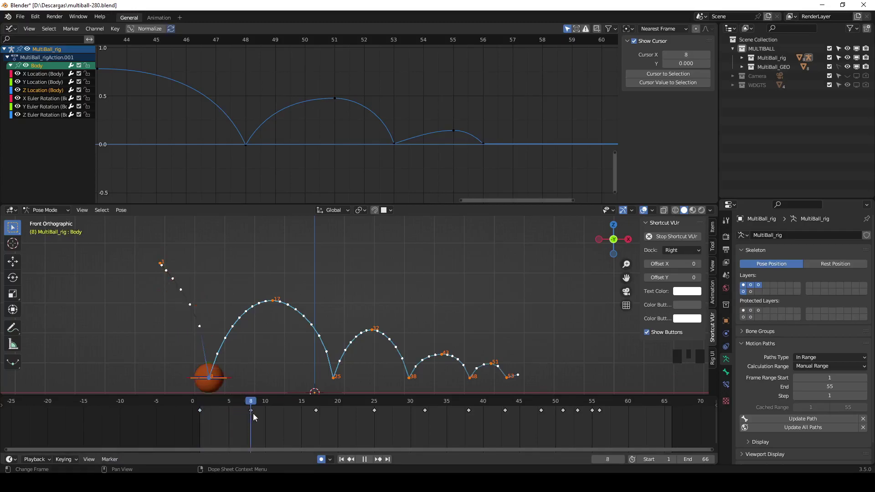
click(211, 363)
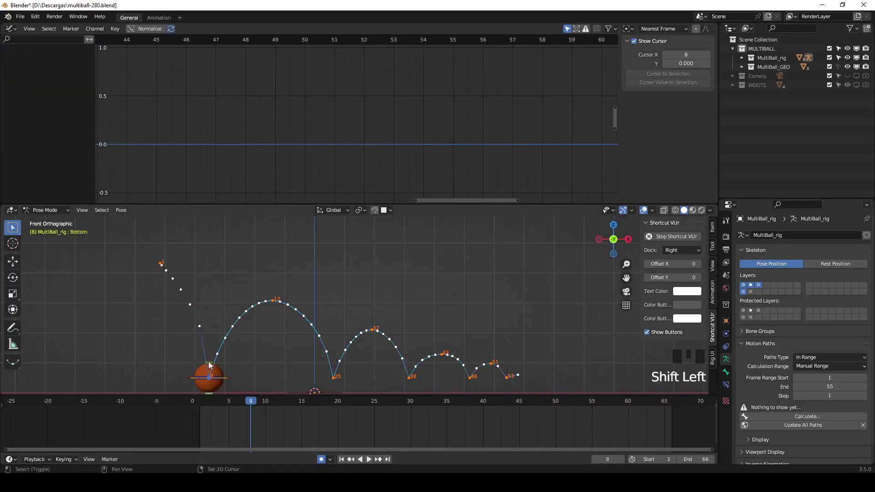
click(234, 381)
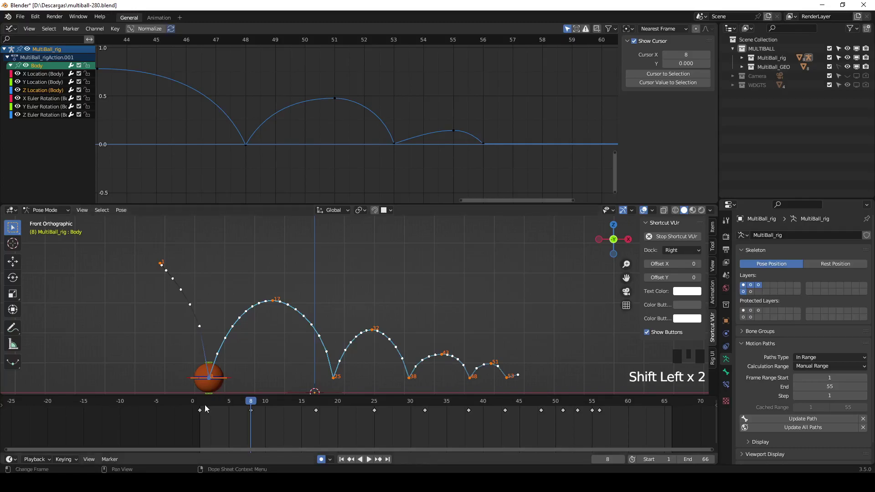
drag(209, 408, 169, 252)
click(184, 265)
click(164, 281)
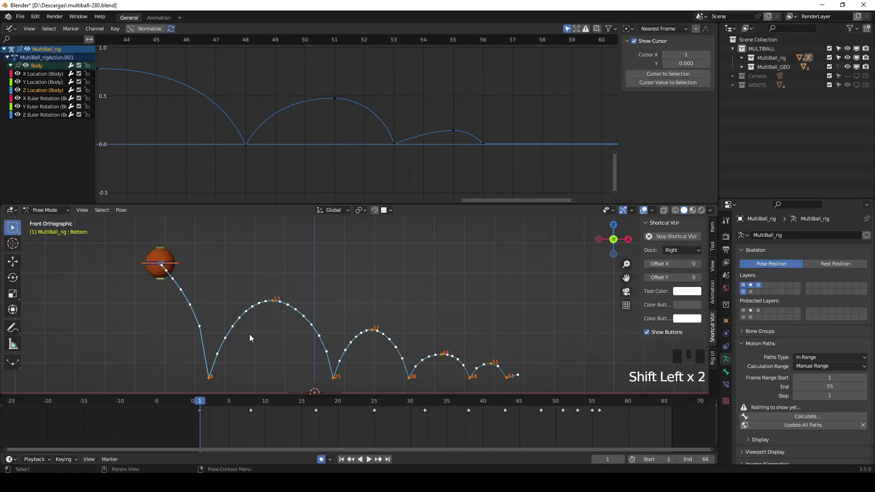
Key Location & Rotation on Top and Bottom, squash the ball at frame 8 and stretch it at frames 7 and 9
key(i)
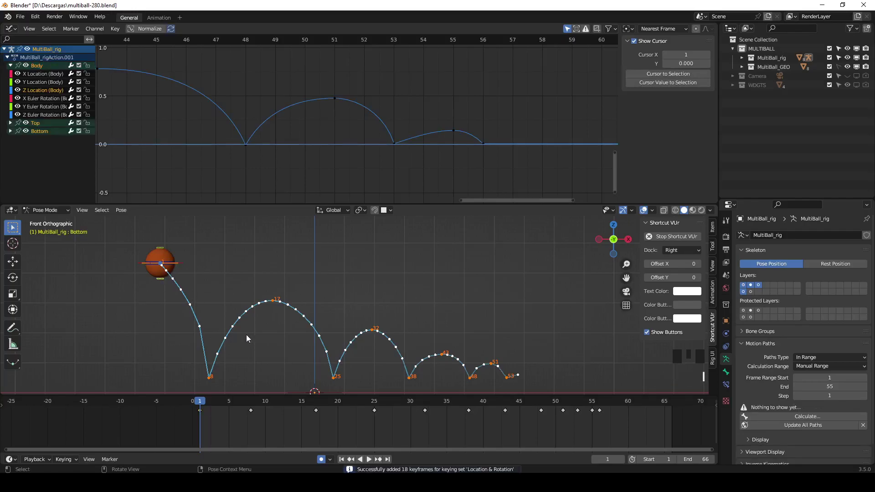
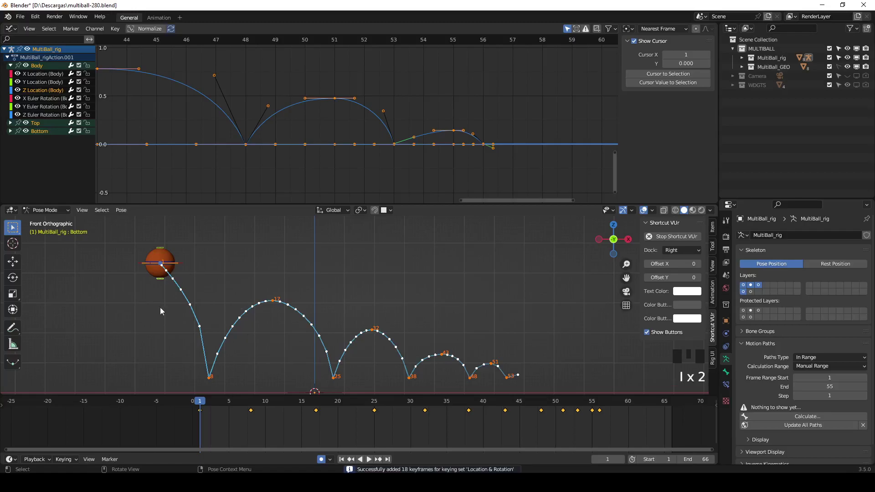
drag(207, 405, 211, 366)
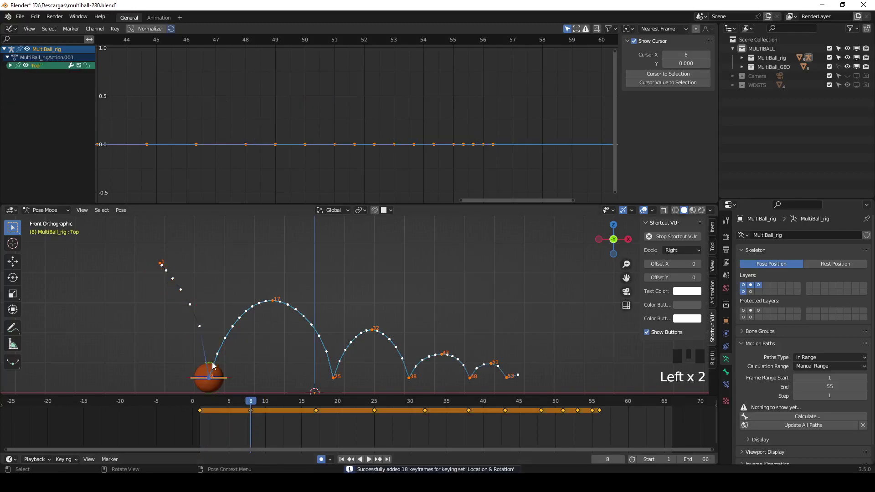
key(g)
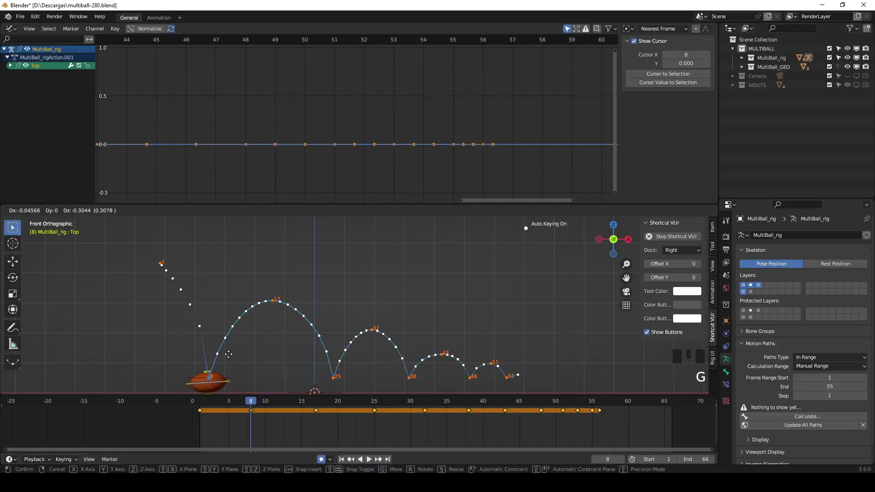
drag(255, 405, 199, 347)
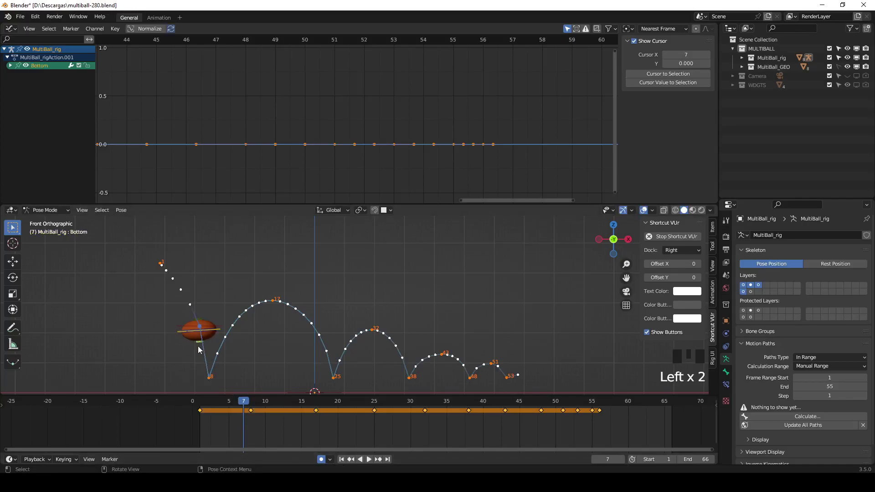
key(g)
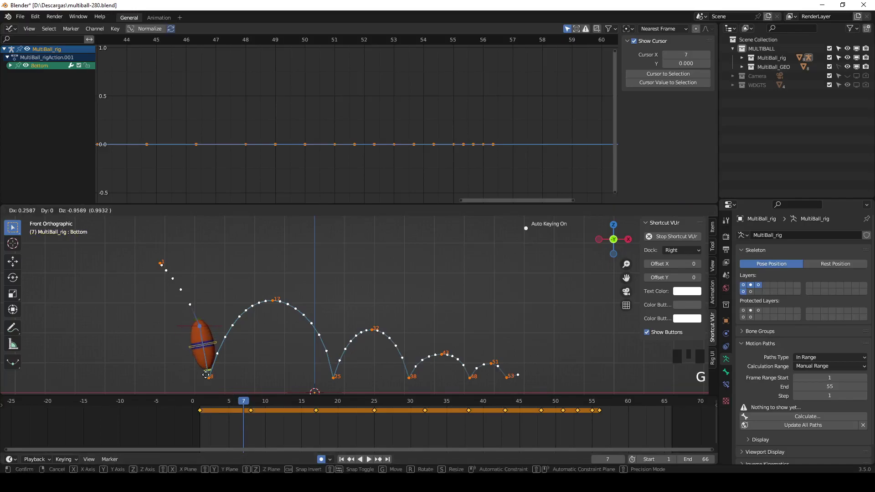
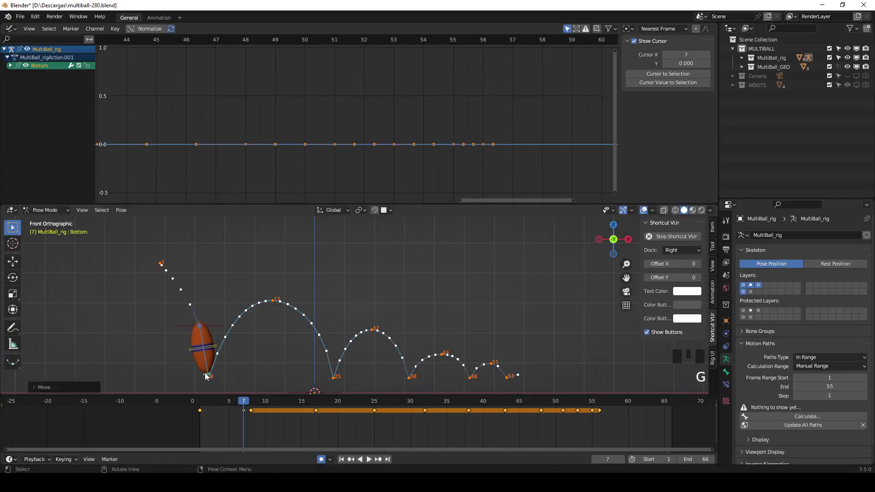
drag(249, 405, 223, 372)
key(g)
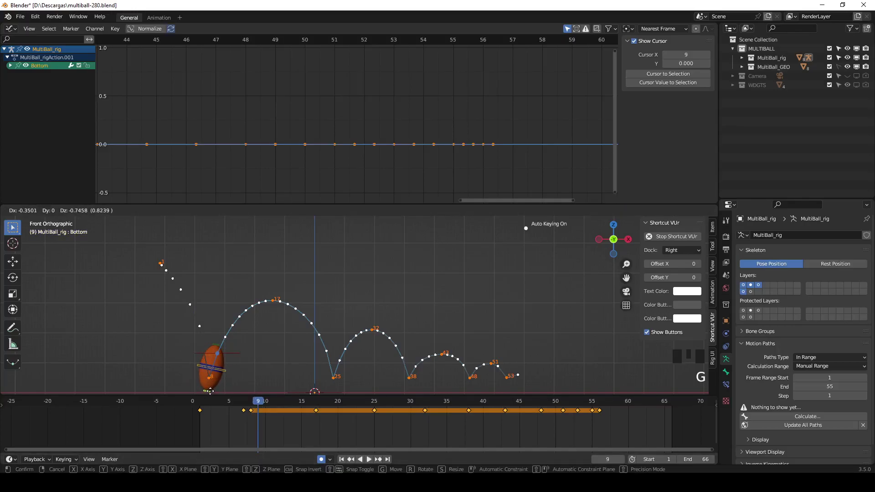
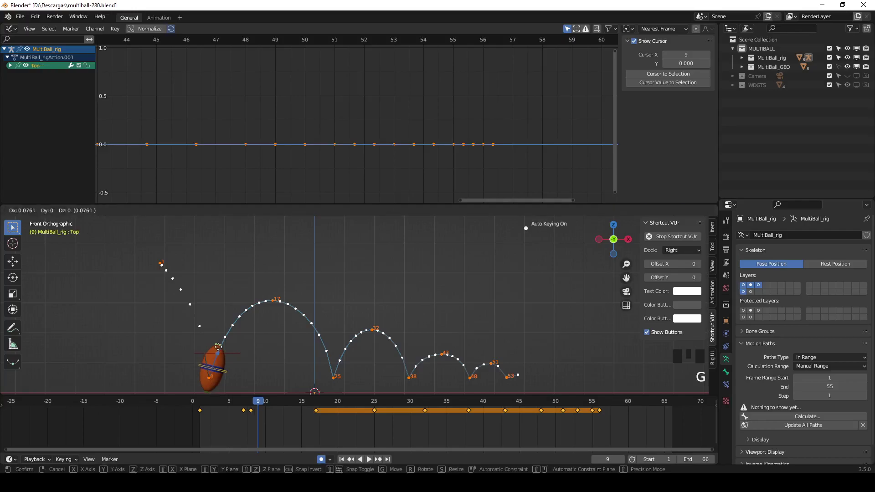
drag(264, 407, 209, 379)
key(g)
click(205, 325)
key(g)
Squash the ball at frame 25, stretch it at frames 24 and 26, and begin the frame 38 squash
drag(249, 404, 244, 410)
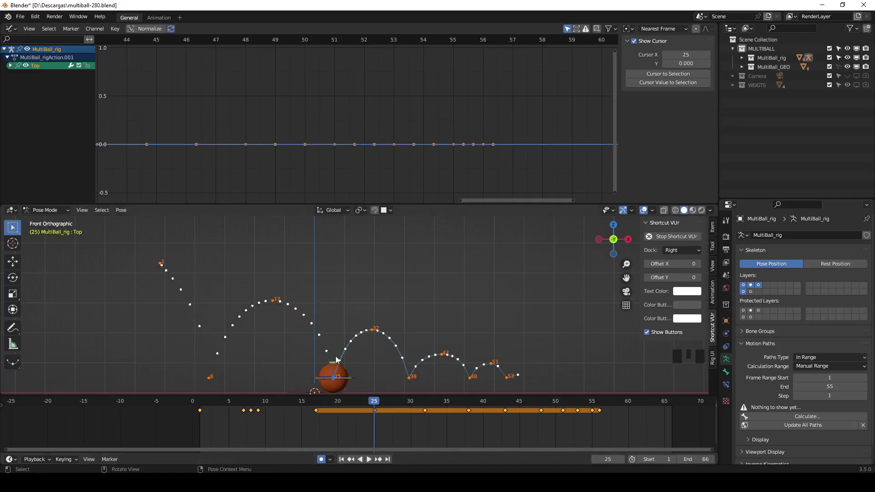
key(g)
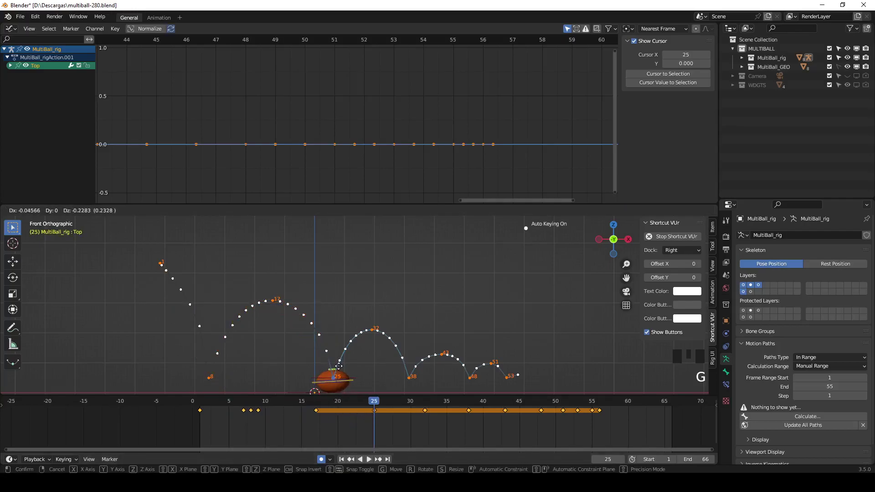
drag(372, 406, 333, 373)
key(g)
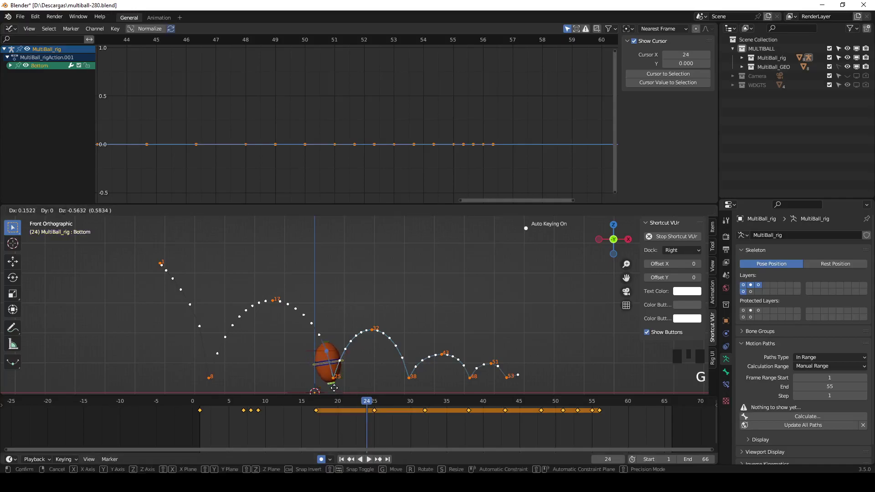
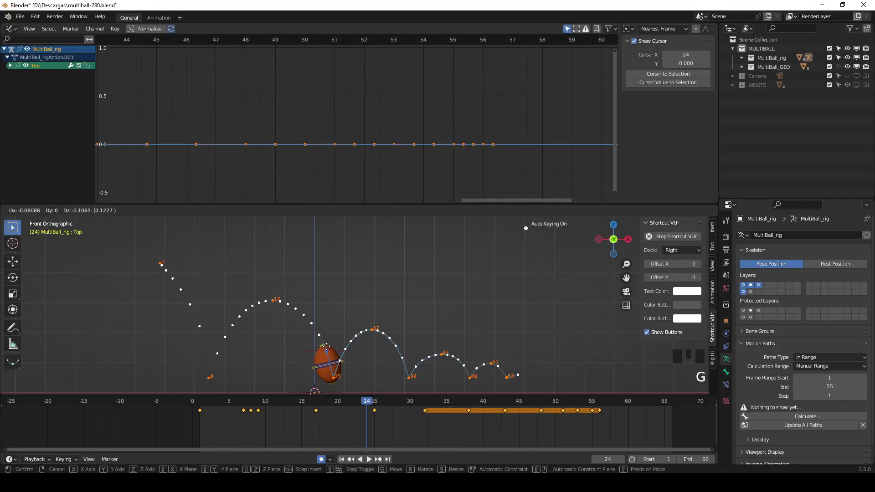
click(337, 387)
key(g)
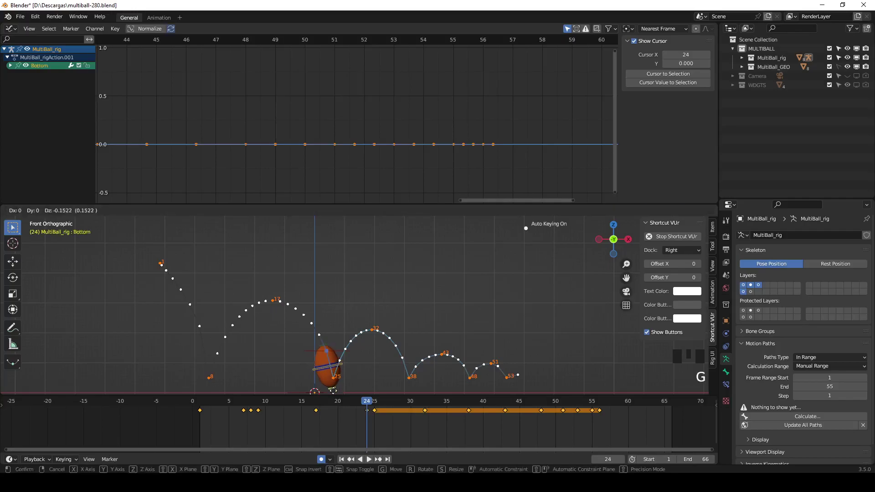
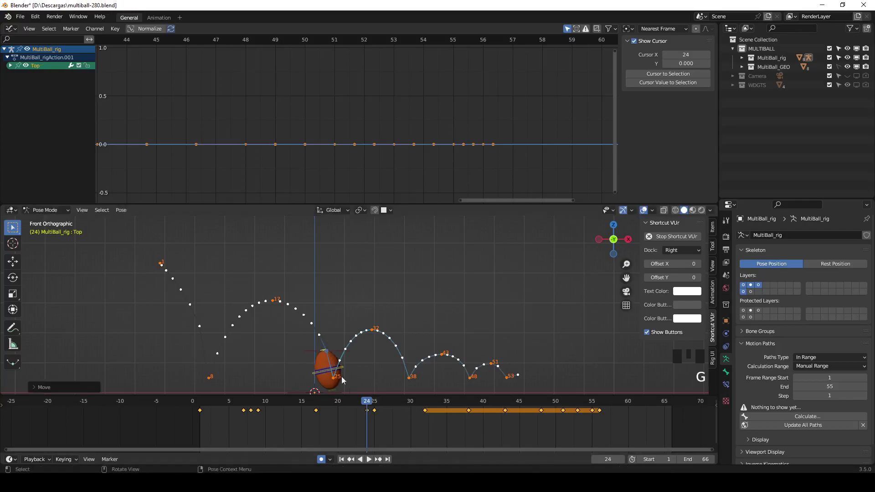
drag(370, 402, 347, 380)
key(g)
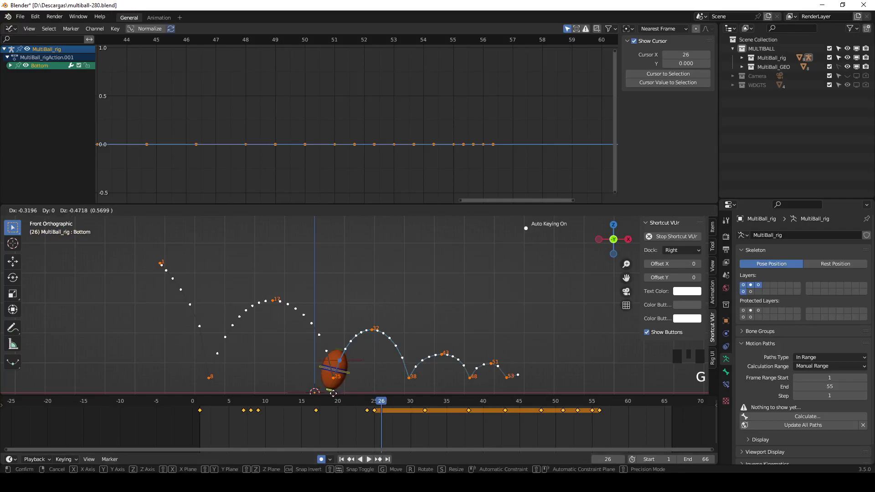
click(343, 350)
key(g)
drag(387, 404, 416, 364)
key(g)
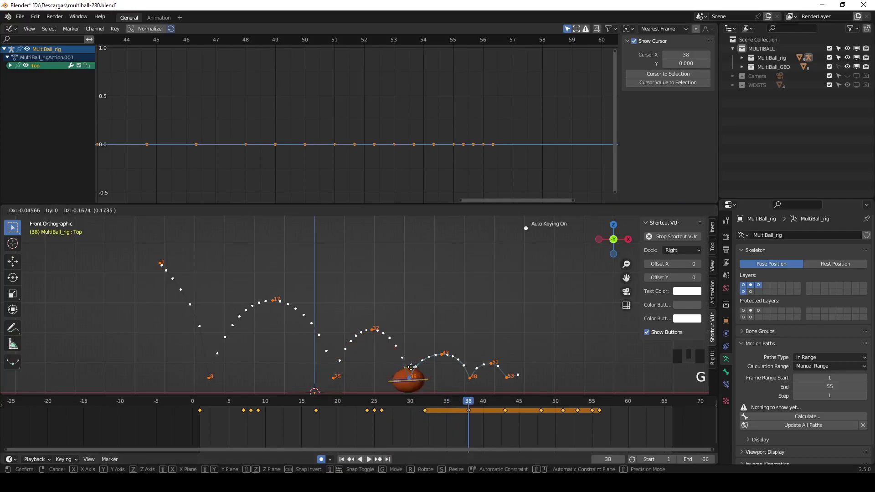
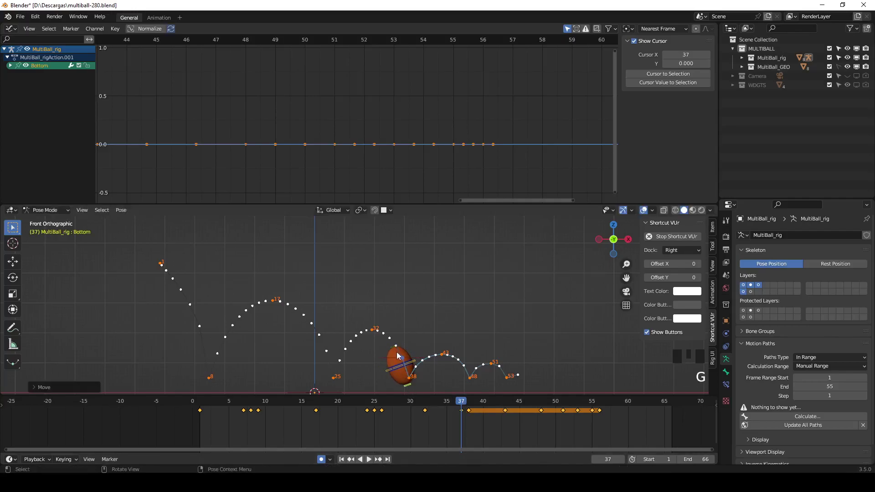
Finish the frame 38 squash and stretch the ball at frame 37 with the Bottom and Top controls
click(394, 353)
key(g)
click(410, 387)
key(g)
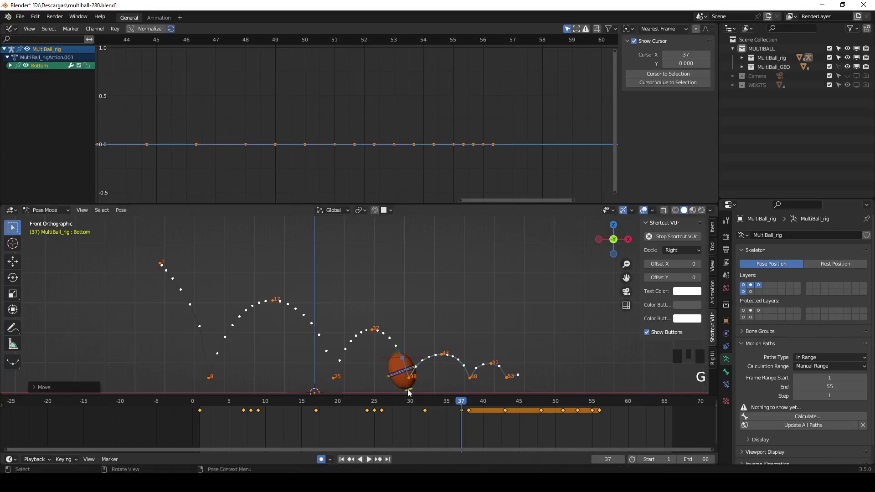
click(400, 352)
key(g)
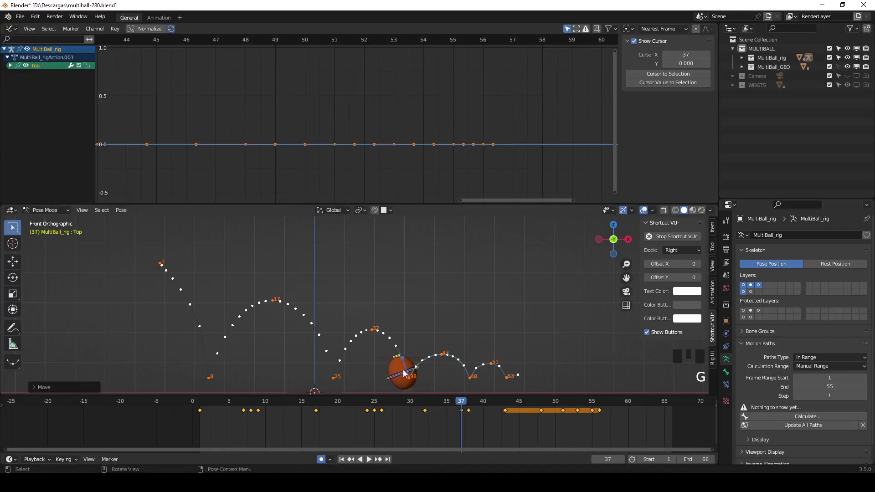
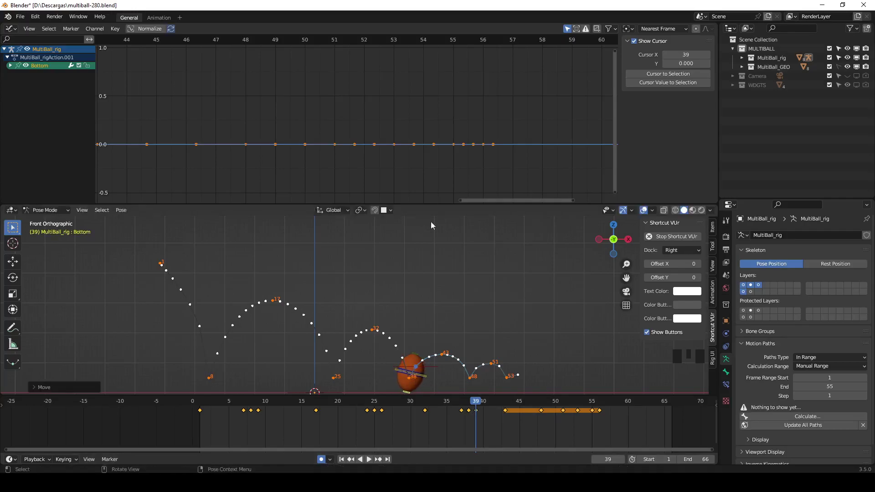
Stretch the ball at frame 39 after the third contact and step ahead to around frame 49
click(418, 358)
key(g)
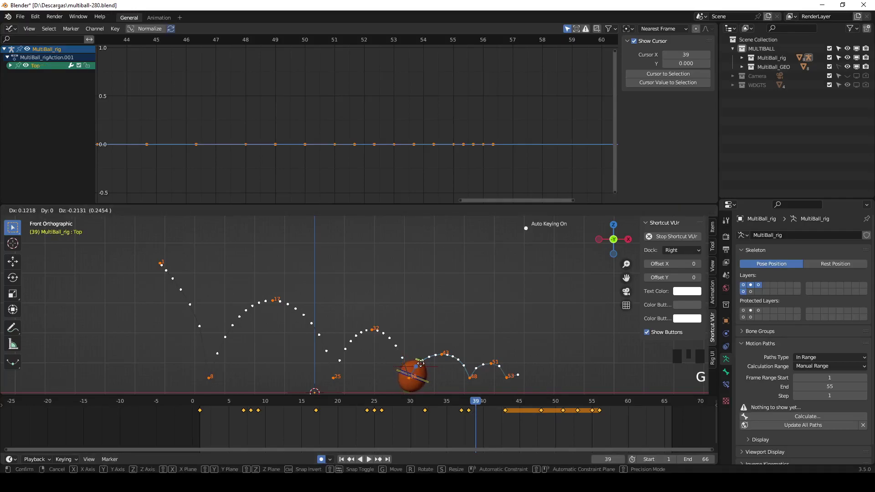
drag(478, 405, 423, 364)
key(g)
drag(482, 405, 531, 409)
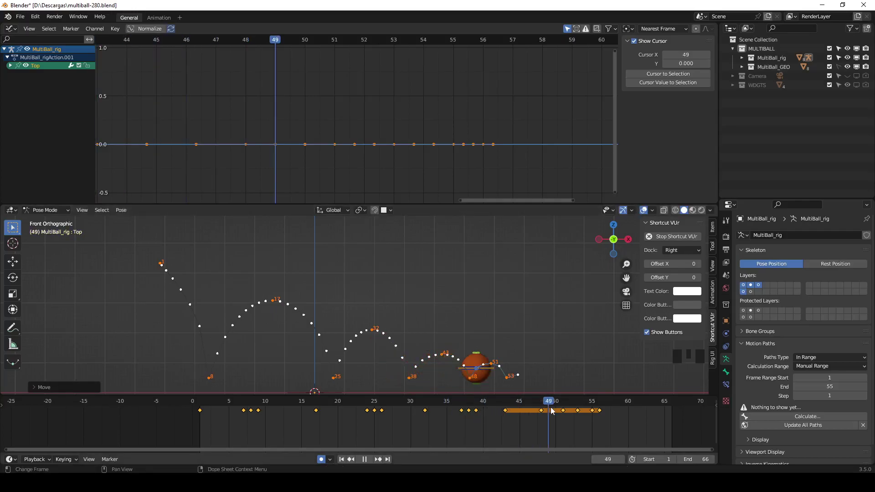
Squash the ball at the frame 48 contact and stretch it at frames 47 and 49
key(g)
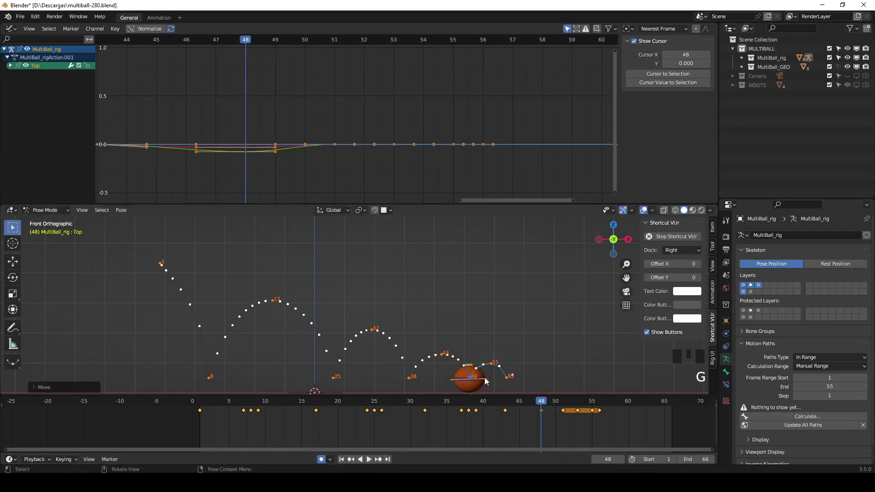
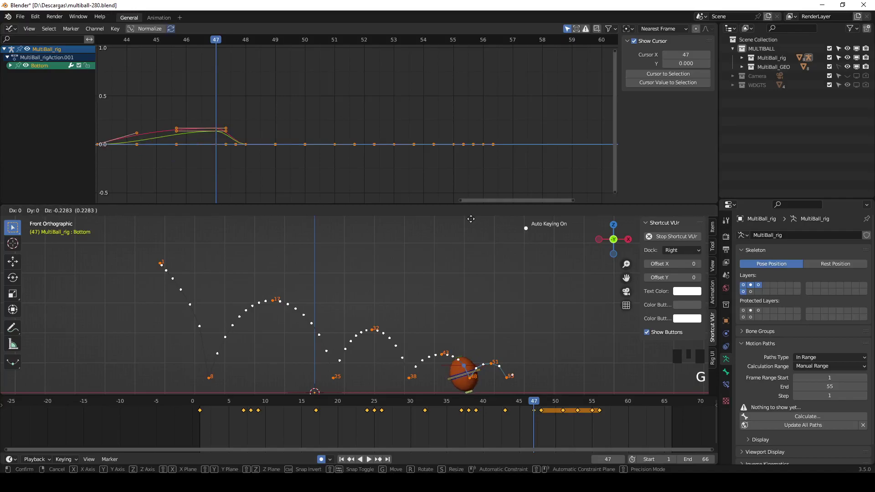
click(464, 358)
key(g)
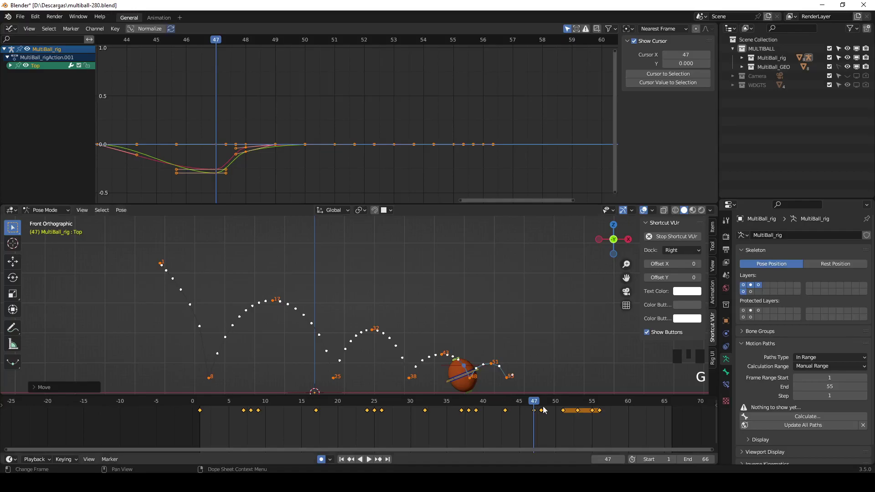
drag(541, 404, 477, 383)
key(g)
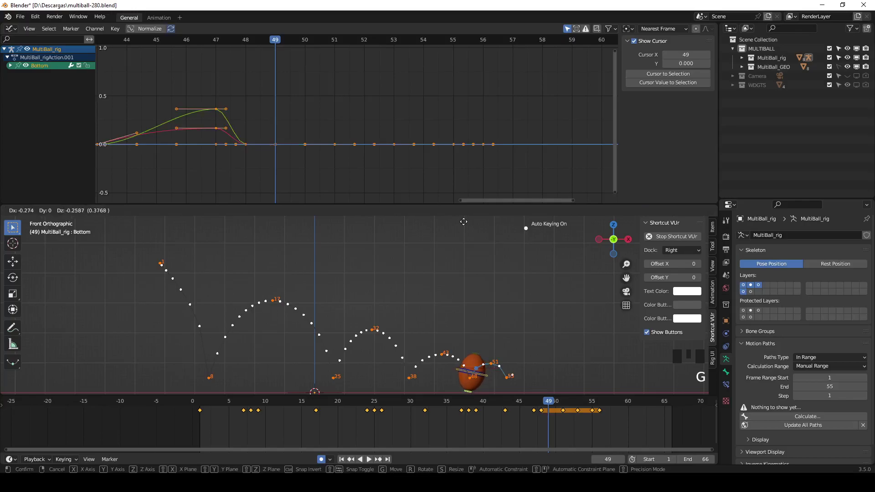
click(477, 355)
key(g)
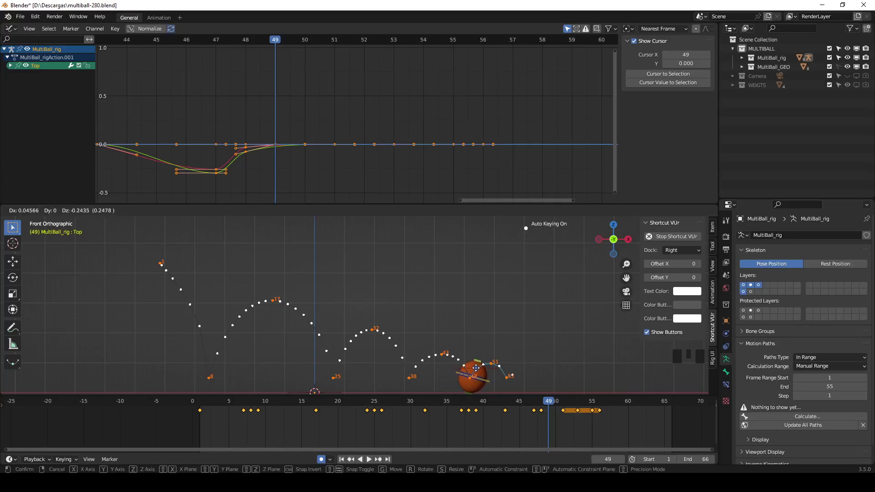
Flatten the ball slightly at frame 53 and adjust its Bottom control at frame 52
drag(549, 401, 569, 401)
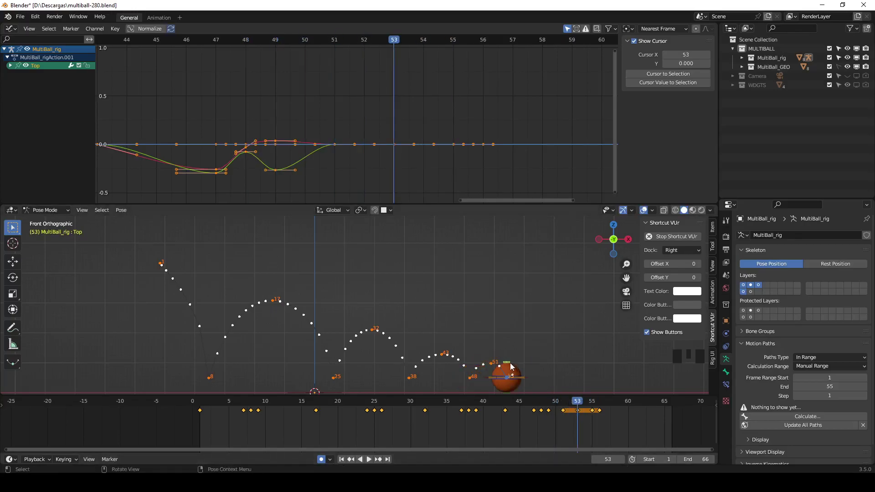
key(g)
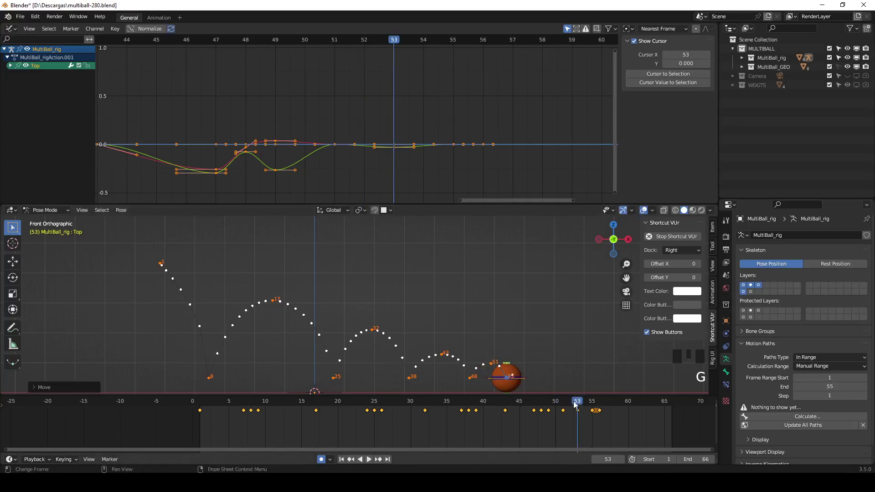
drag(577, 405, 511, 387)
key(g)
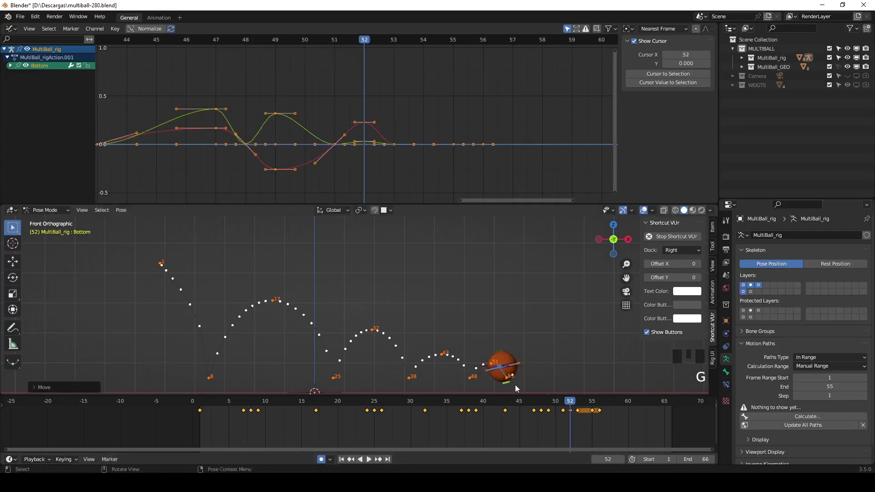
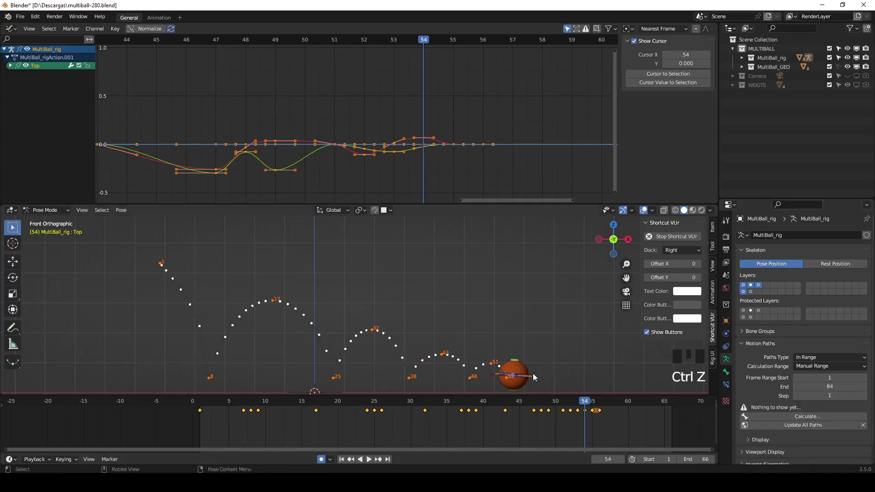
click(538, 376)
drag(814, 419, 594, 407)
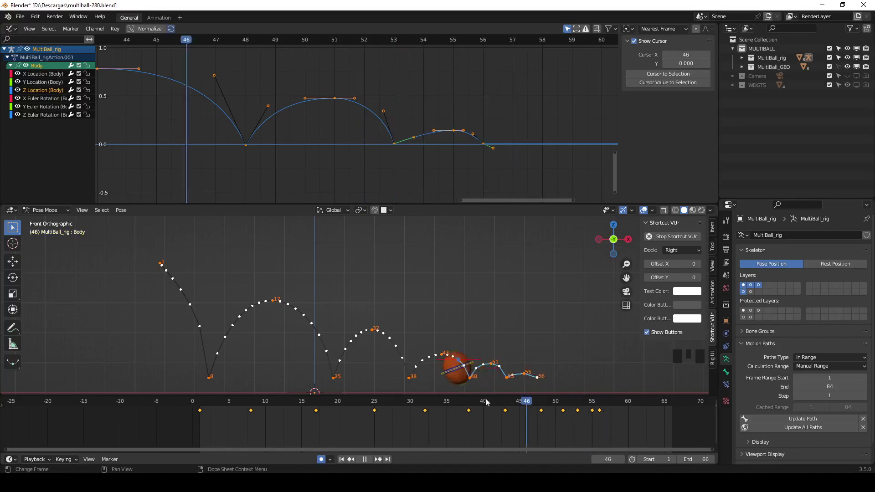
key(space)
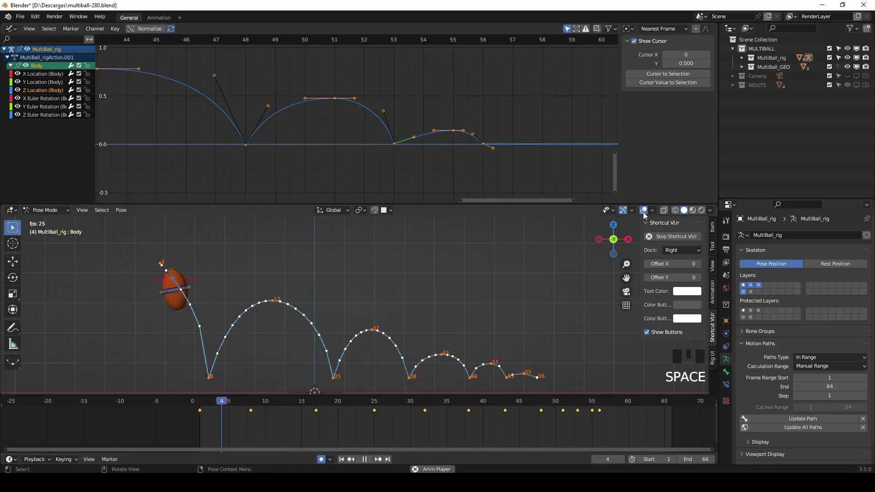
click(647, 215)
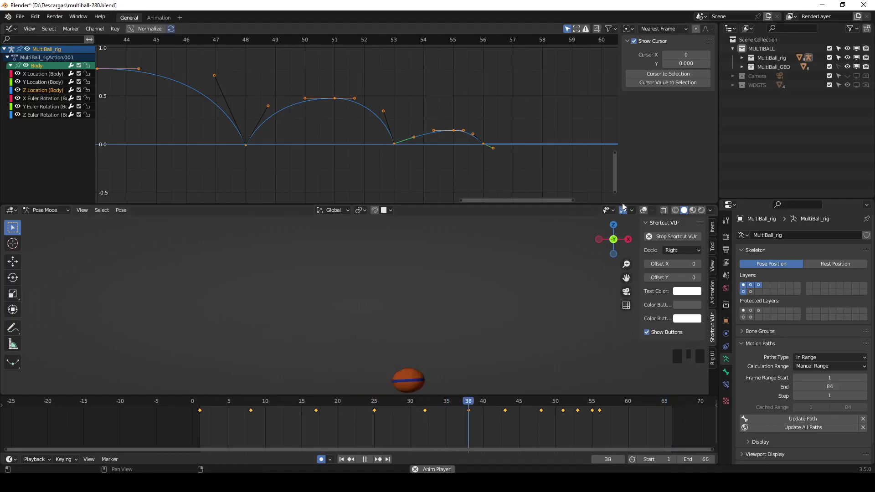
key(Escape)
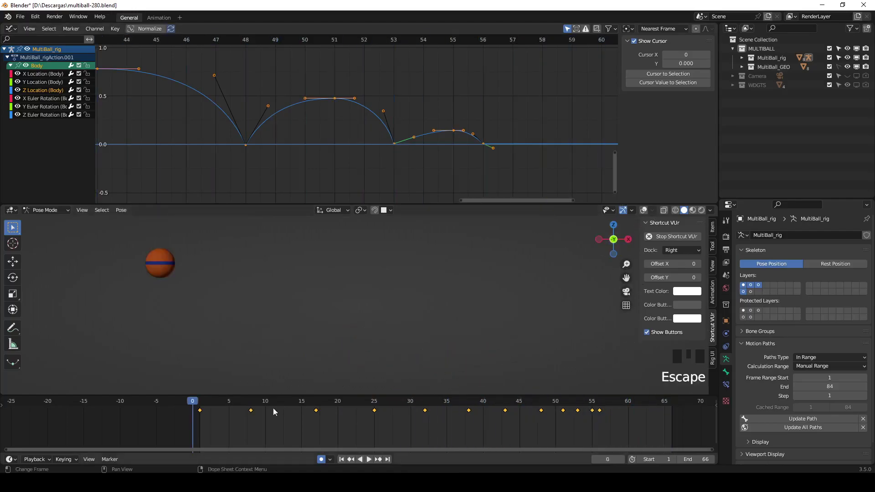
drag(221, 402, 605, 411)
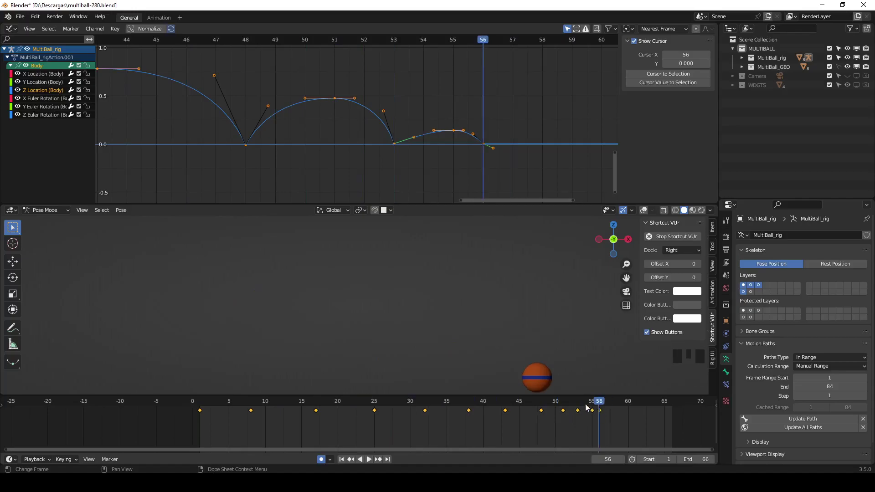
click(651, 214)
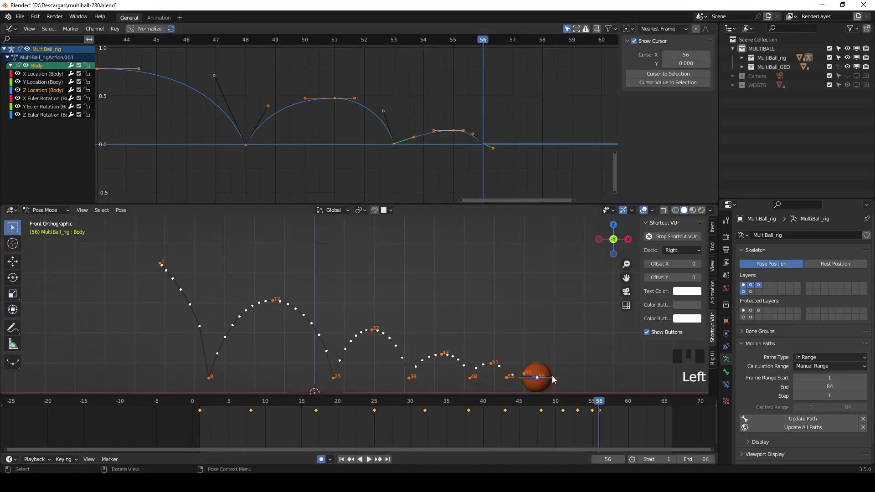
click(560, 381)
Key the Spin control at frame 56, extend the end to 75 and select the Body bone at frame 74
drag(523, 330, 477, 324)
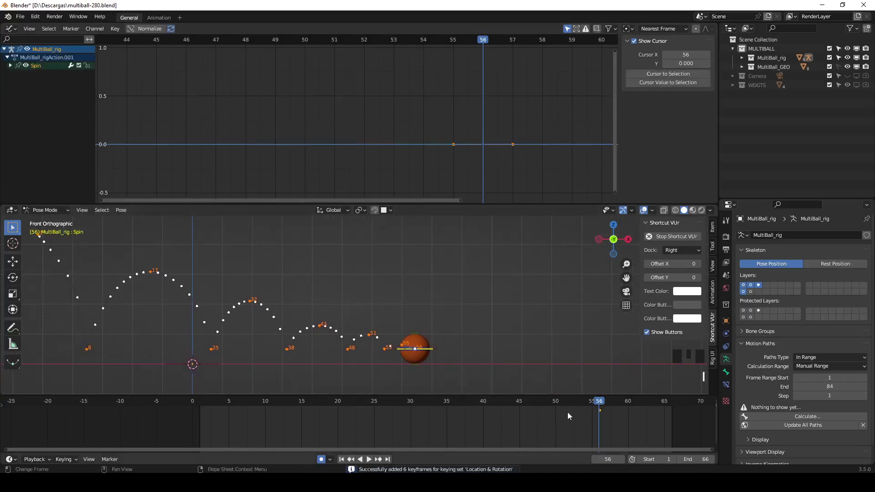
text(|)
drag(601, 405, 524, 324)
drag(592, 405, 513, 324)
drag(582, 404, 444, 353)
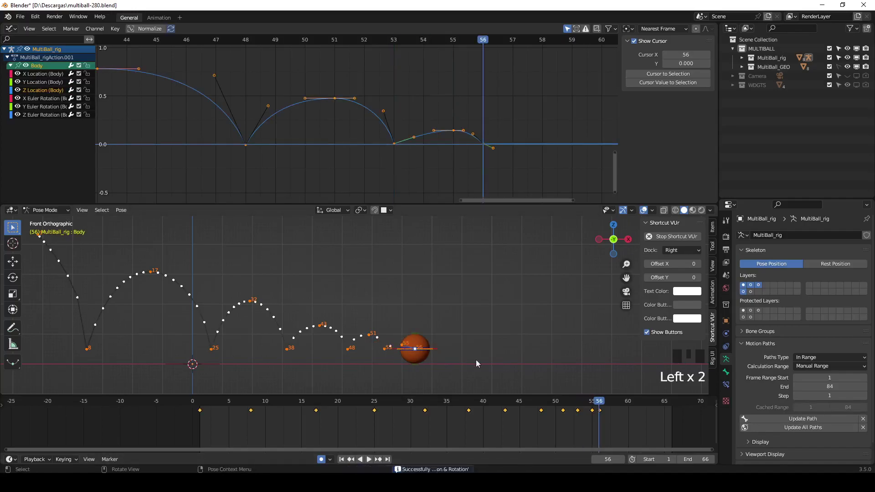
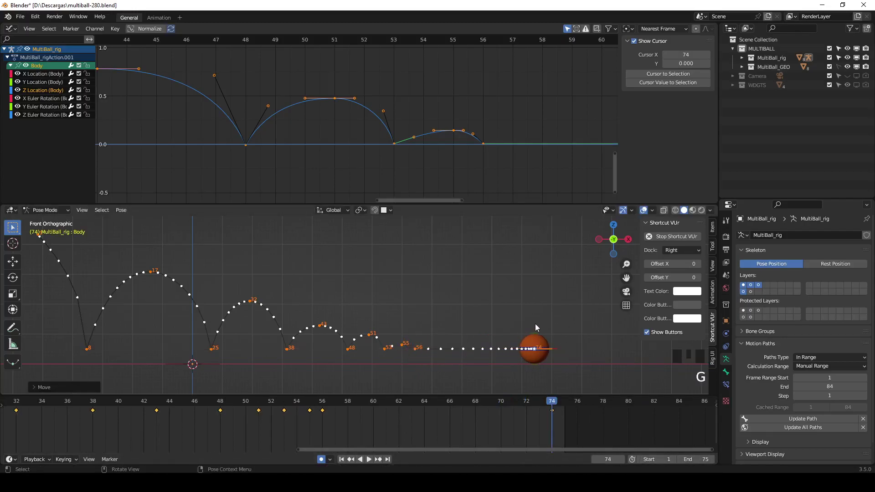
Move the Body control back along X at frame 74, key it, replay, then select the Spin bone
key(g)
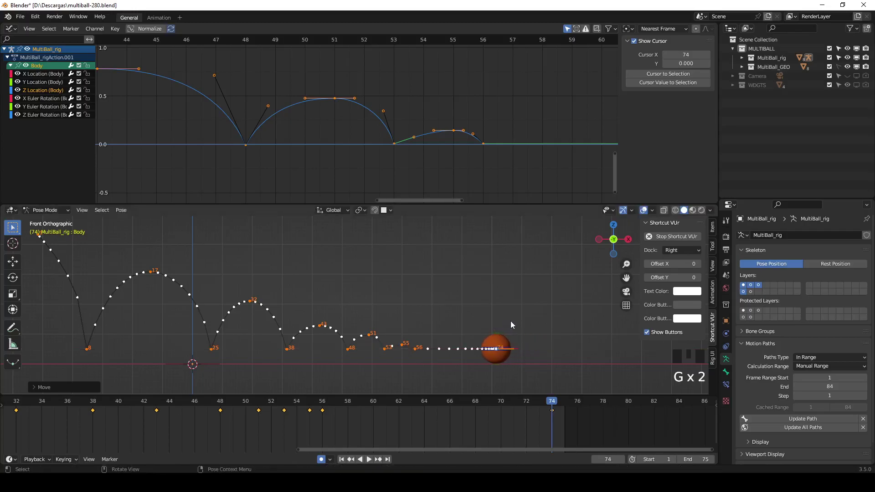
key(i)
drag(557, 405, 264, 400)
key(space)
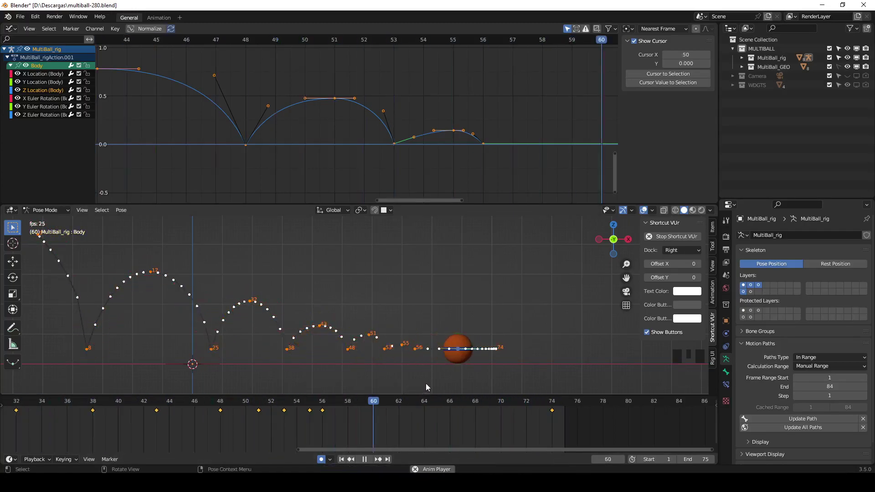
key(Escape)
drag(352, 406, 461, 350)
drag(340, 407, 548, 404)
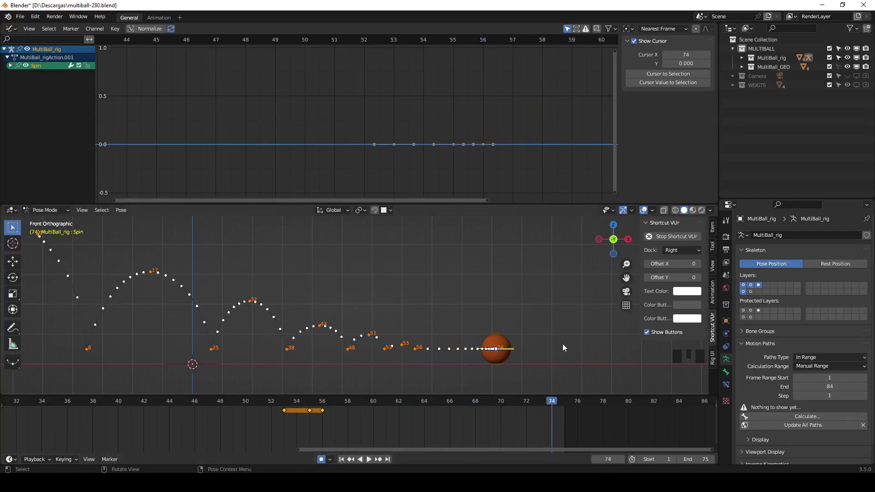
Key the Spin control's rotation at frame 74 so the ball turns about -100 degrees from frame 56
key(r)
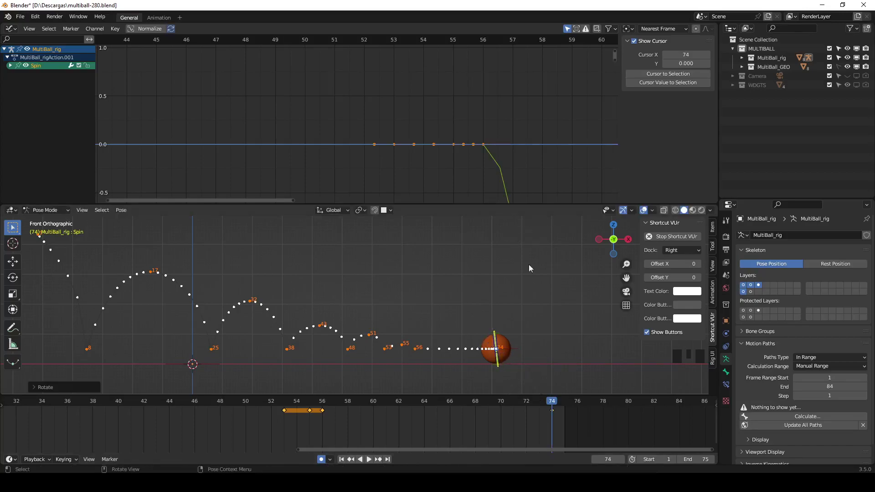
drag(552, 405, 410, 403)
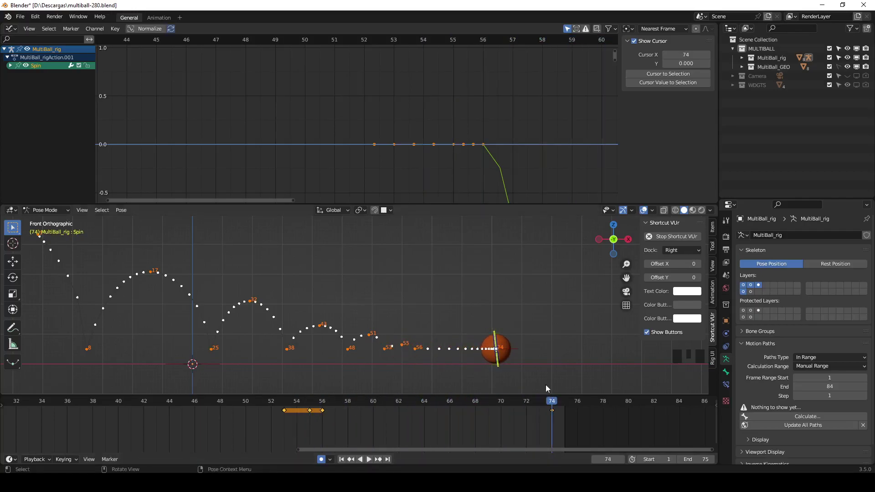
key(r)
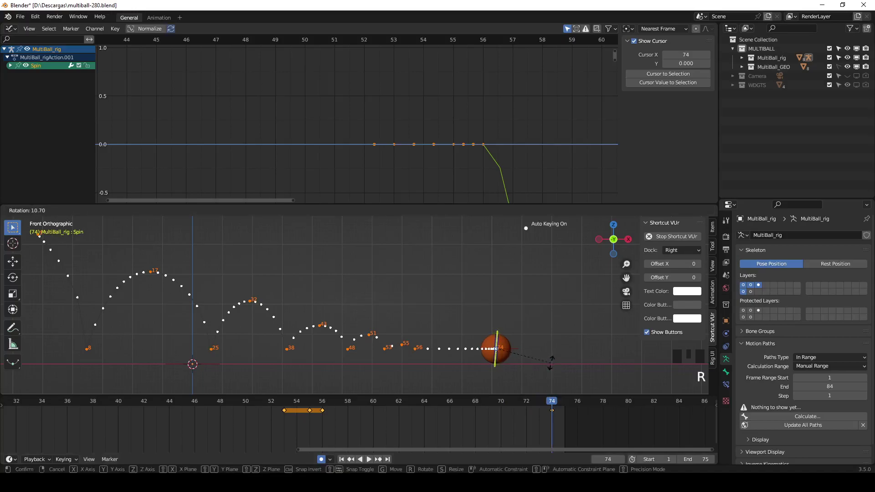
drag(556, 404, 354, 378)
Play back the spin, hiding and restoring viewport overlays to watch the roll
key(space)
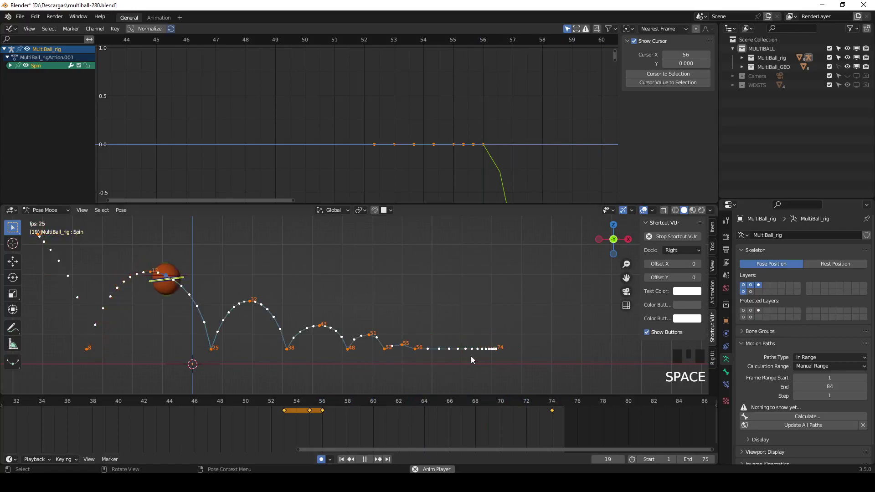
click(644, 208)
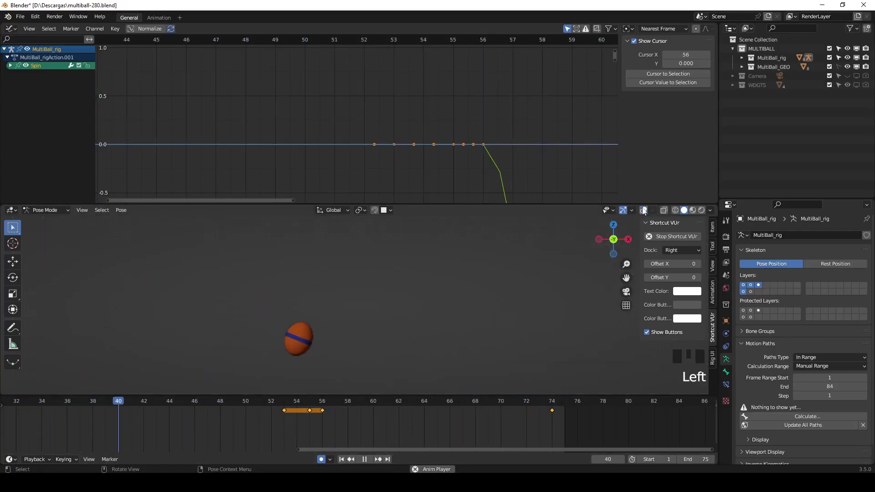
click(644, 208)
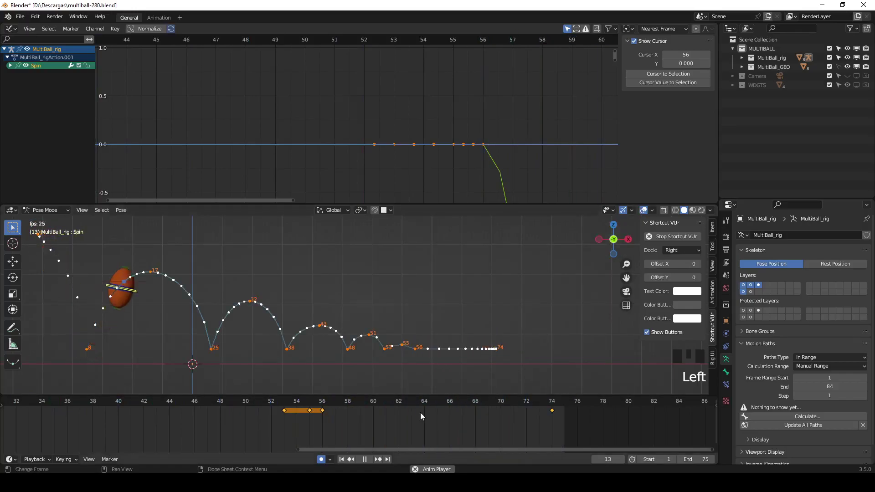
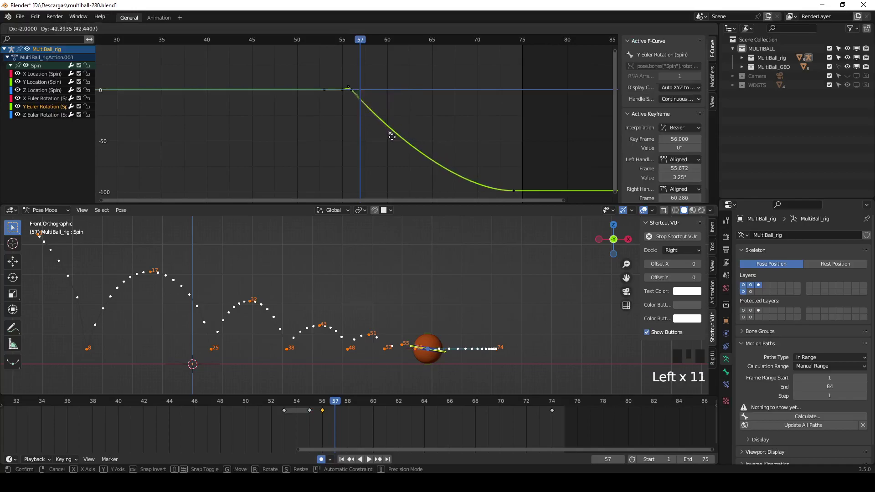
Smooth the Y Euler Rotation curve's start and ease it into the frame 74 key, then review playback
drag(332, 409, 479, 414)
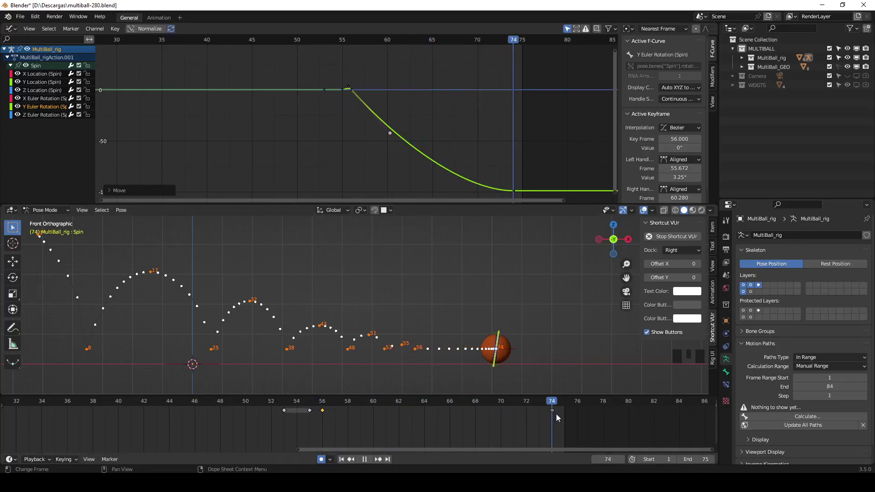
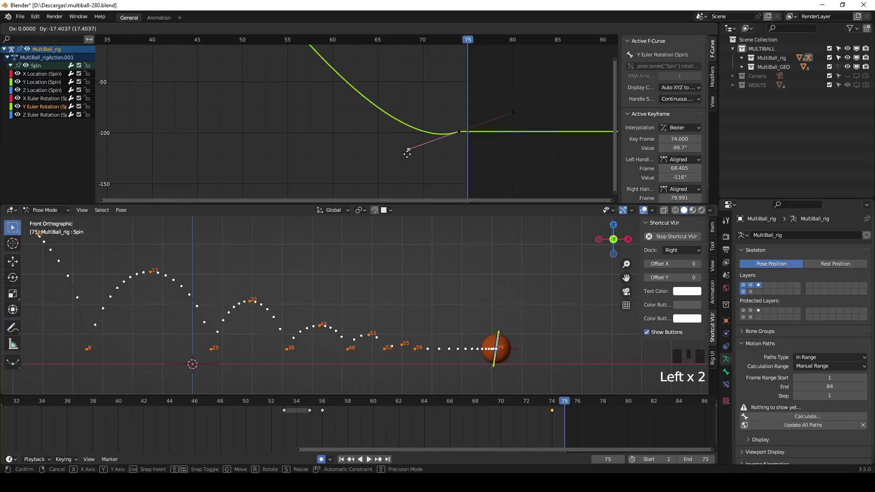
drag(567, 406, 561, 416)
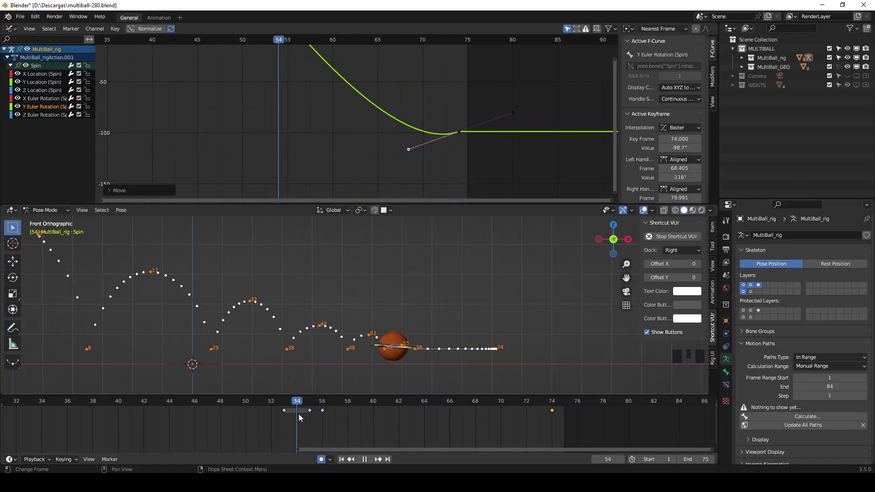
key(space)
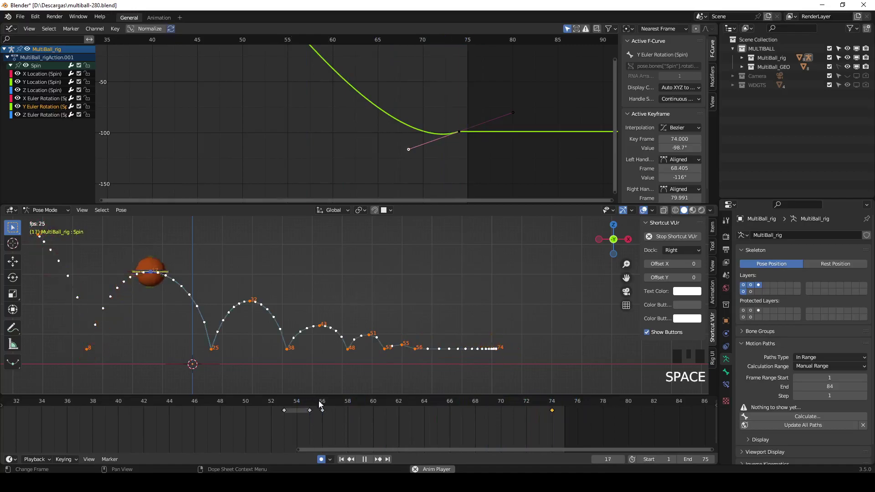
key(Escape)
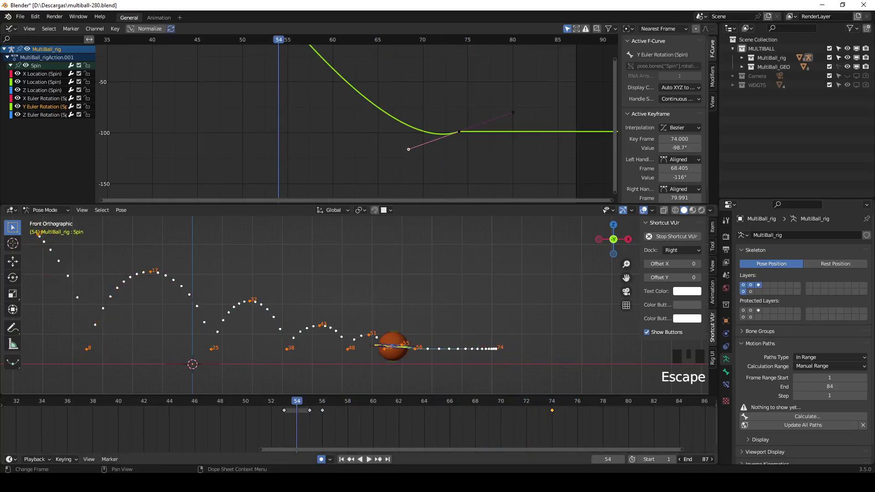
key(space)
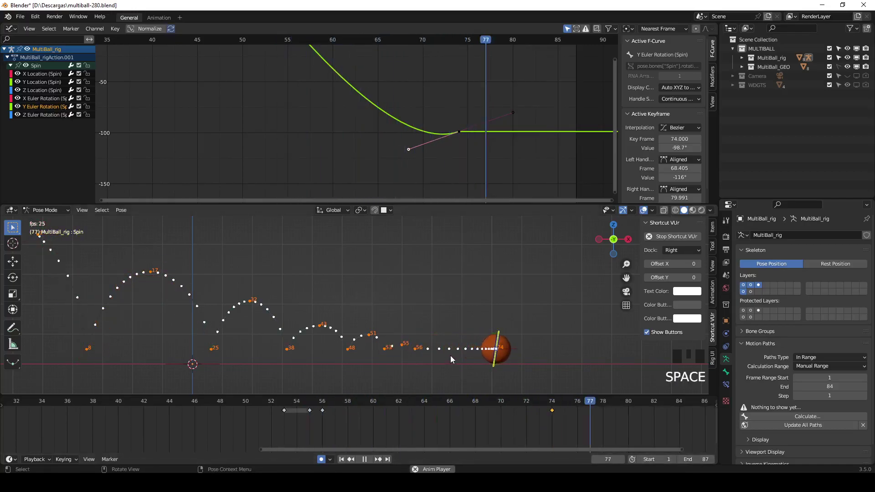
Deepen the frame 74 key's incoming handle for an overshoot, move to frame 75 and select the Body bone
key(Escape)
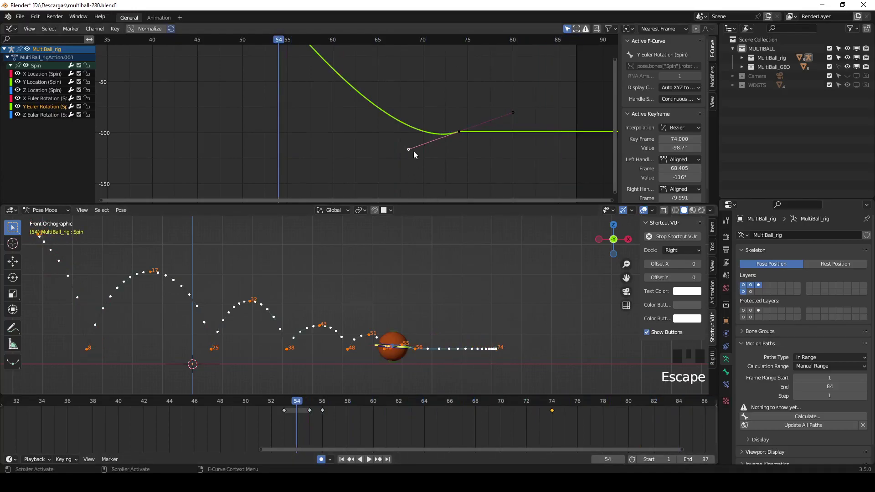
key(g)
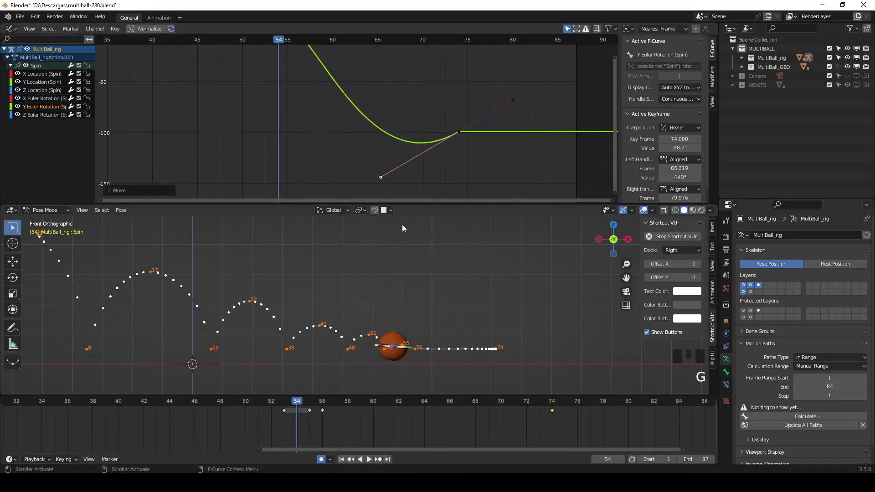
drag(331, 401, 568, 418)
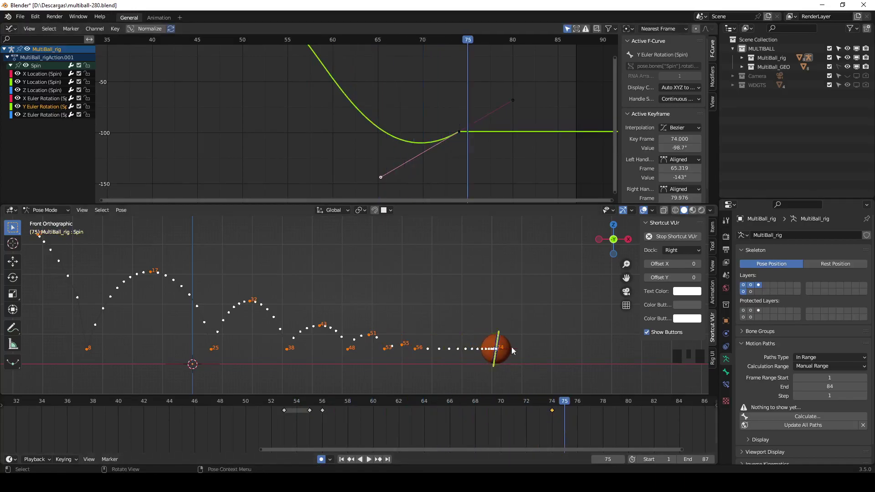
click(516, 353)
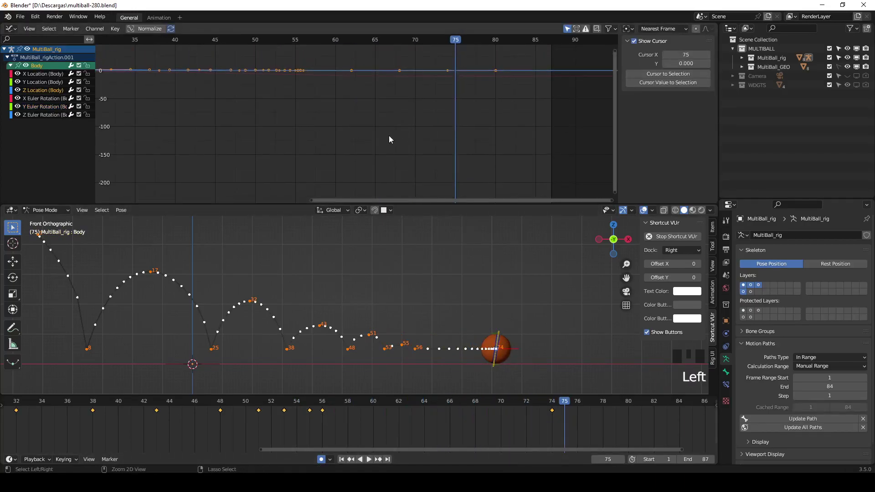
Lower the incoming handle of the Body X Location key at frame 74 to add a small overshoot
drag(39, 77, 409, 168)
click(412, 166)
drag(560, 405, 471, 415)
Play back the settling motion with guides toggled, then add the Spin control to the selection
key(space)
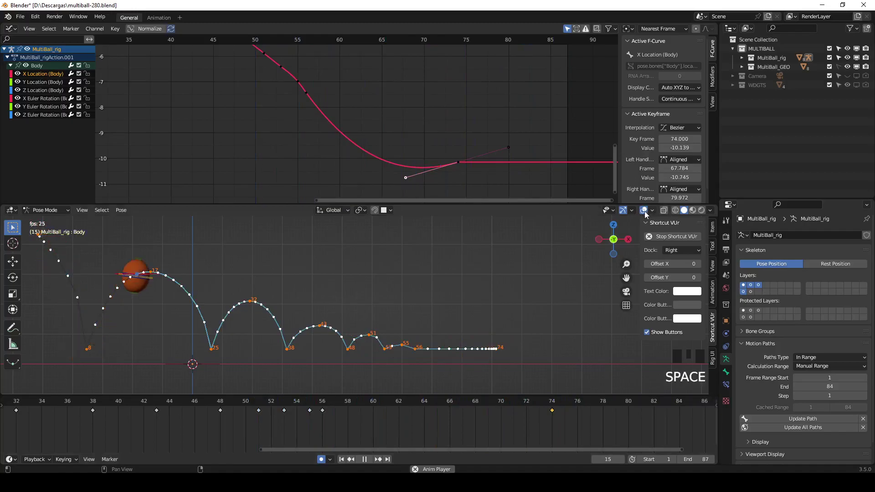
click(647, 212)
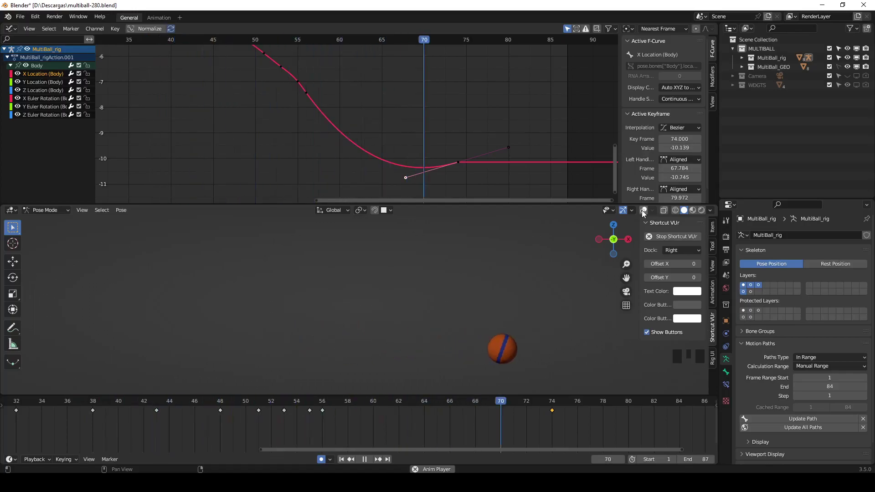
click(644, 211)
key(Escape)
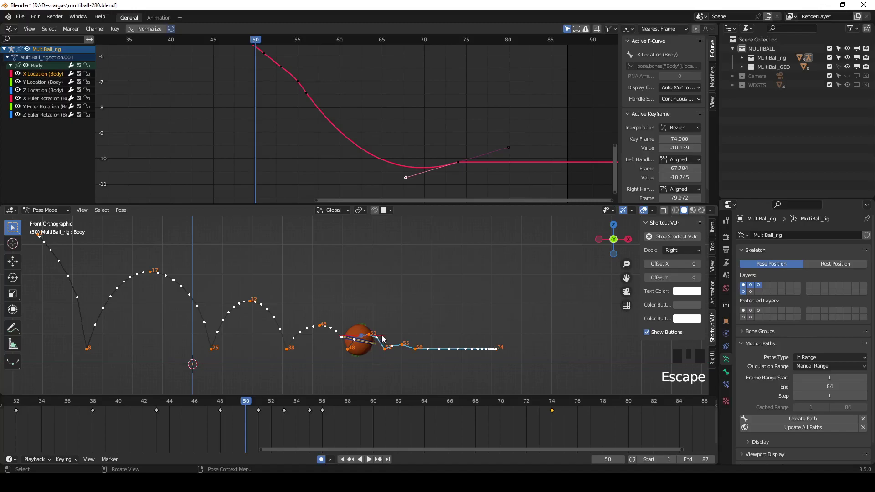
click(385, 335)
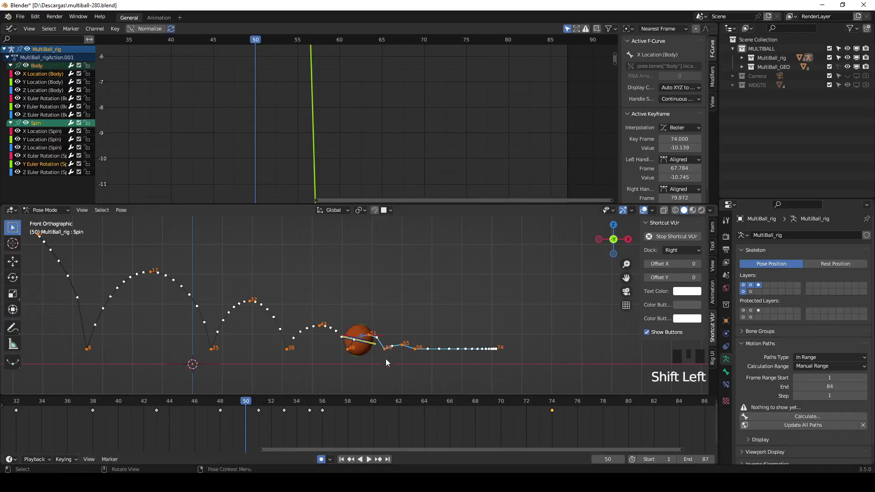
Move the final keys of all rig bones from frame 74 to frame 88
key(a)
drag(548, 424, 564, 412)
key(g)
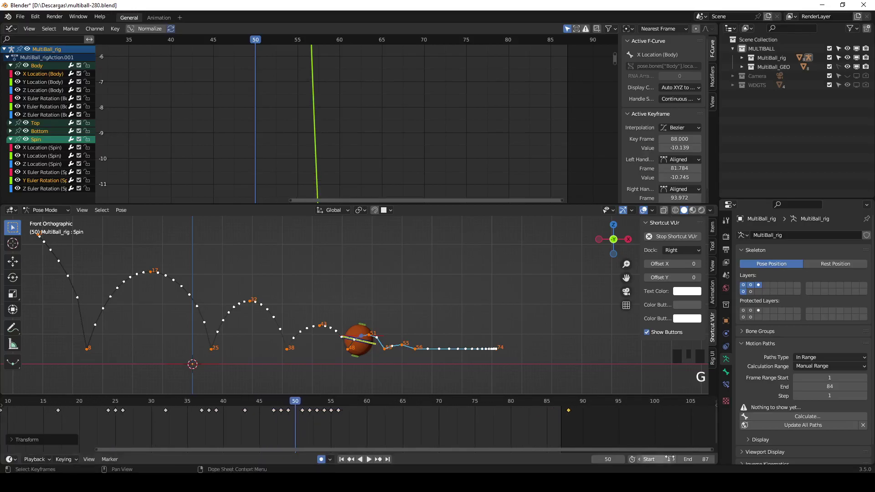
key(space)
key(Escape)
Extend the scene end to frame 93 and select only the Spin control near the end of the roll
drag(331, 403, 563, 413)
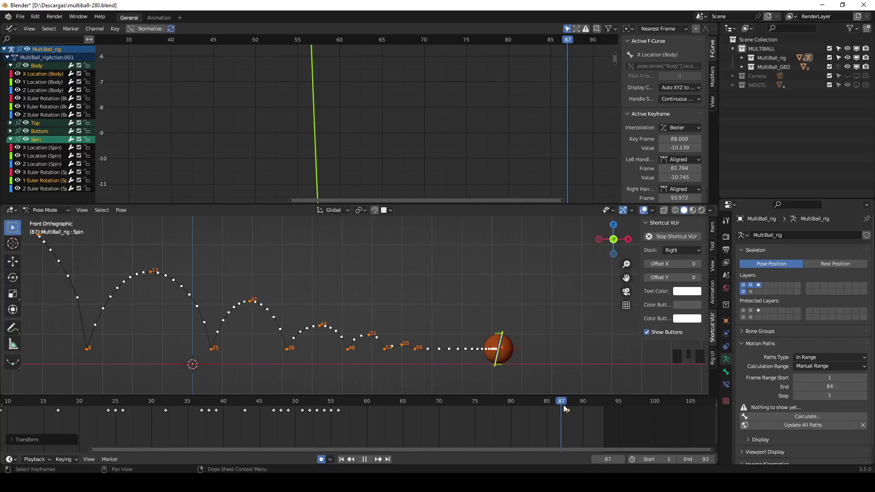
click(509, 340)
click(507, 339)
Set the Y Euler Rotation key at frame 56 to Vector handles, removing the spin bump
click(504, 340)
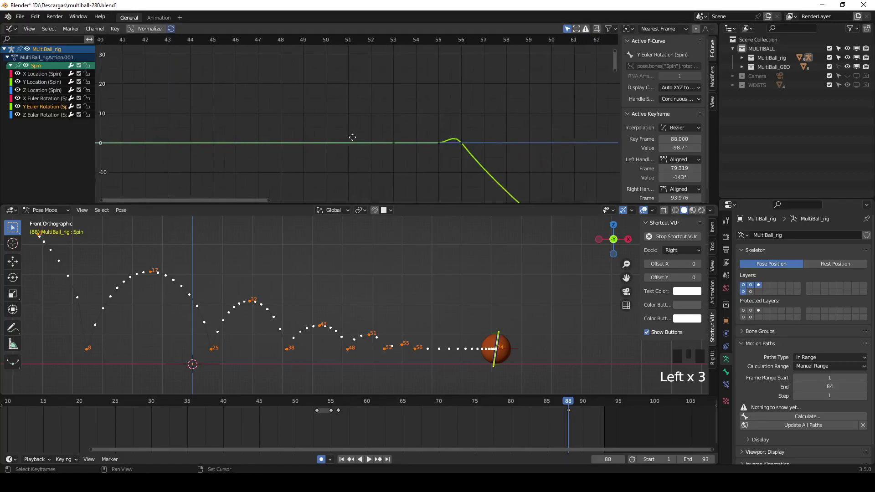
drag(435, 126, 375, 138)
key(v)
key(ctrl+z)
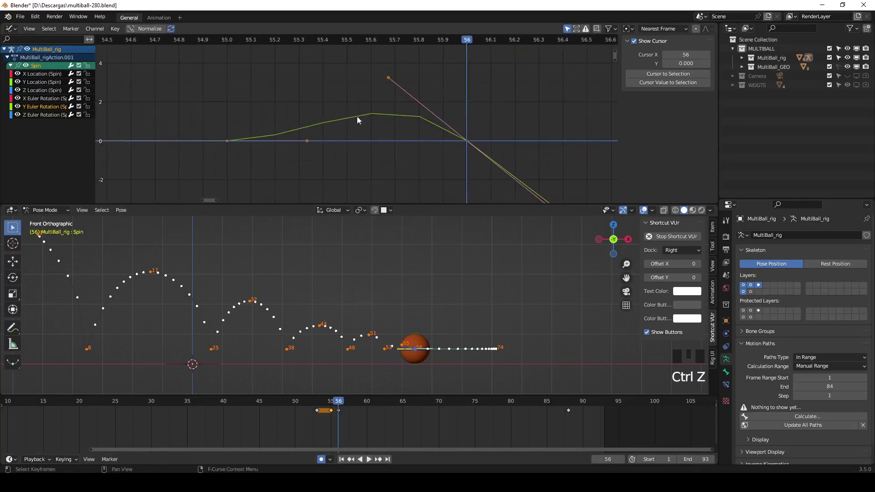
drag(462, 144, 450, 128)
key(v)
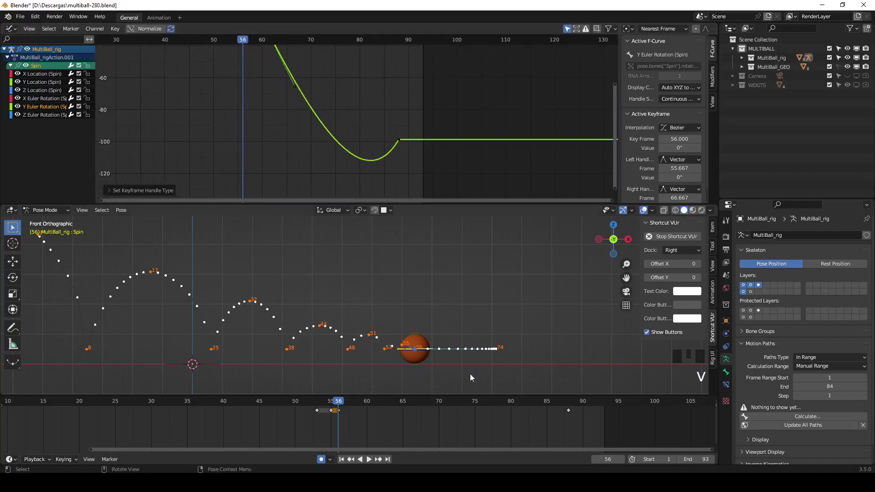
Flatten the incoming handle of the frame 88 spin key so the rotation eases to a stop
drag(353, 406, 573, 413)
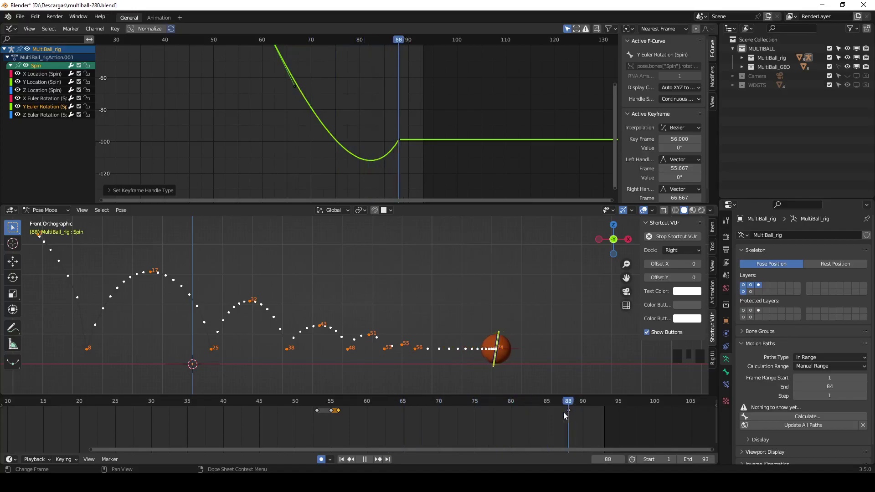
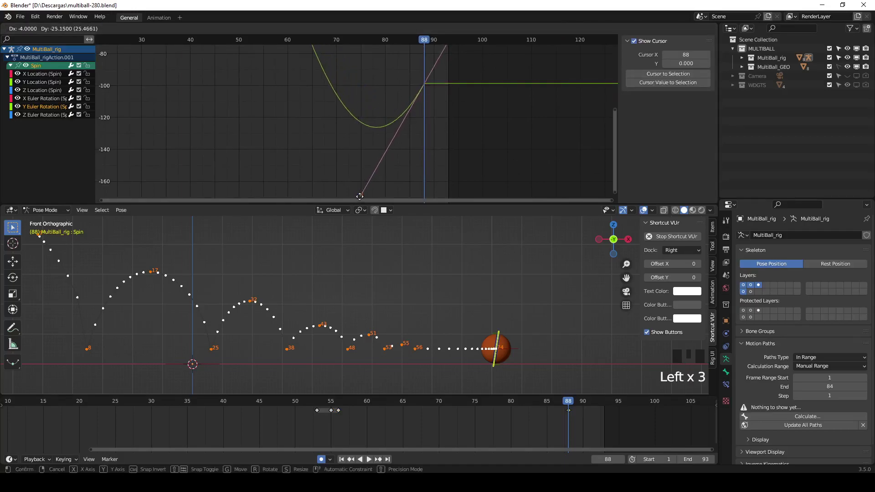
drag(424, 45, 326, 116)
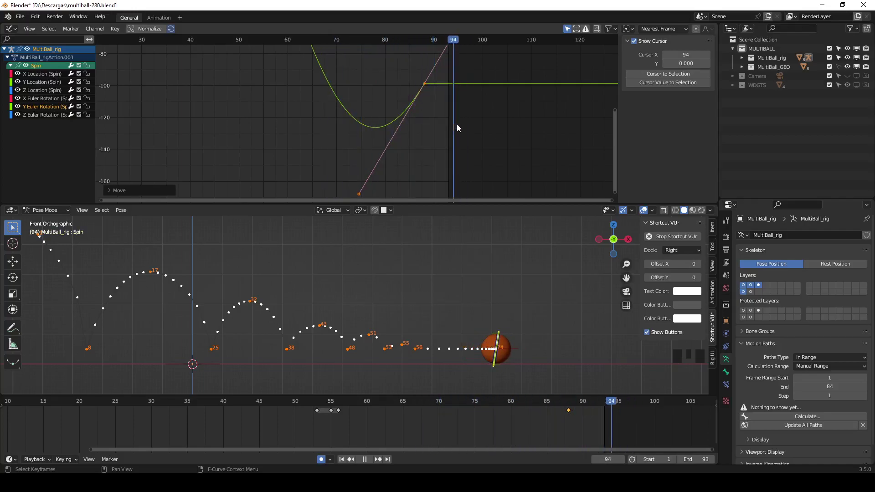
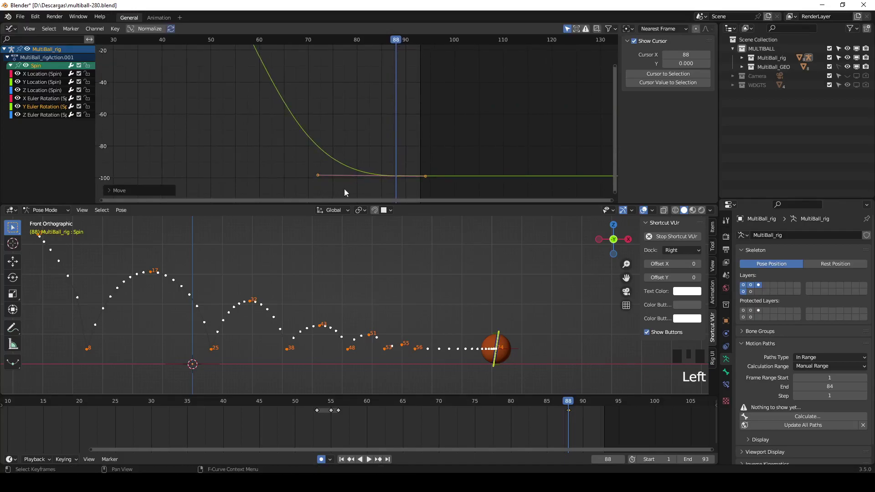
drag(570, 407, 522, 354)
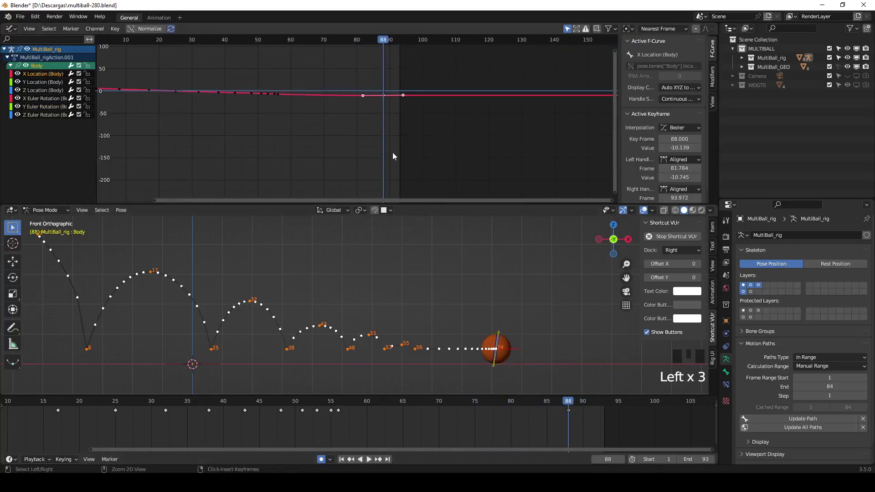
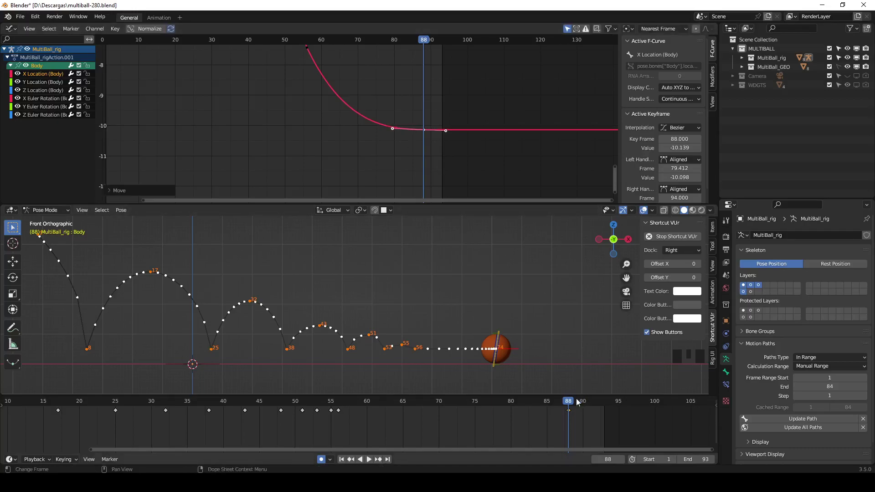
Level the Body X Location curve into frame 88, then play and scrub through the bounces to verify
drag(568, 407, 241, 303)
key(space)
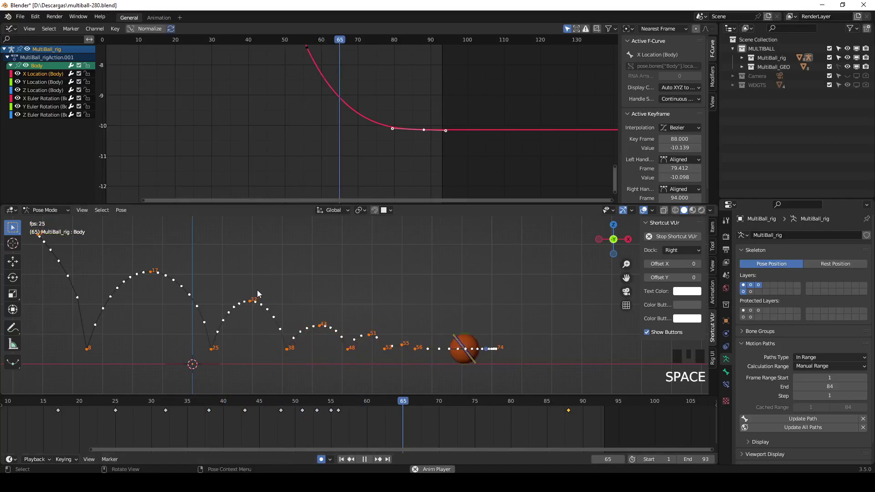
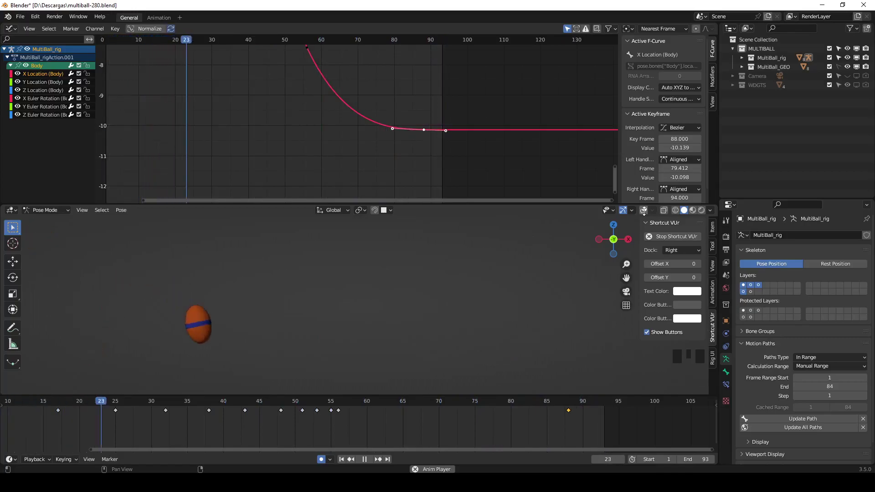
key(Escape)
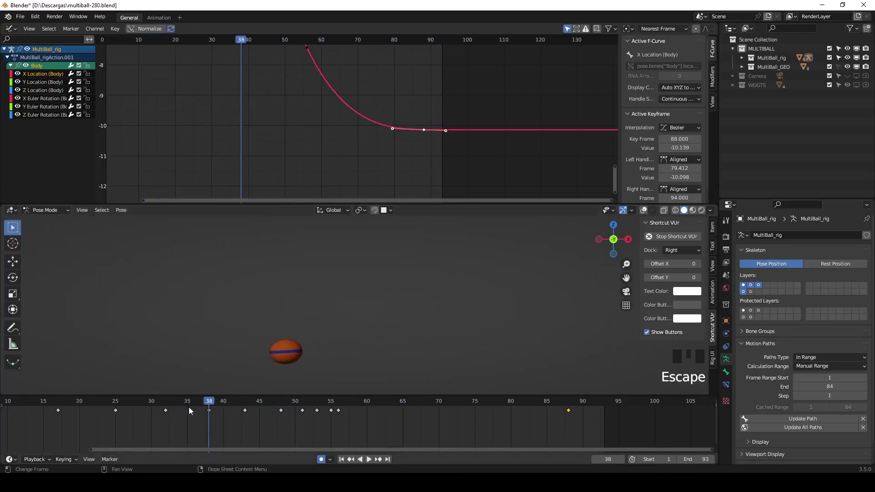
drag(233, 399, 191, 309)
drag(191, 309, 205, 309)
key(space)
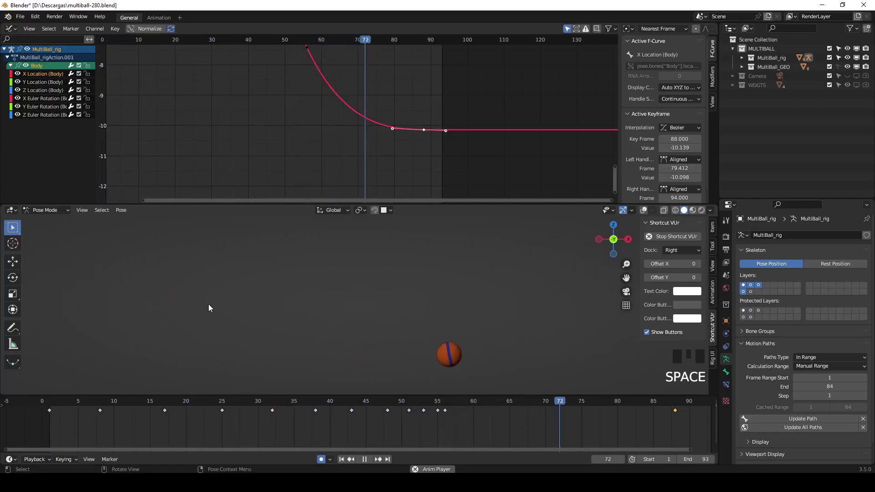
key(Escape)
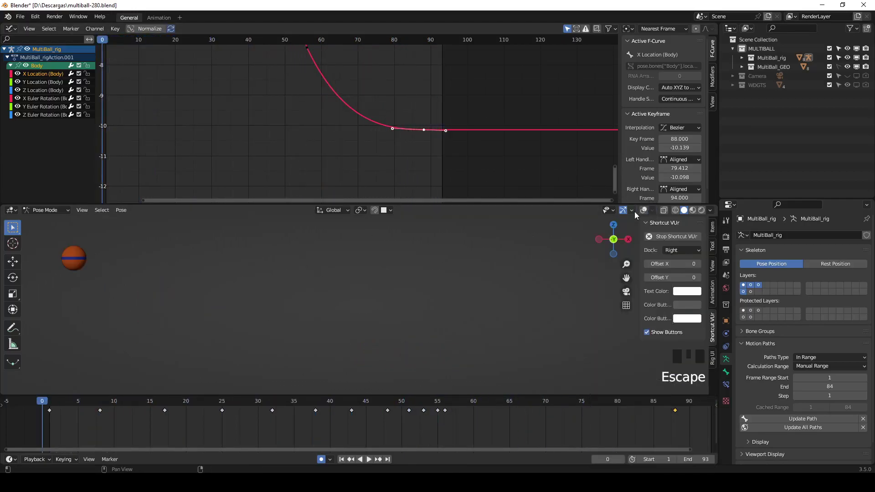
drag(643, 212, 99, 265)
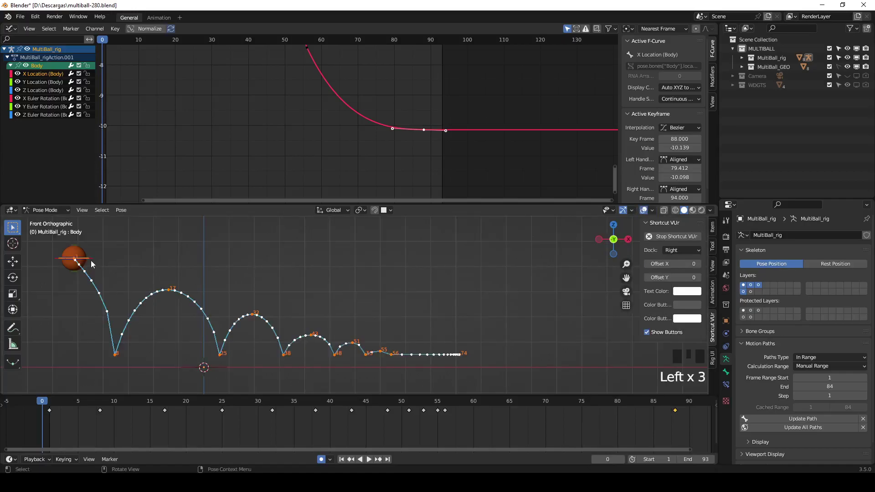
click(94, 264)
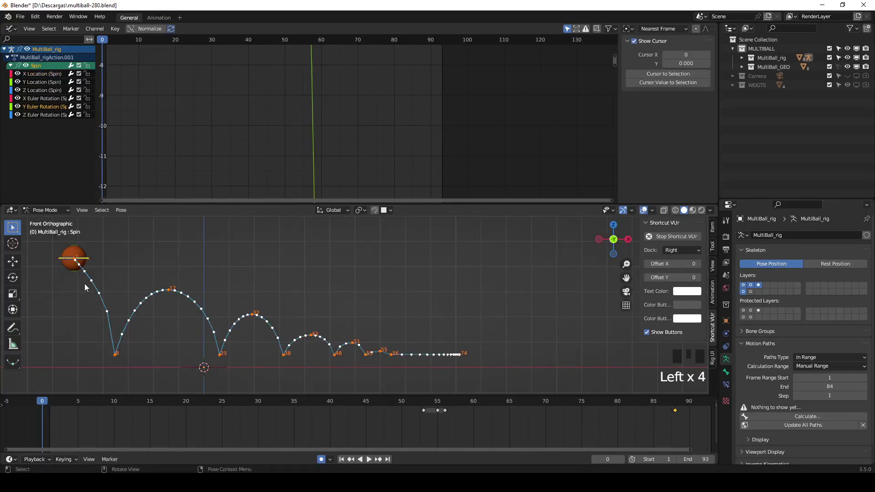
drag(449, 405, 492, 335)
key(r)
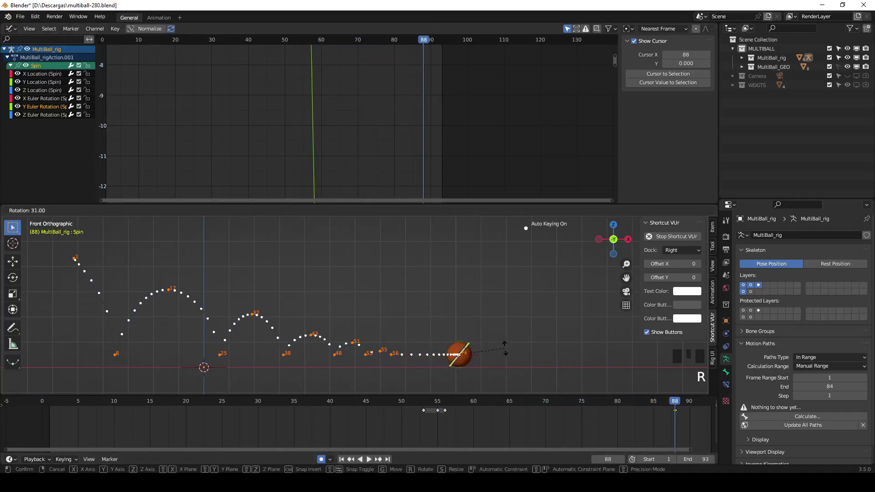
drag(676, 405, 668, 353)
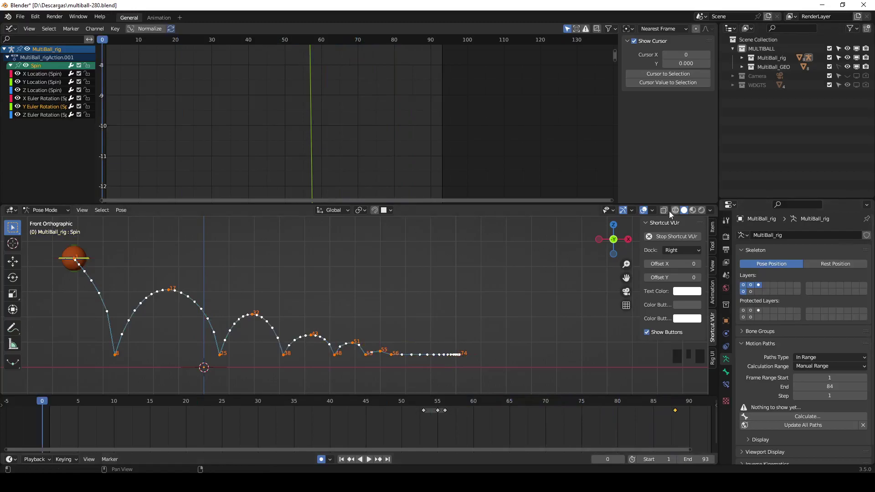
drag(649, 214, 624, 231)
key(space)
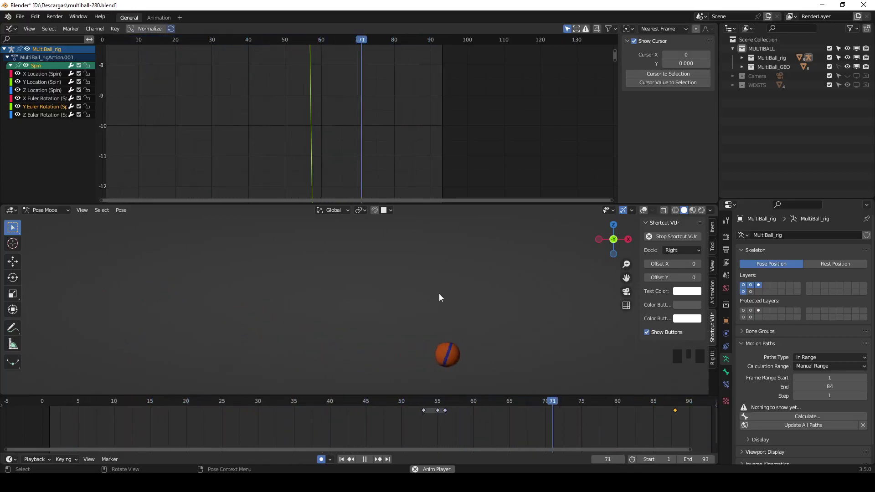
key(Escape)
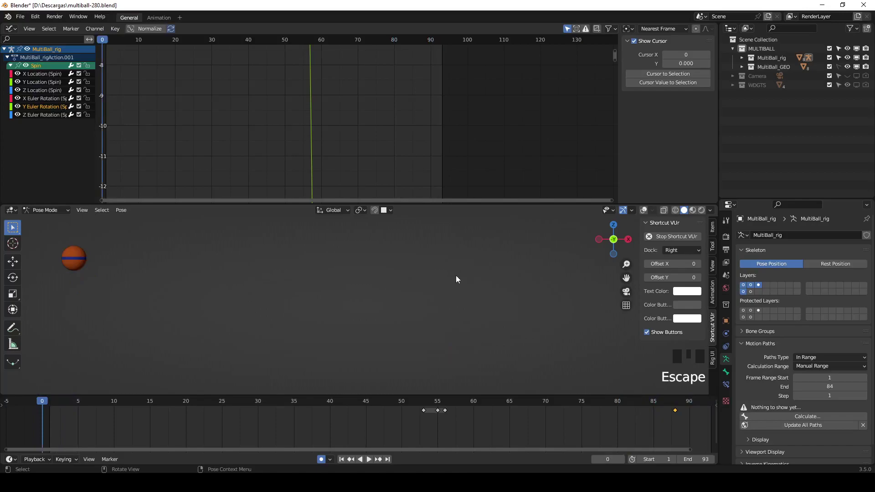